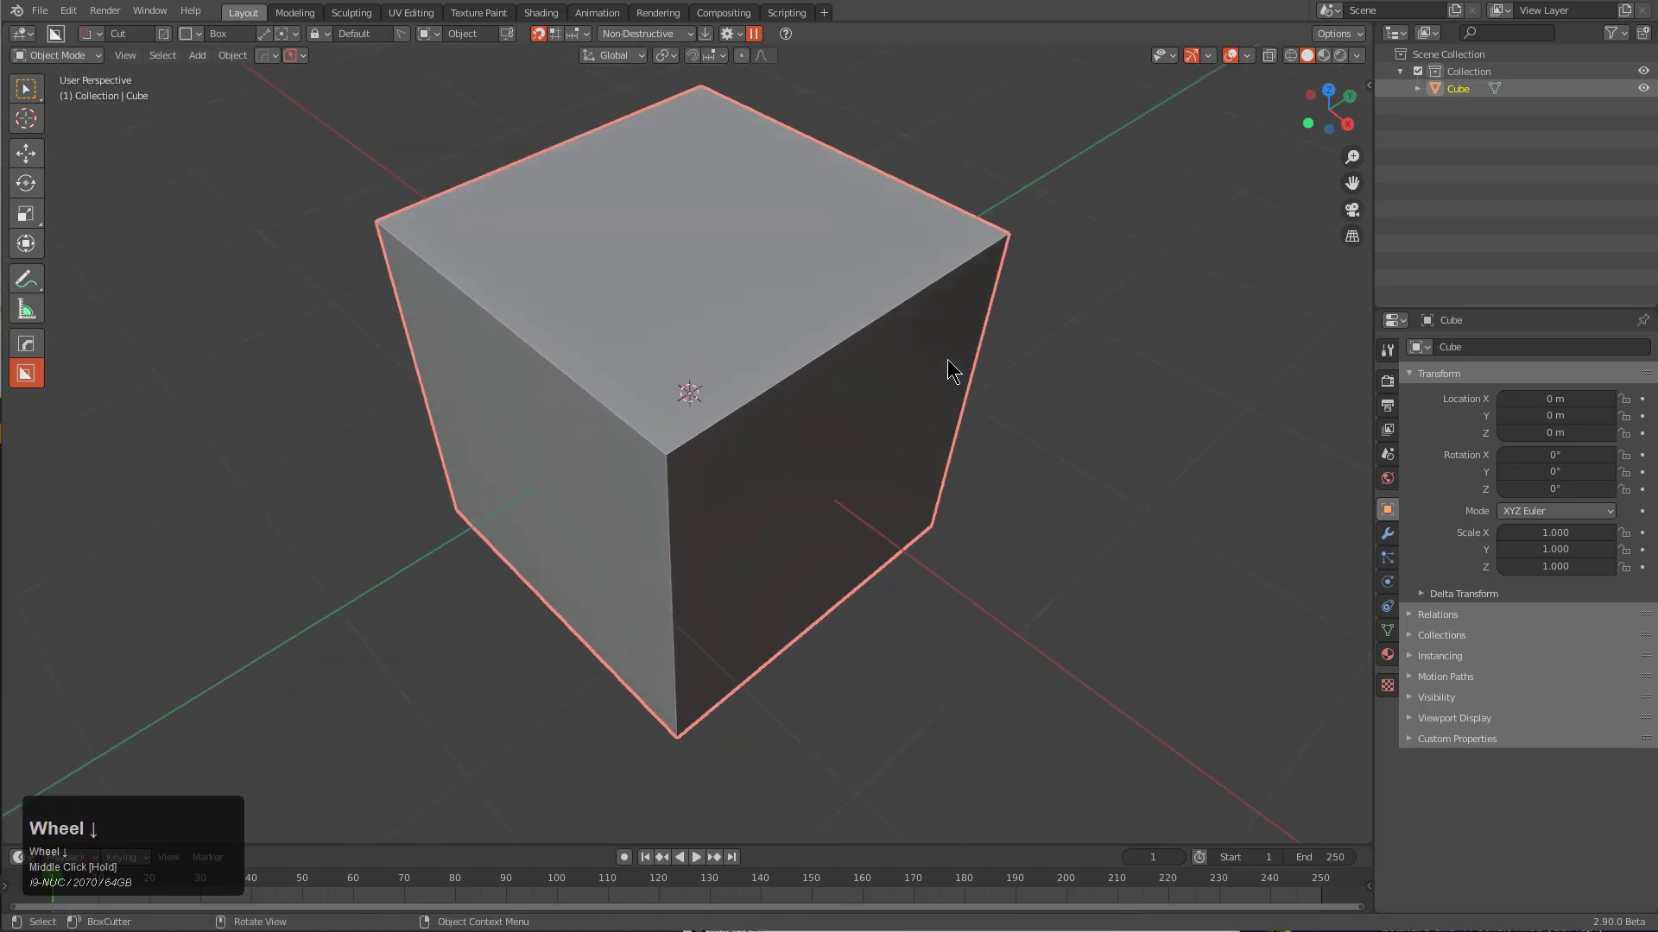
# Delete the default cube and add a flat plane in its place
pyautogui.press('x')
pyautogui.click(949, 368)
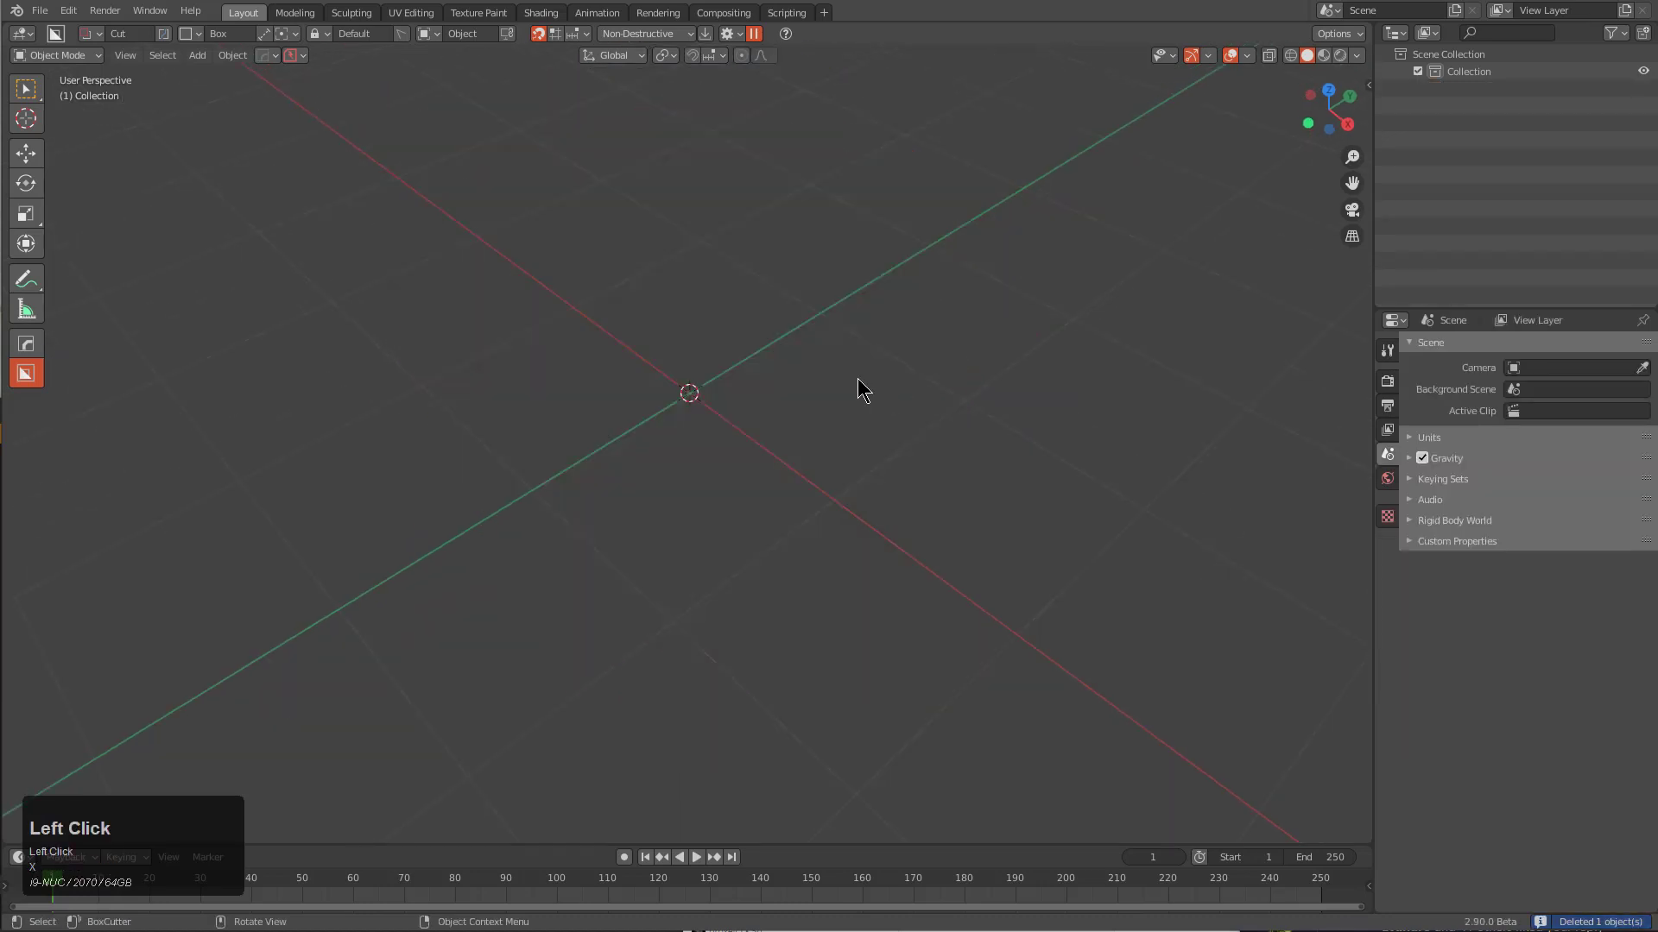
pyautogui.moveTo(859, 385); pyautogui.dragTo(893, 386)
pyautogui.press('shift+a')
pyautogui.click(894, 386)
pyautogui.middleClick(768, 439)
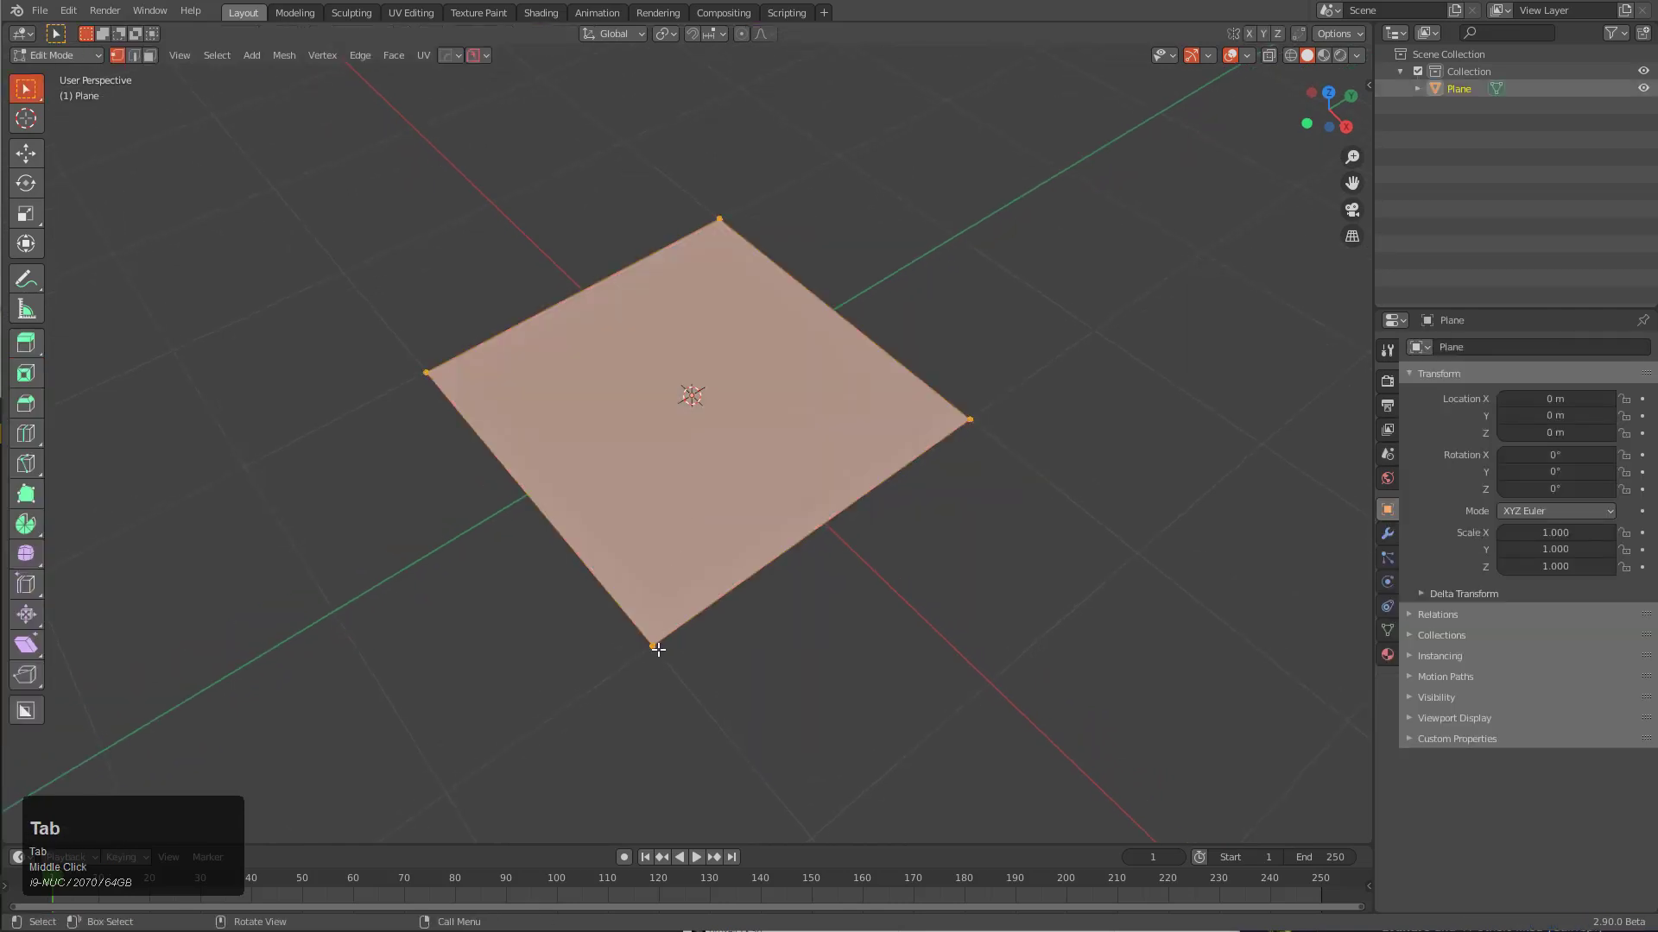
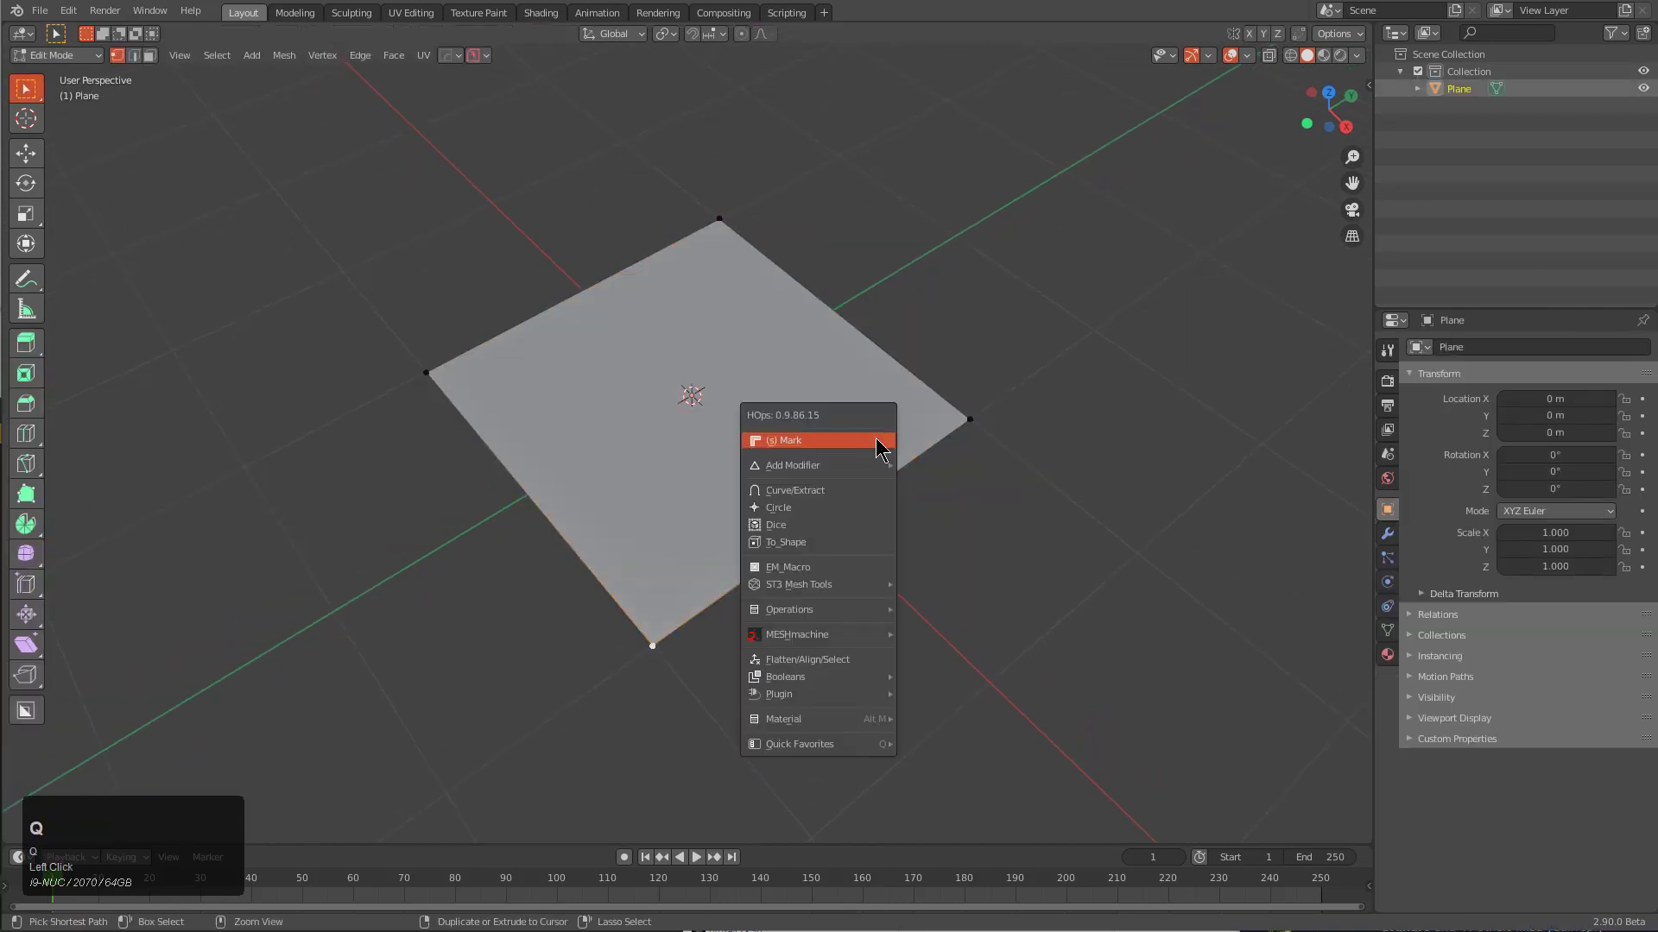
# Bevel one corner vertex of the plane via the Hard Ops Q menu, setting its width, and leave Edit Mode
pyautogui.click(880, 442)
pyautogui.scroll(3)
pyautogui.scroll(3)
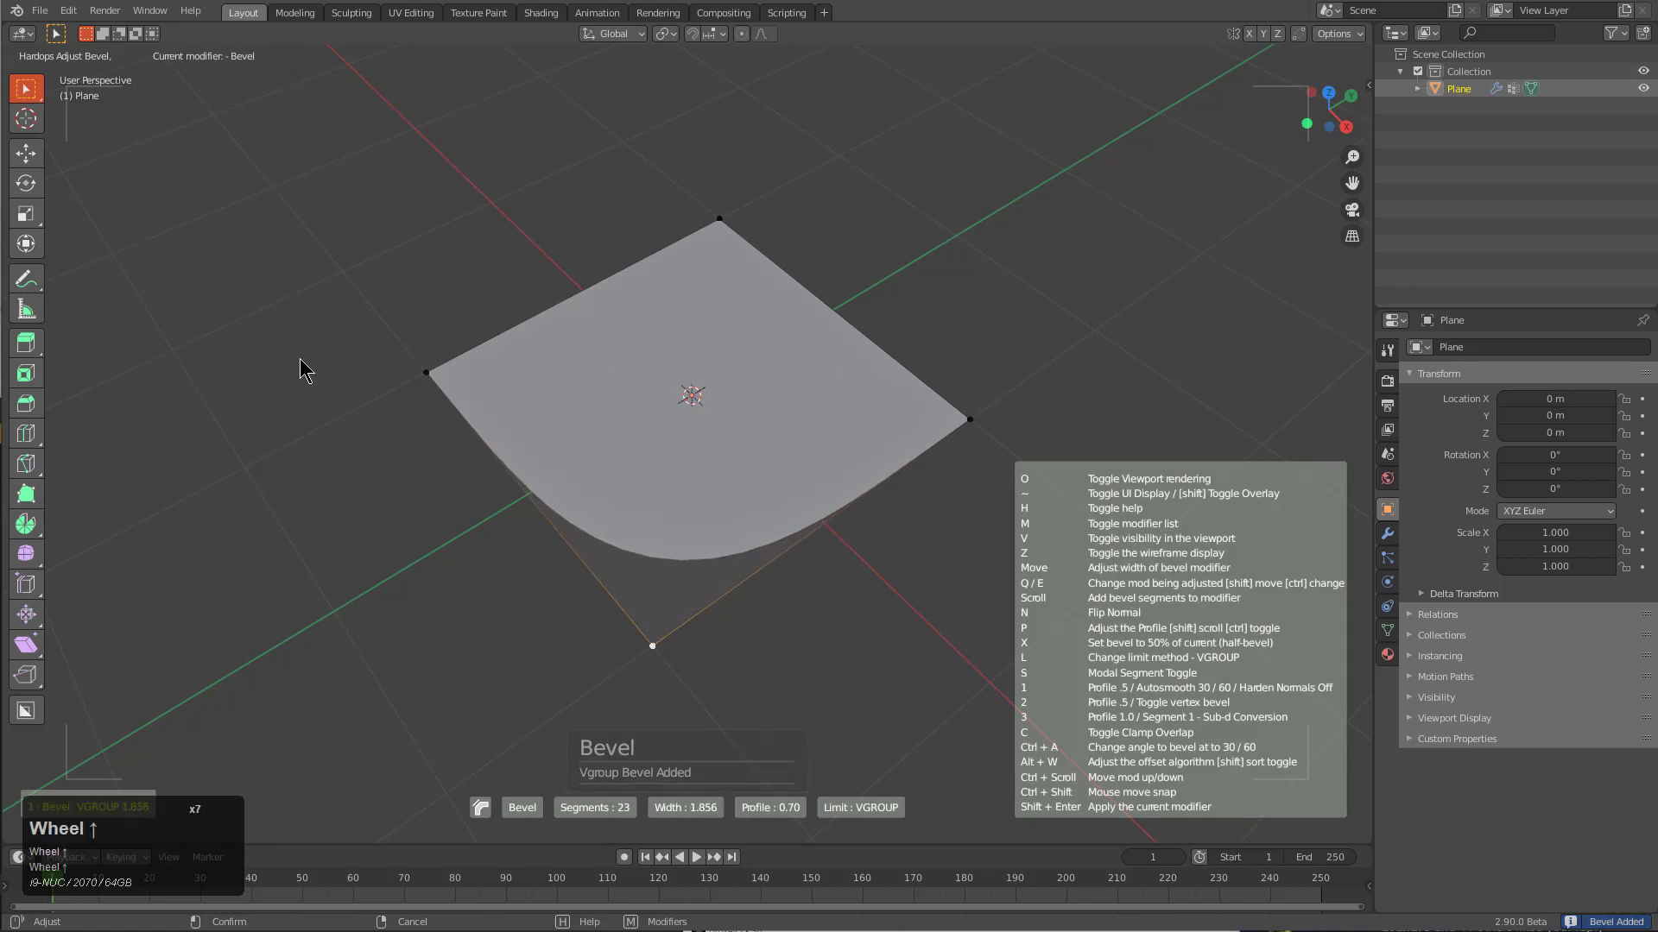
pyautogui.click(357, 370)
pyautogui.press('Tab')
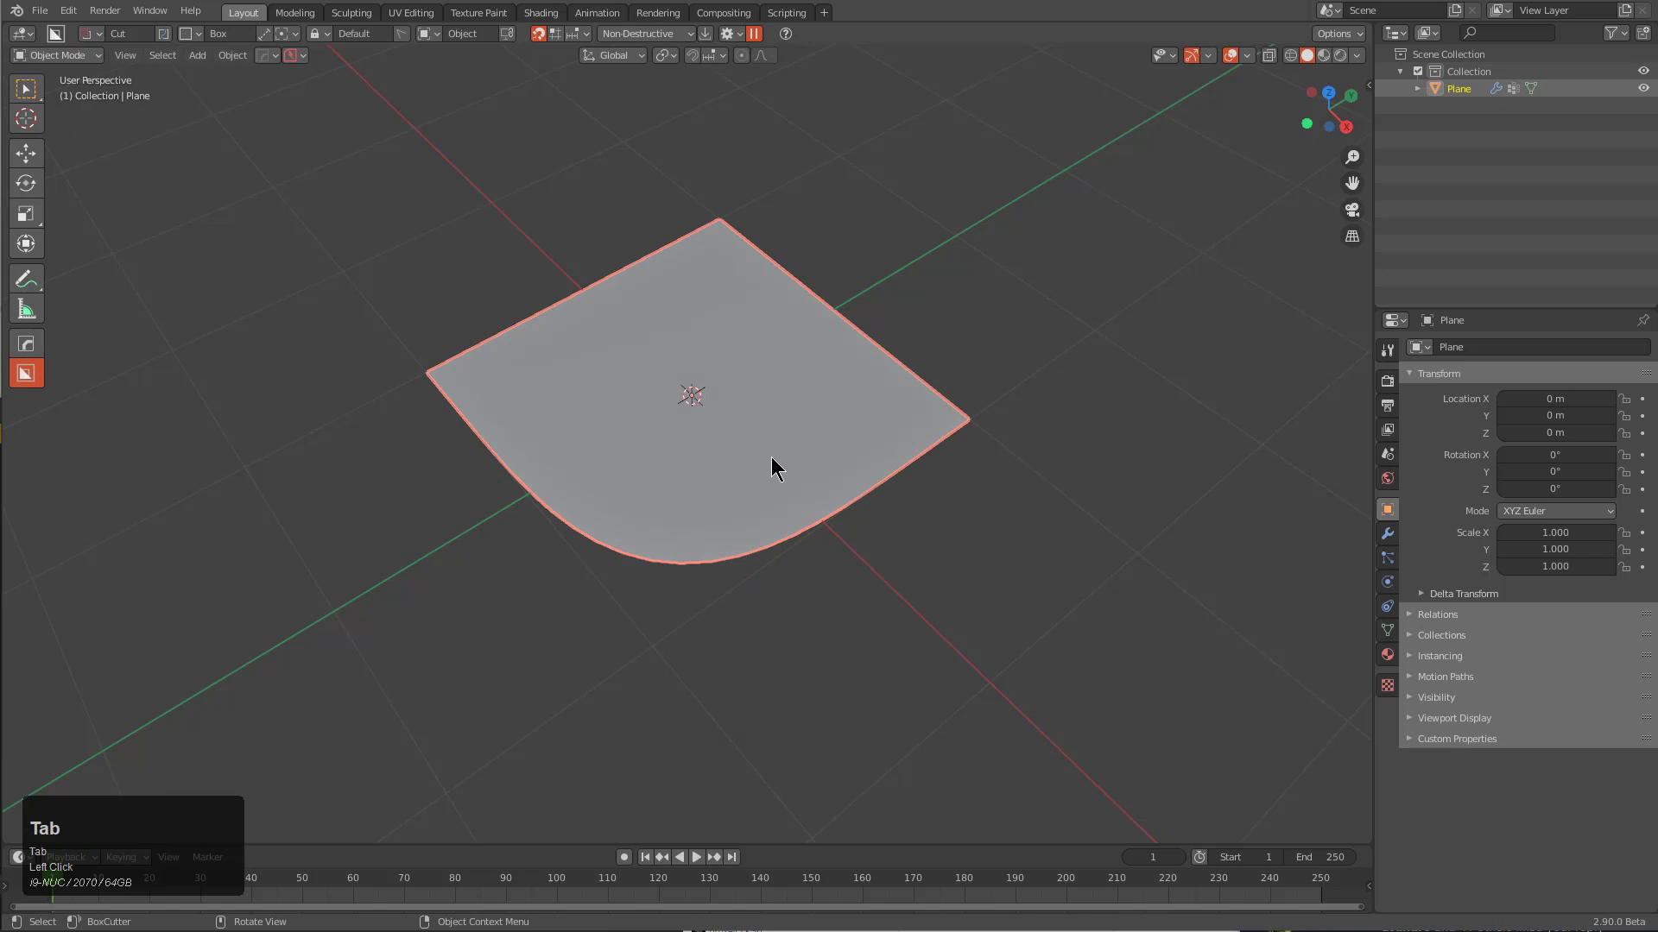
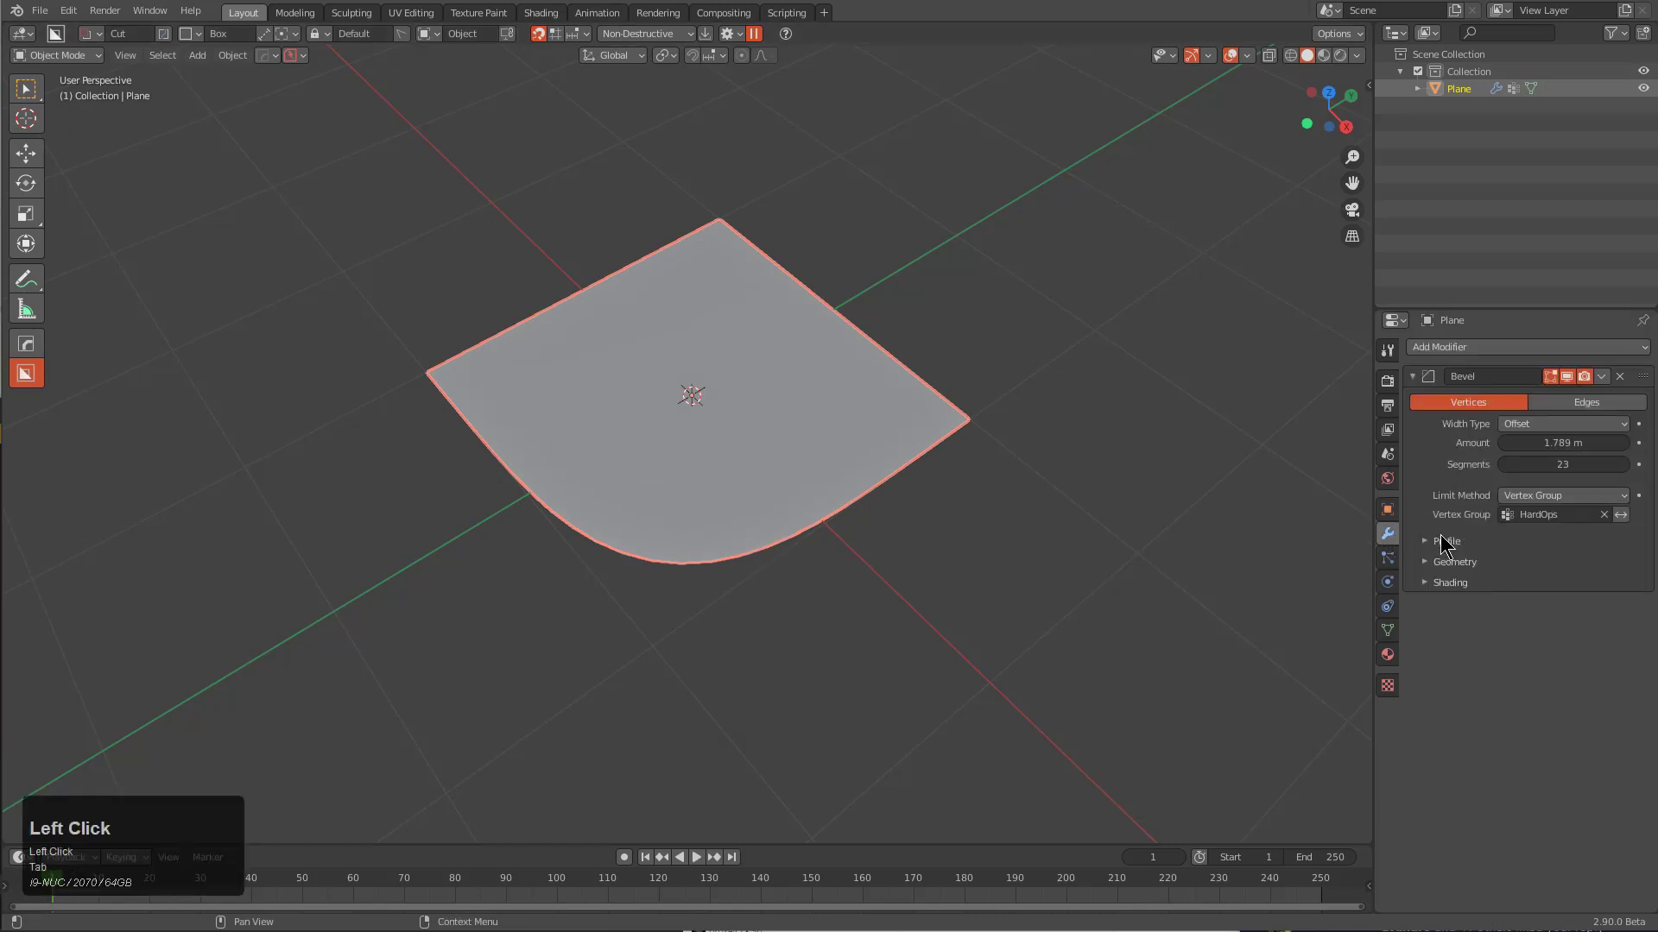
# Switch the Bevel modifier to a Custom profile and drag its curve points into a stepped shape
pyautogui.doubleClick(1436, 544)
pyautogui.click(1580, 564)
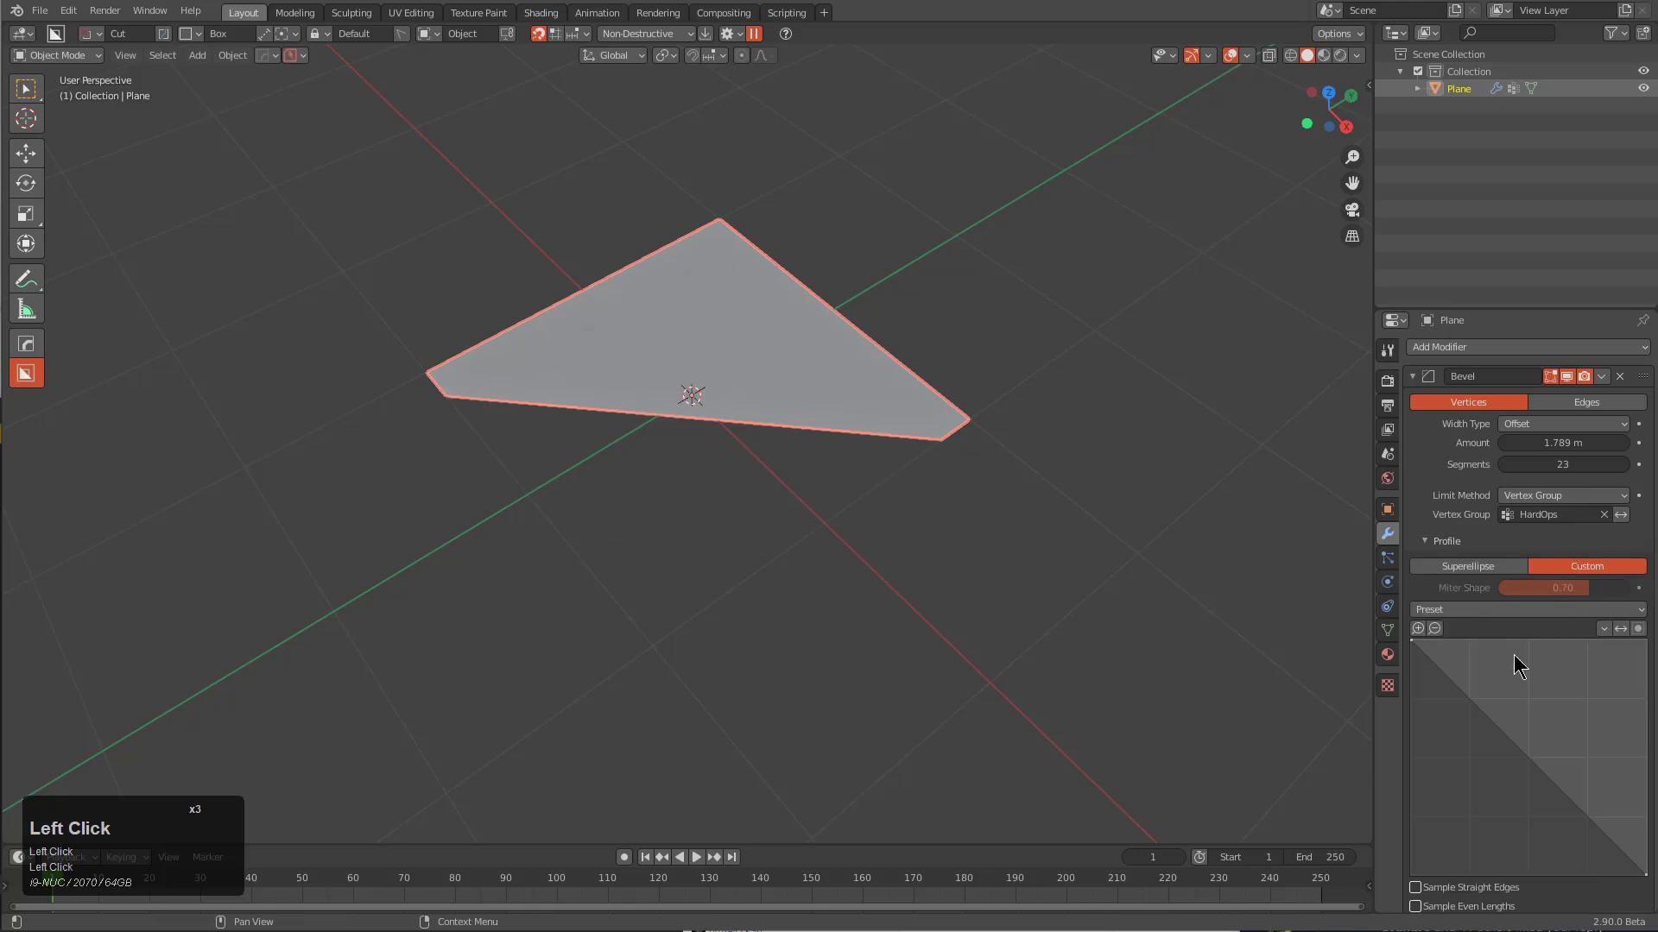
pyautogui.moveTo(1474, 696); pyautogui.dragTo(1602, 826)
pyautogui.moveTo(1603, 827); pyautogui.dragTo(1571, 832)
pyautogui.moveTo(1571, 832); pyautogui.dragTo(1508, 743)
# Add further points on the profile curve and move them to cut notches into the corner
pyautogui.click(1508, 743)
pyautogui.moveTo(1508, 736); pyautogui.dragTo(1571, 827)
pyautogui.click(1570, 827)
pyautogui.moveTo(1559, 829); pyautogui.dragTo(1476, 680)
pyautogui.click(1476, 679)
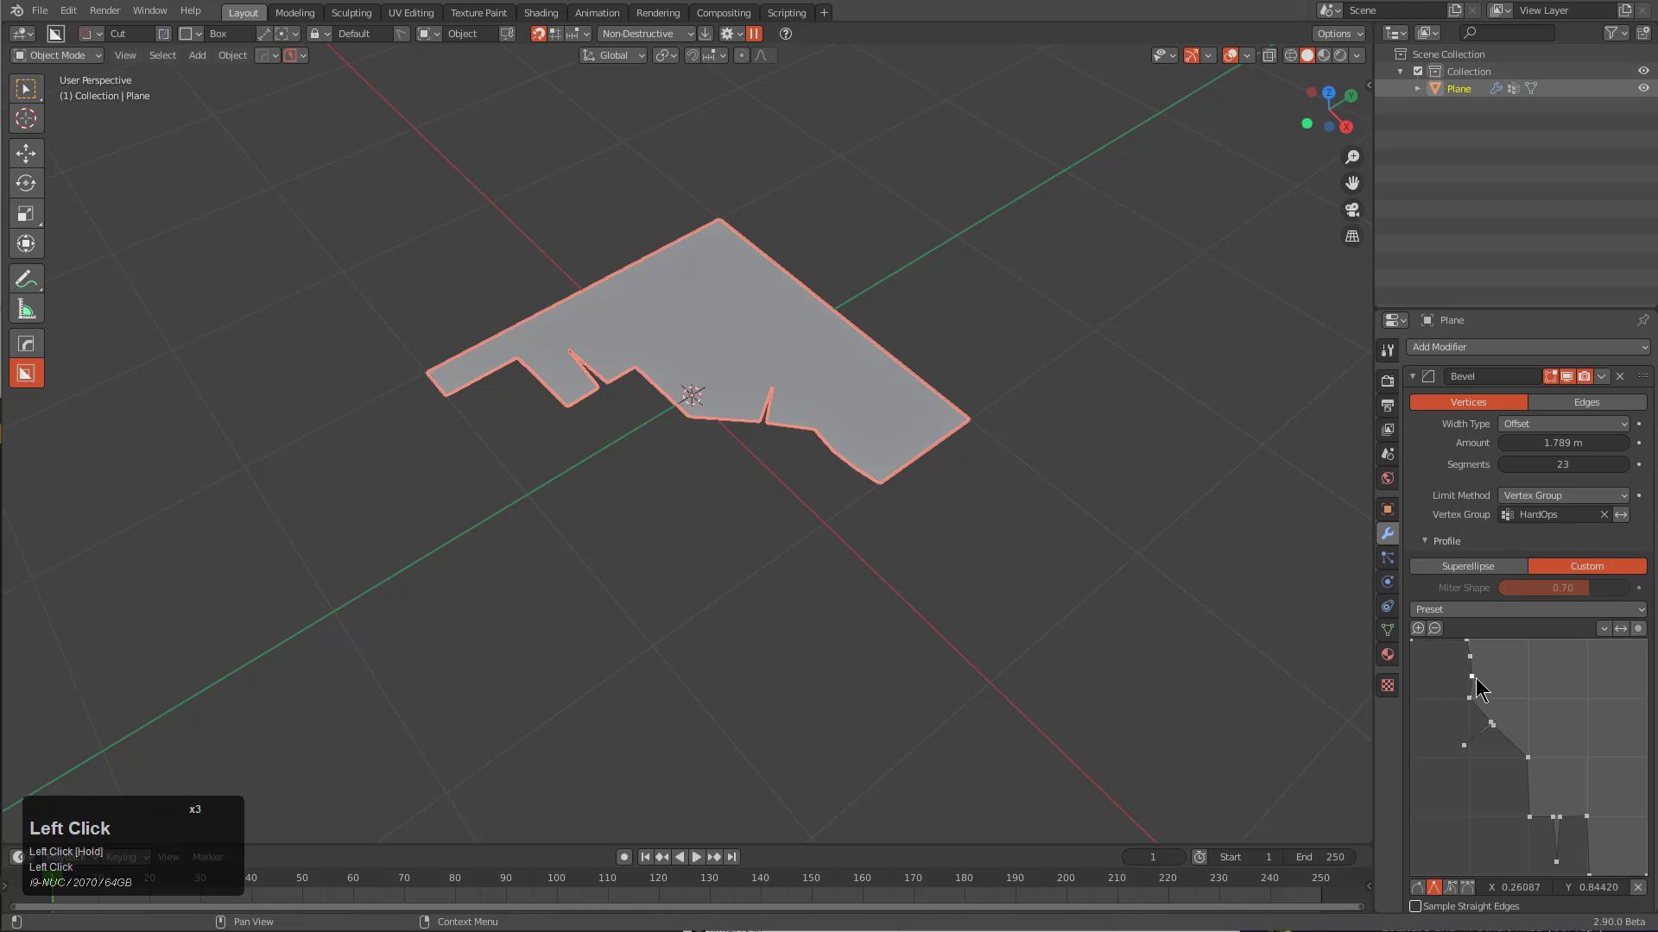
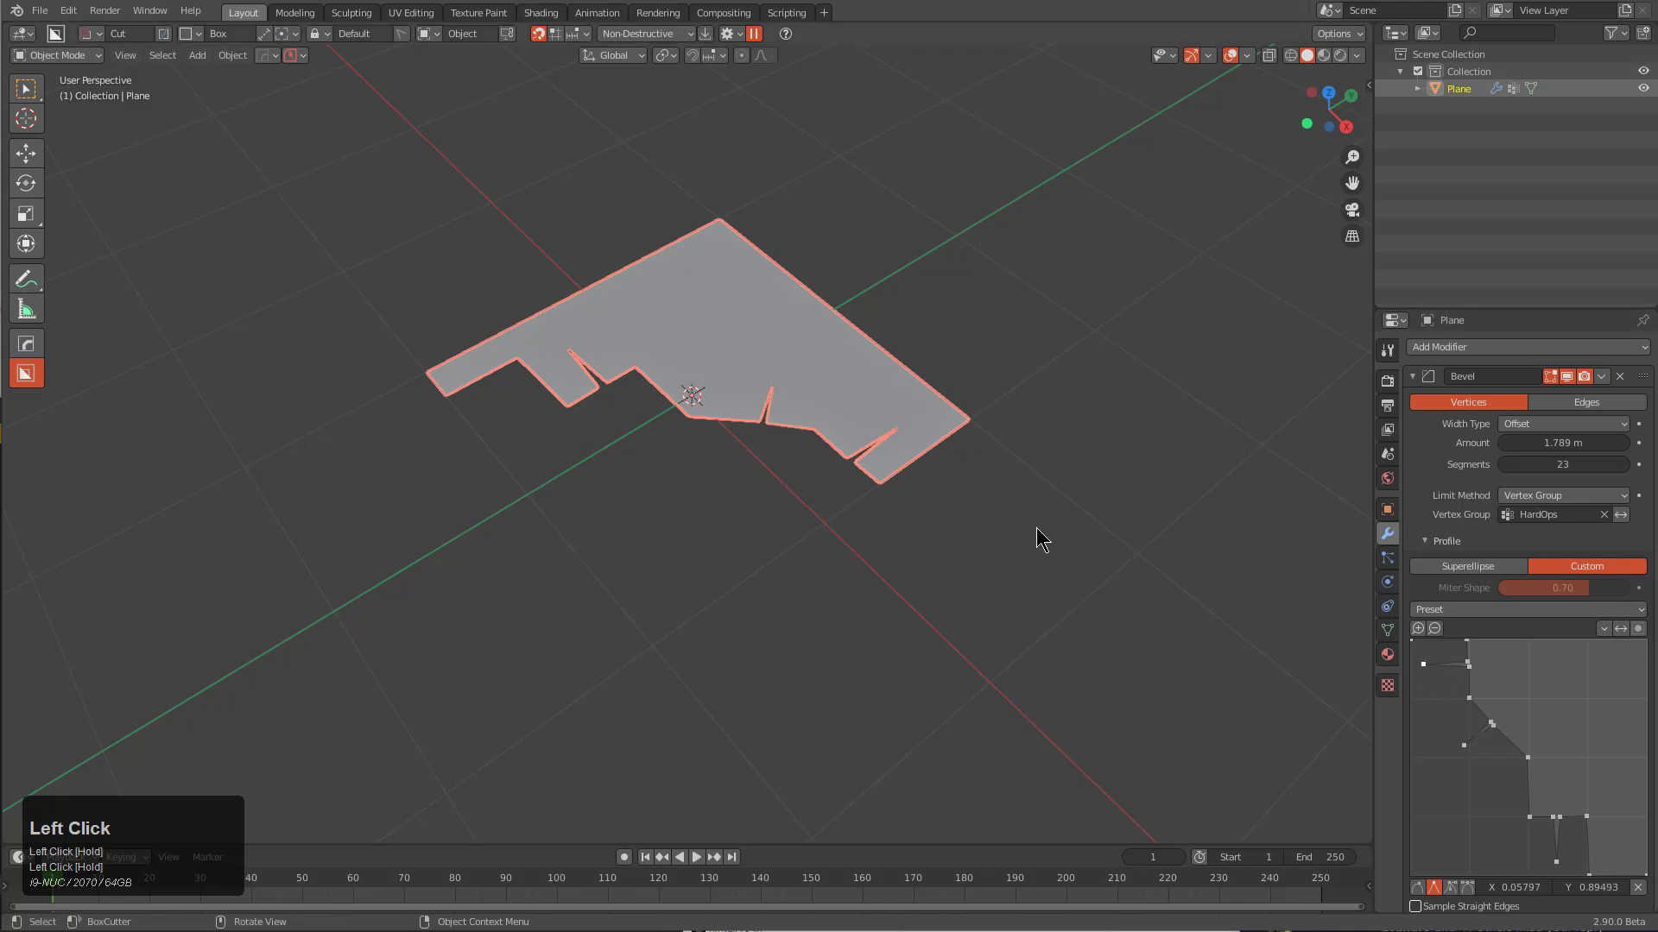
# Add and move profile points so the stepped corner gains an extra small rectangular notch
pyautogui.moveTo(1527, 767); pyautogui.dragTo(1526, 840)
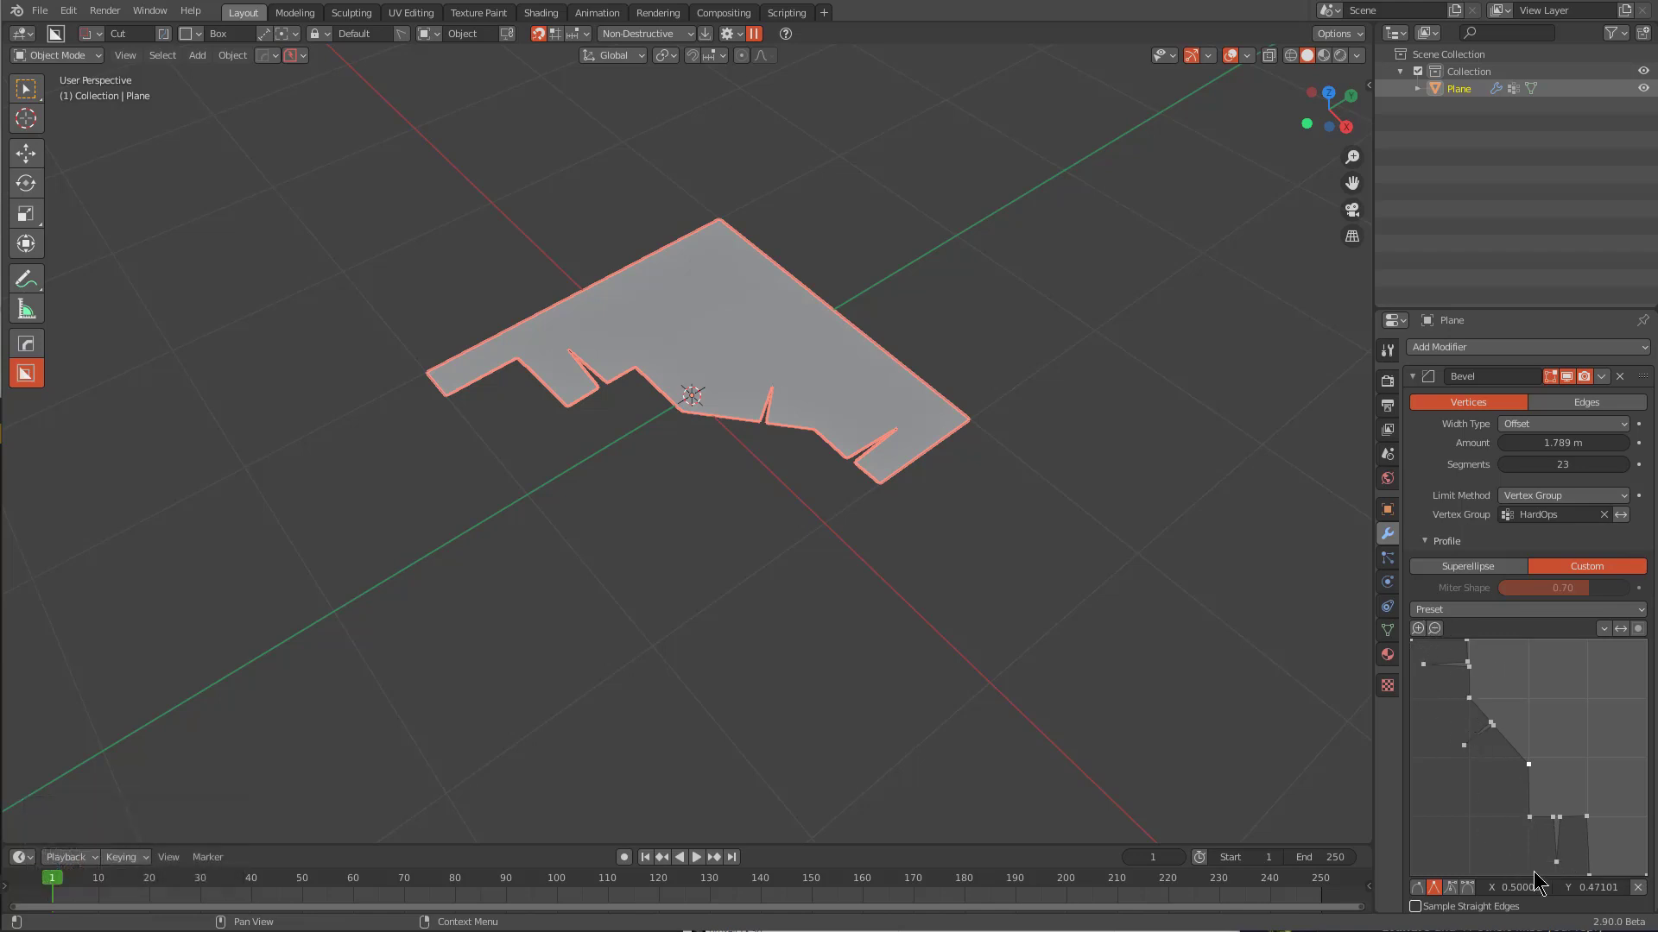
pyautogui.moveTo(1593, 830); pyautogui.dragTo(1524, 830)
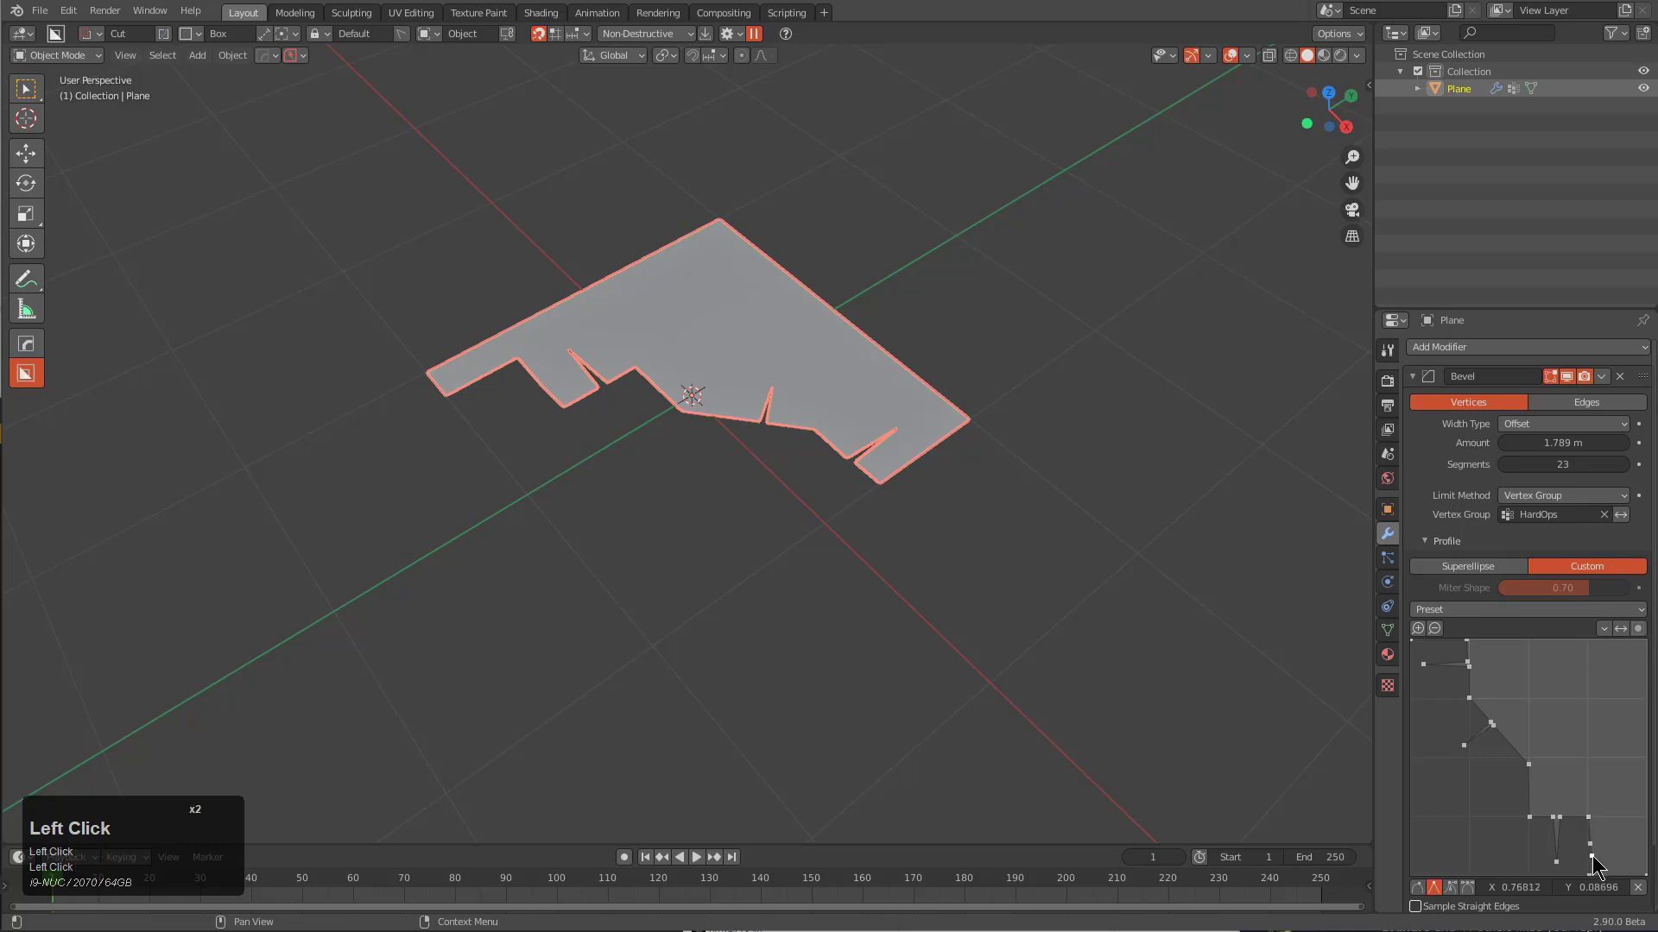
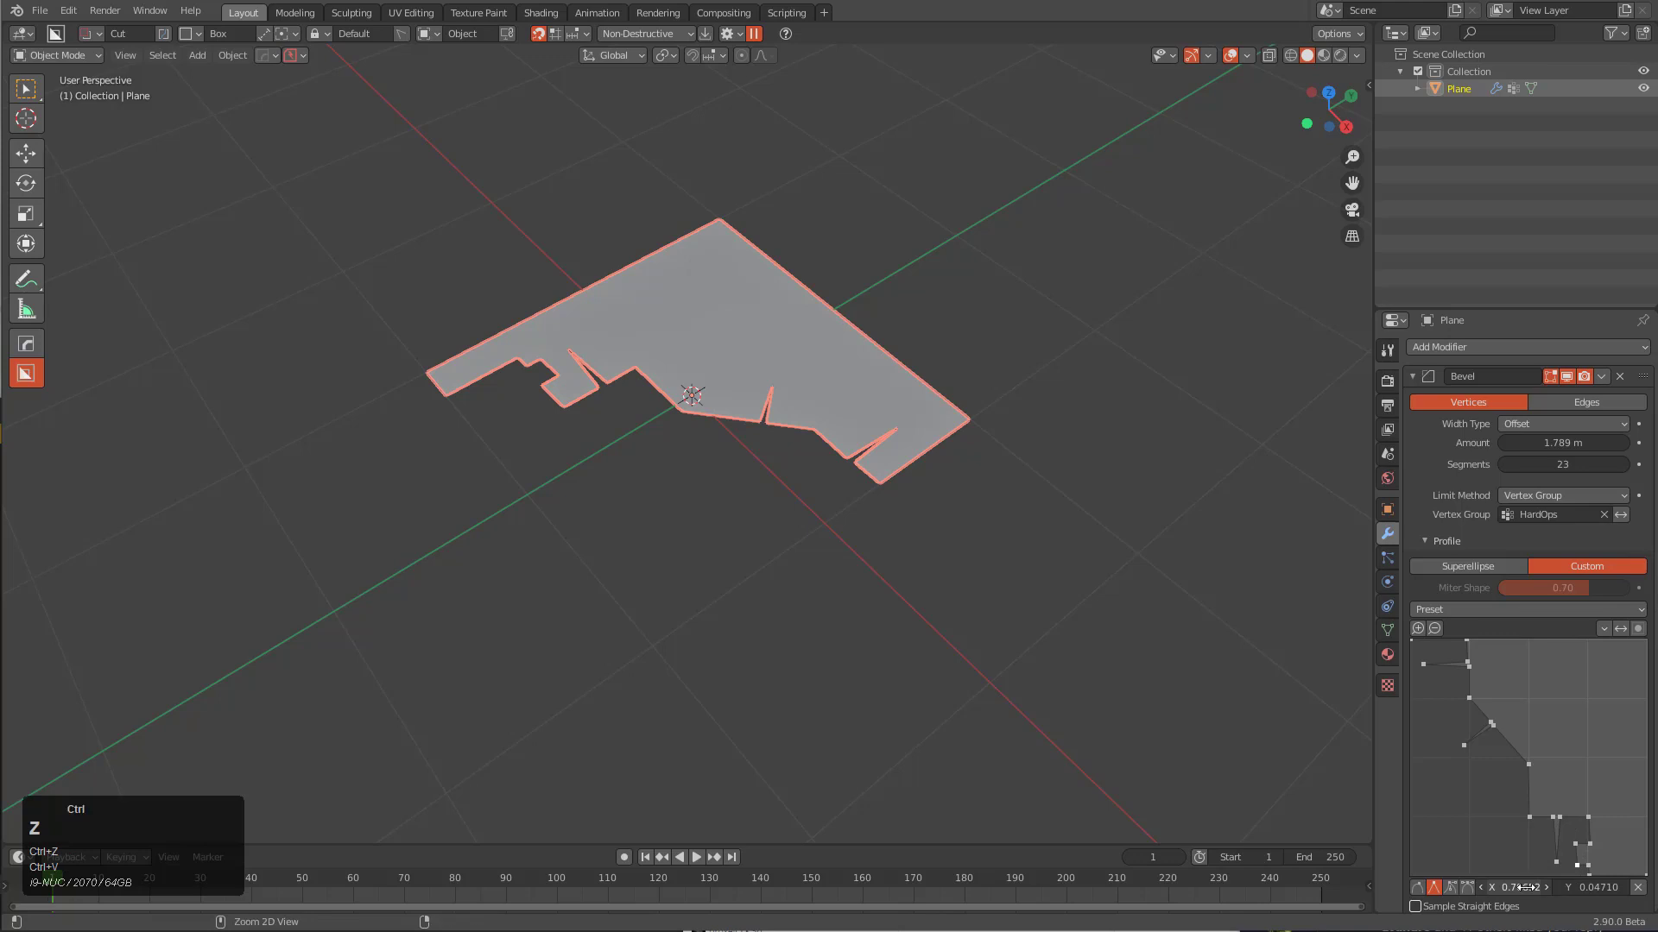
pyautogui.press('ctrl+c')
pyautogui.click(1578, 855)
pyautogui.press('ctrl+v')
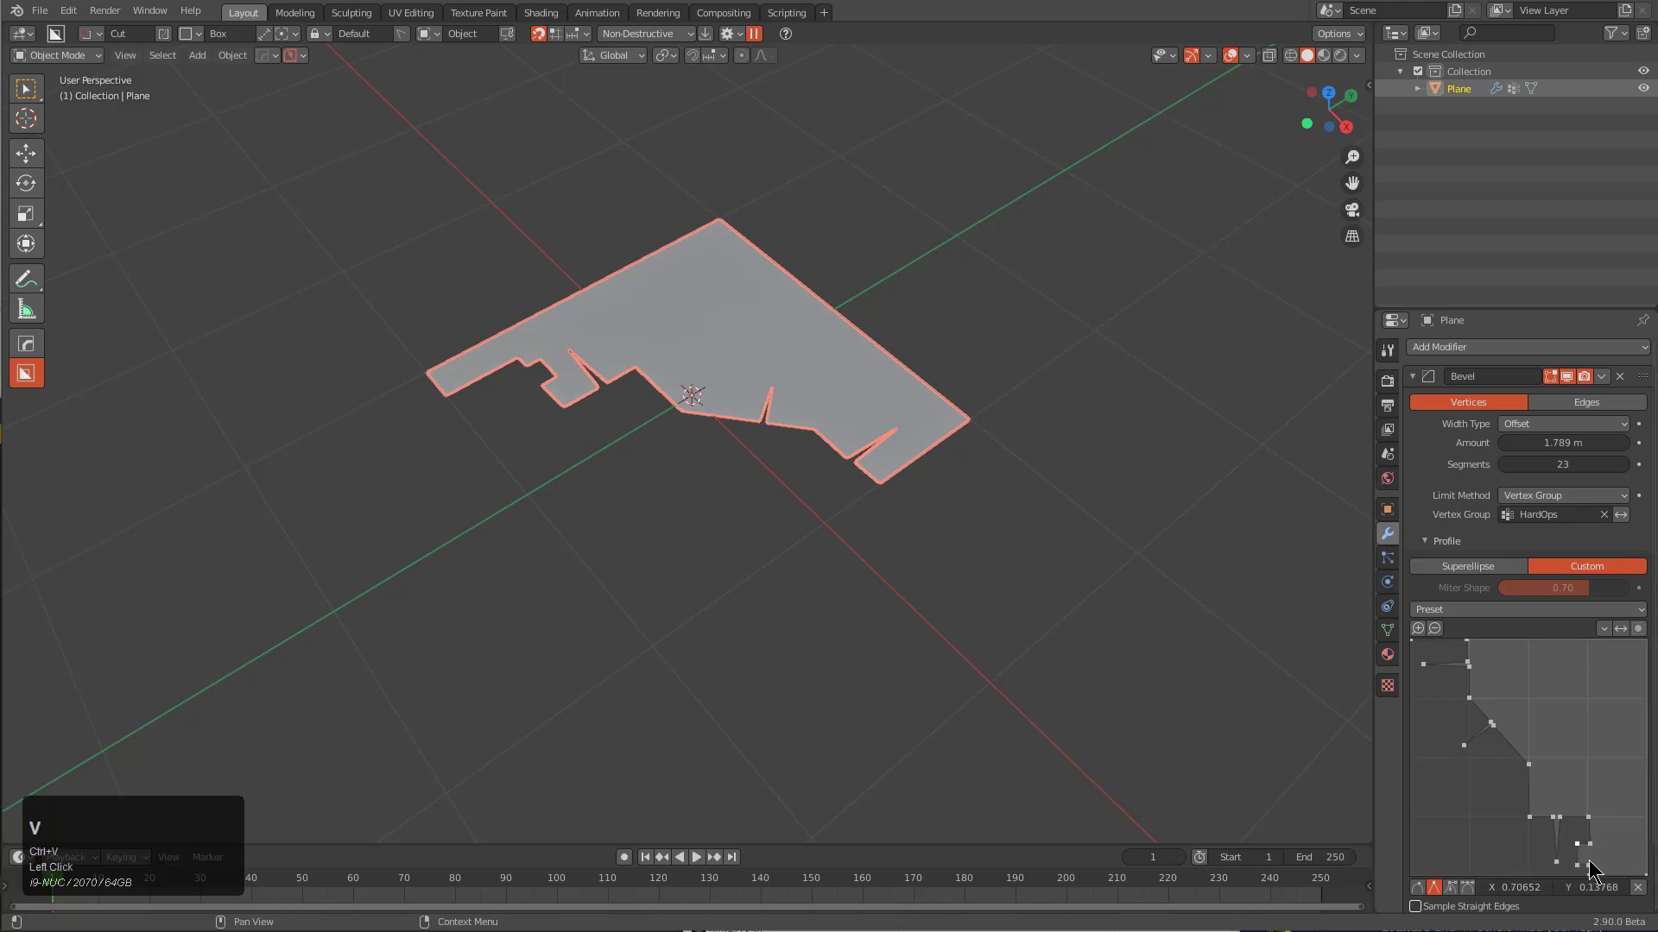
pyautogui.click(1592, 827)
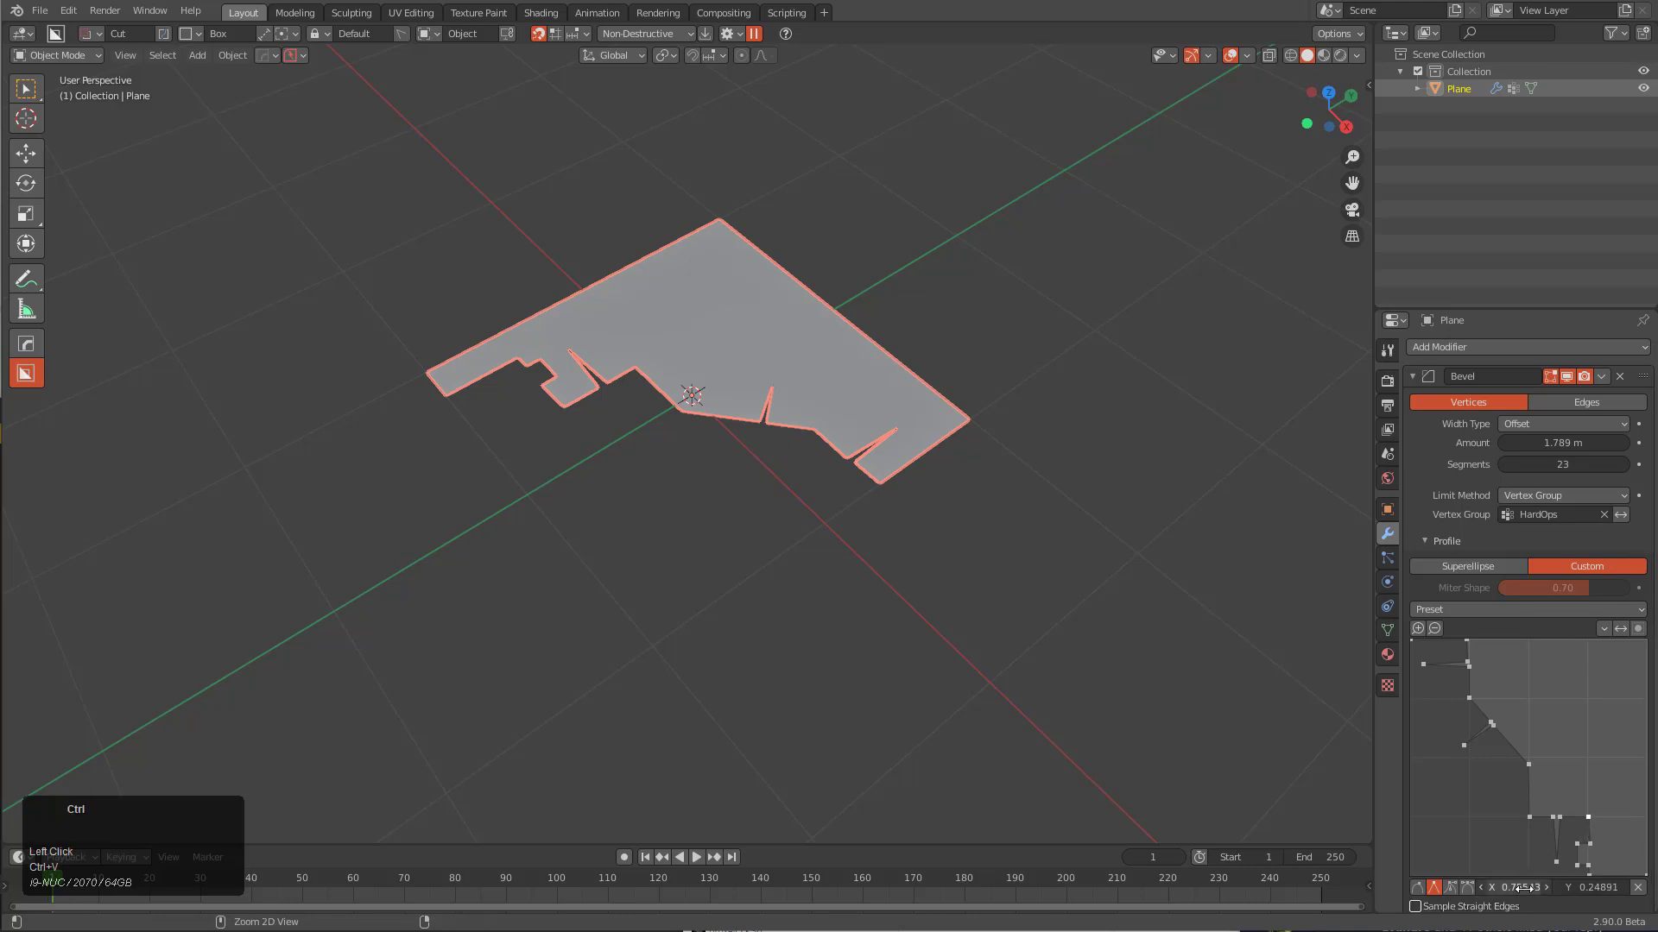
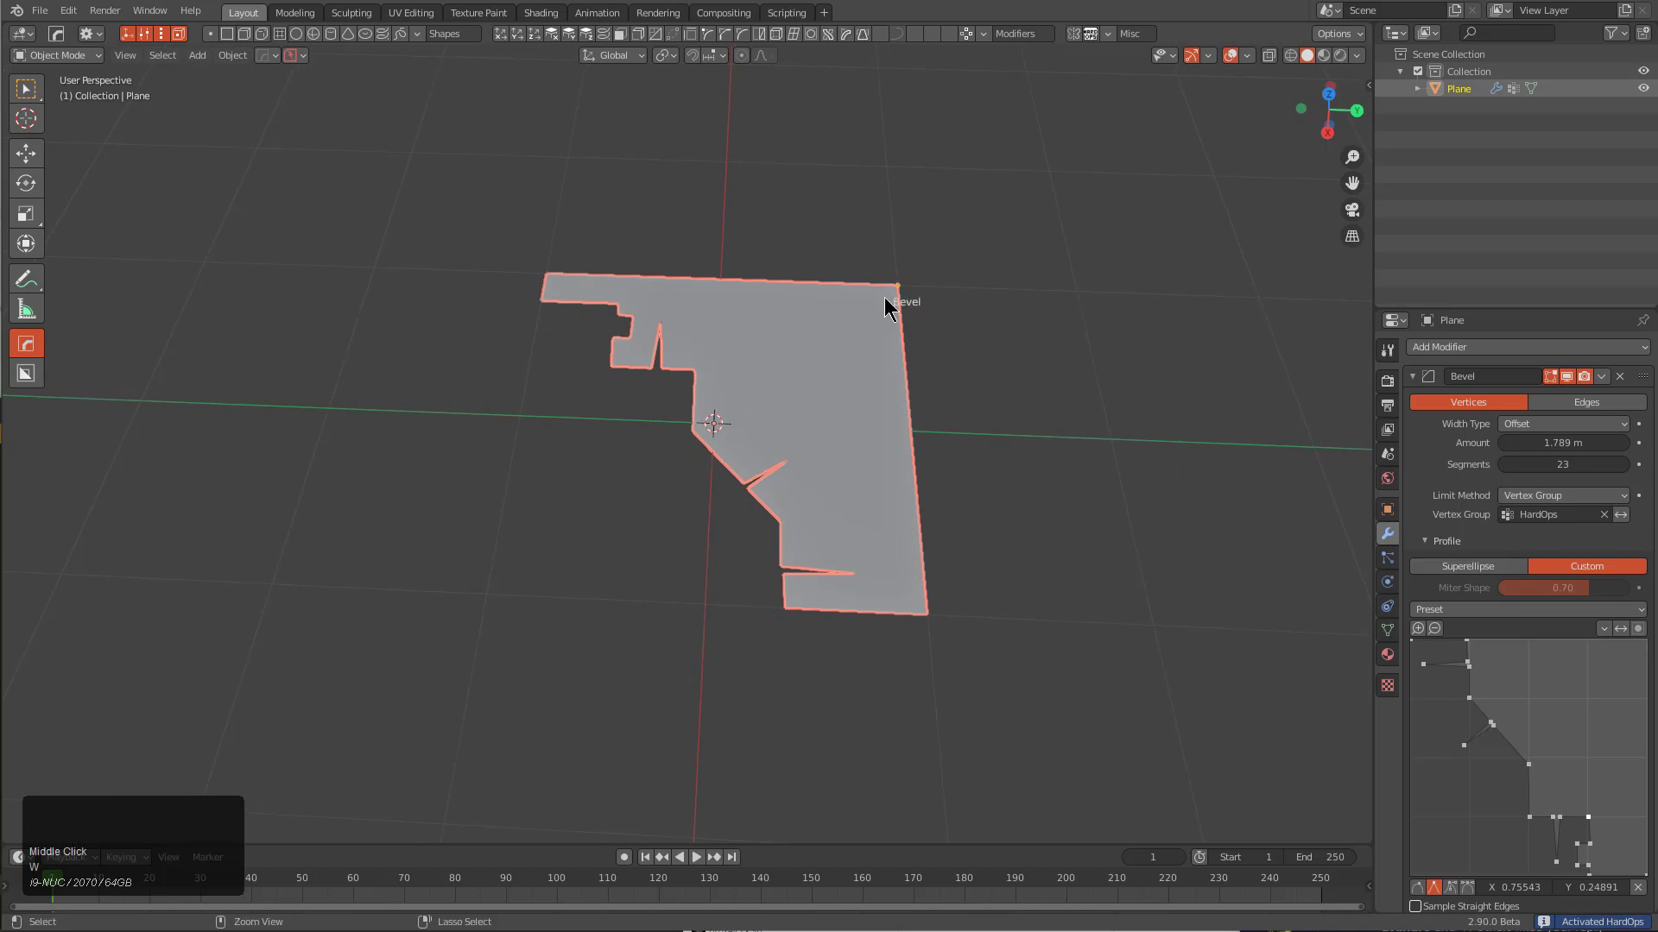
# Lower the corner bevel Amount to about 0.84 m with the Hard Ops modal adjust
pyautogui.moveTo(904, 284); pyautogui.dragTo(644, 342)
pyautogui.moveTo(591, 353); pyautogui.dragTo(712, 503)
pyautogui.press('q')
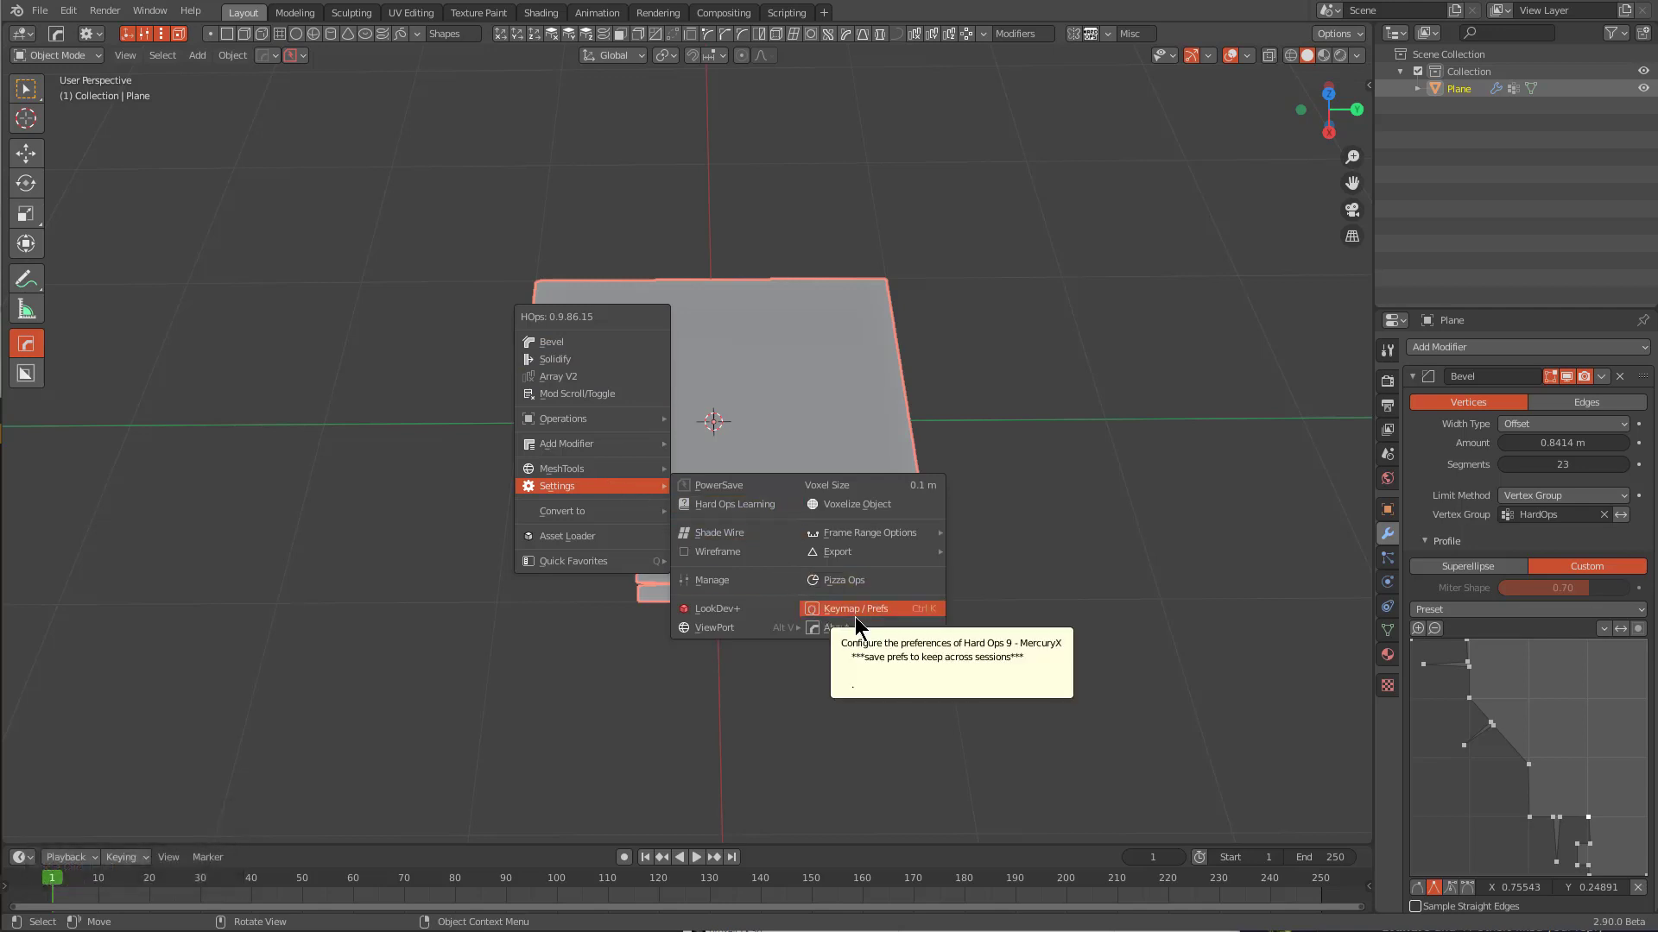
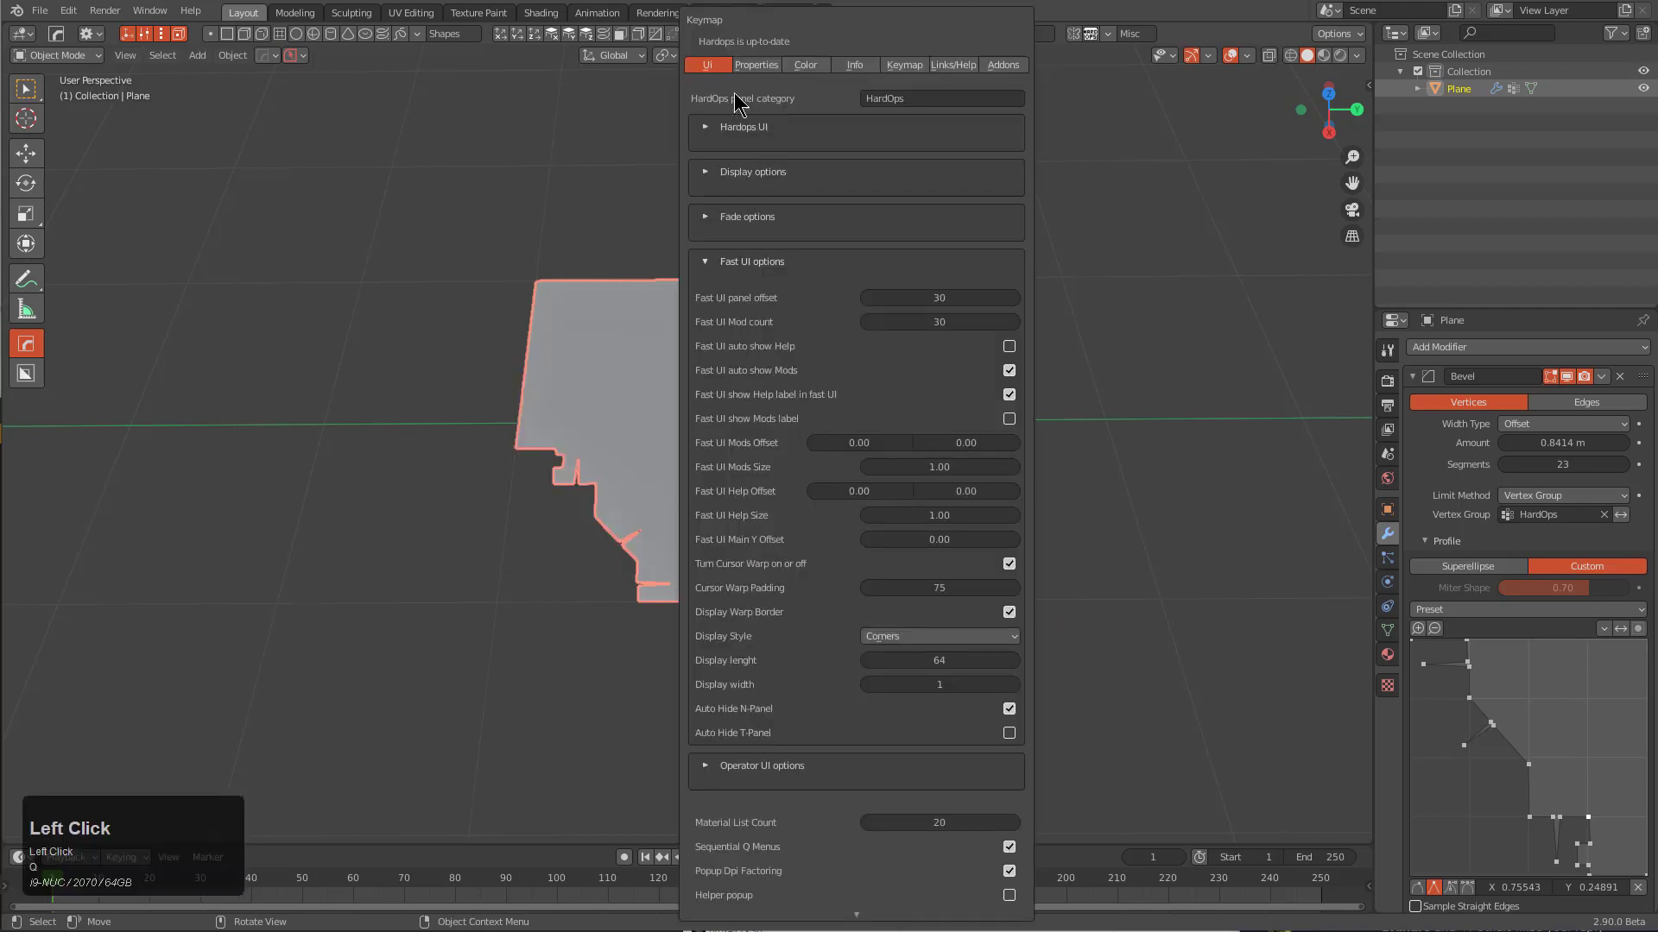
# Browse the Hard Ops Keymap/Prefs window's UI and Properties sections, then close it
pyautogui.doubleClick(711, 265)
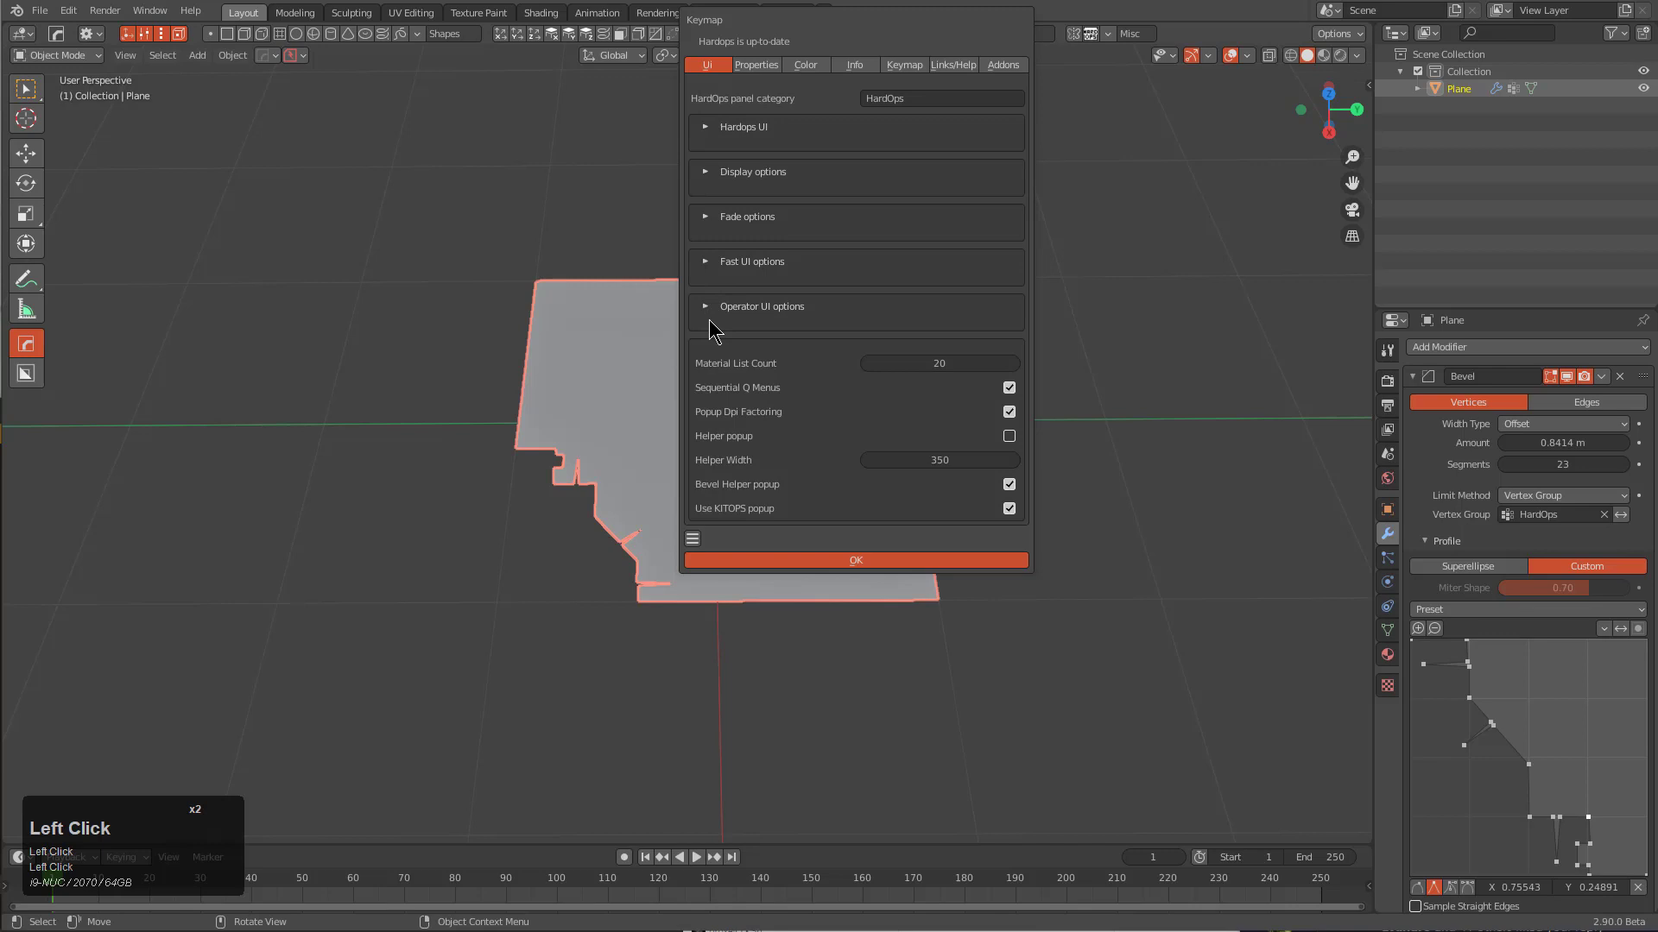
pyautogui.moveTo(828, 32); pyautogui.dragTo(973, 439)
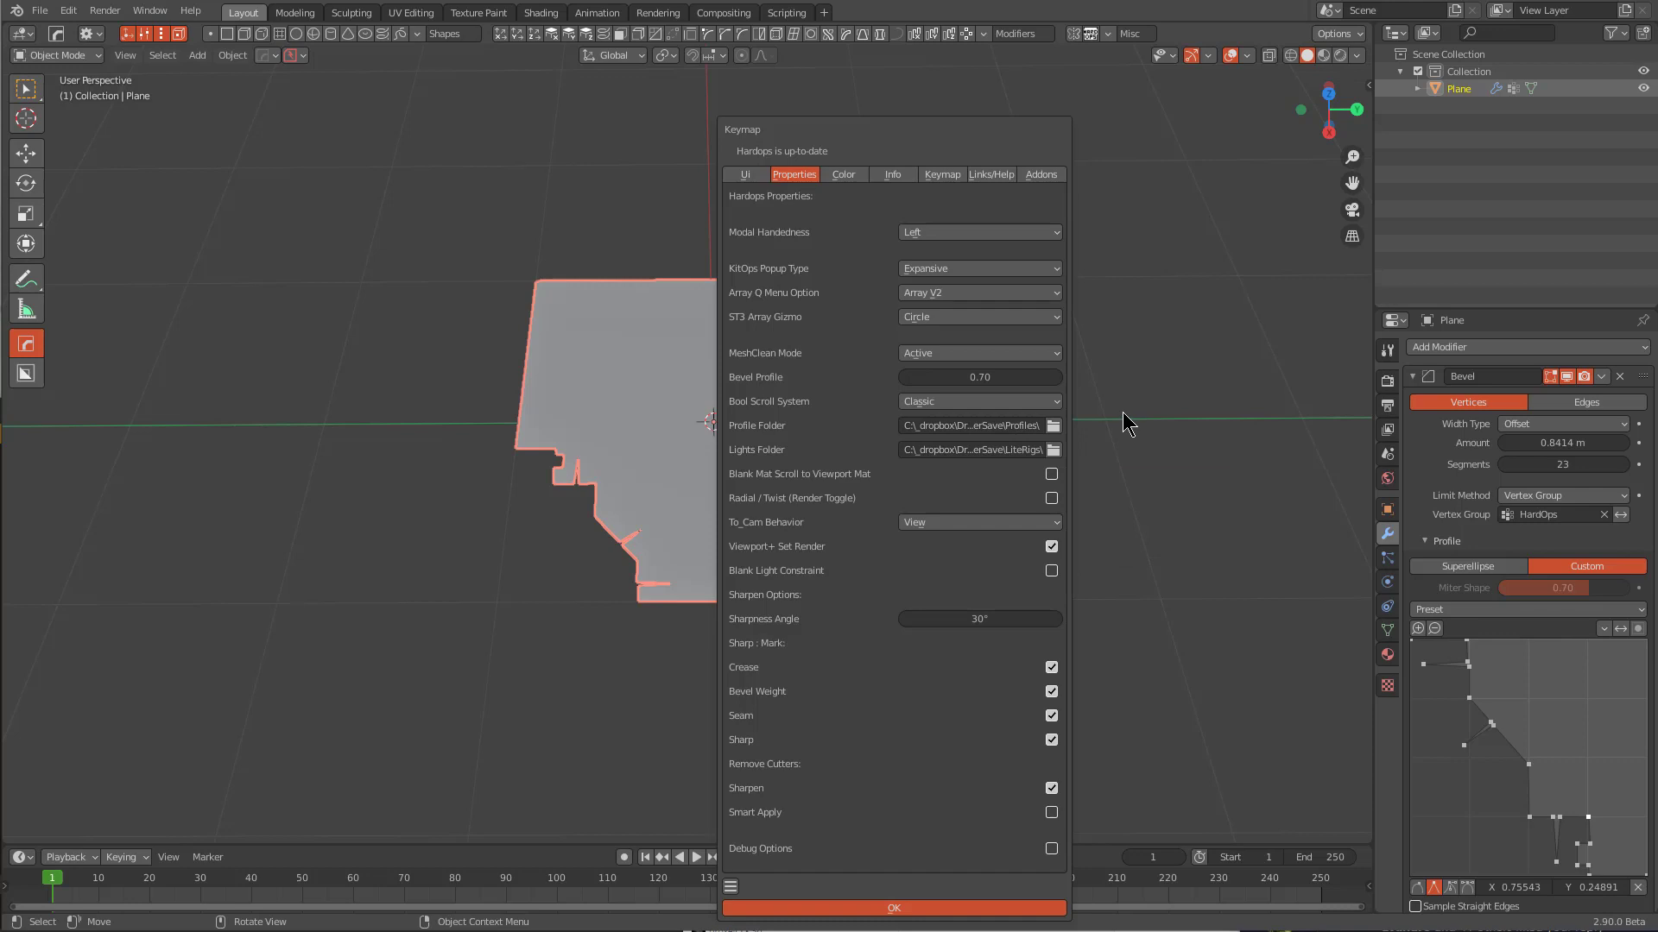
pyautogui.click(1124, 420)
# Raise the corner bevel Amount to about 0.93 m with 23 segments
pyautogui.moveTo(732, 494); pyautogui.dragTo(689, 528)
pyautogui.moveTo(885, 283); pyautogui.dragTo(697, 473)
pyautogui.moveTo(689, 528); pyautogui.dragTo(1478, 721)
pyautogui.scroll(-3)
pyautogui.scroll(3)
pyautogui.click(1416, 378)
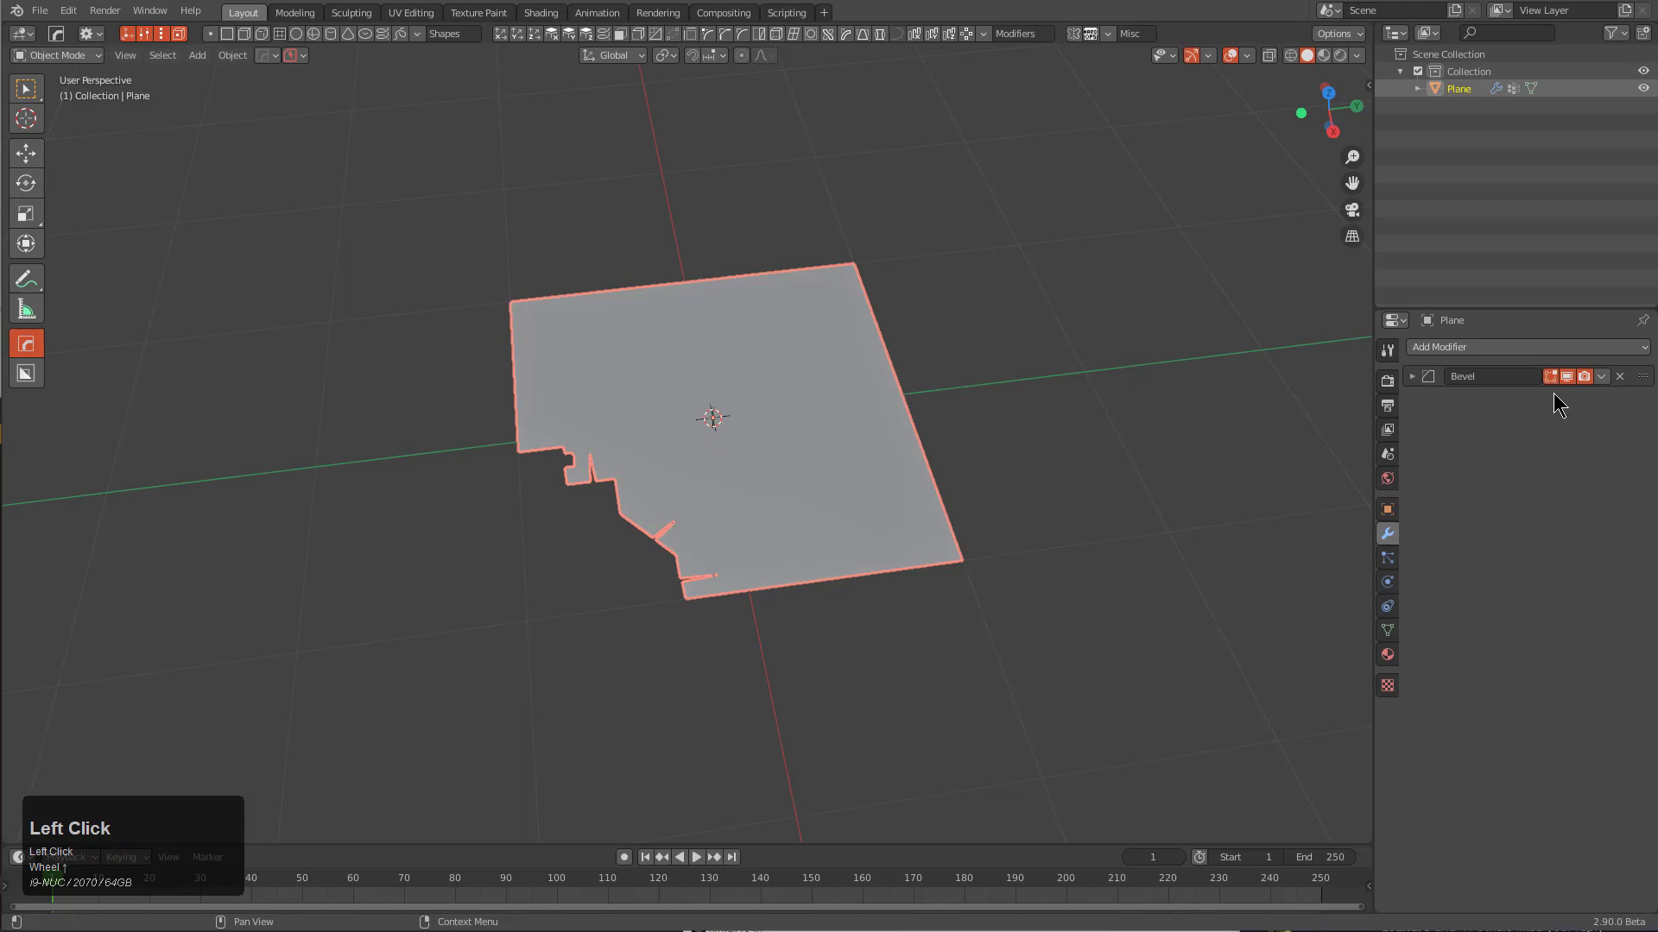
pyautogui.doubleClick(1427, 383)
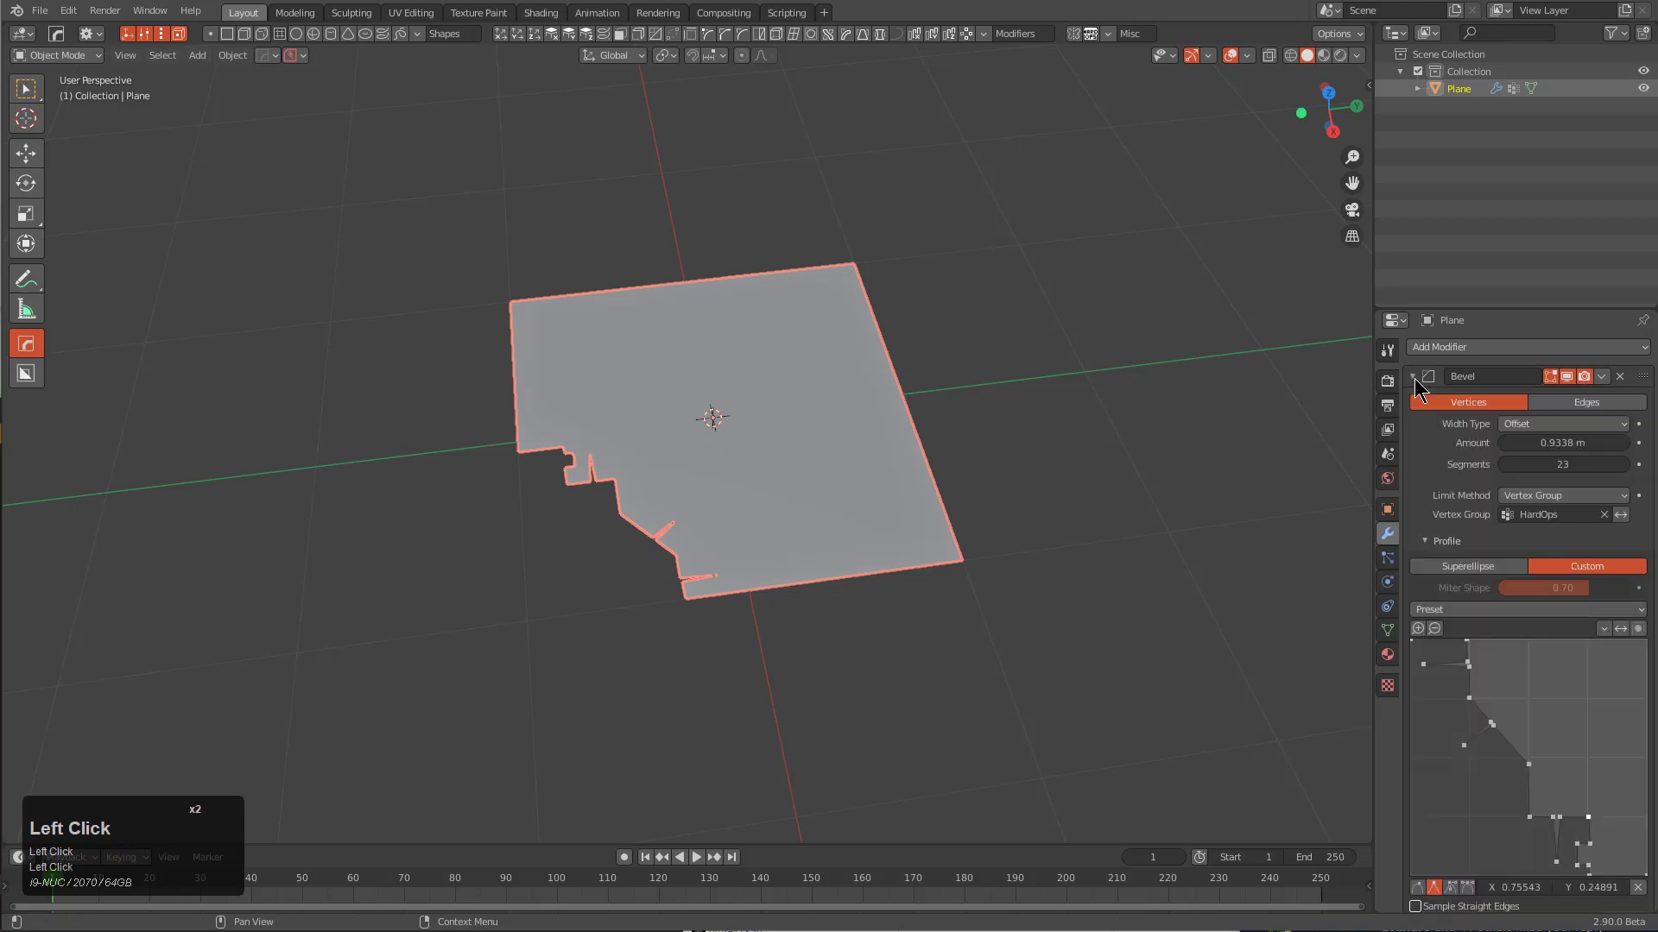
pyautogui.scroll(-3)
# Save the custom bevel profile from the Bevel modifier as bevel26.json
pyautogui.scroll(3)
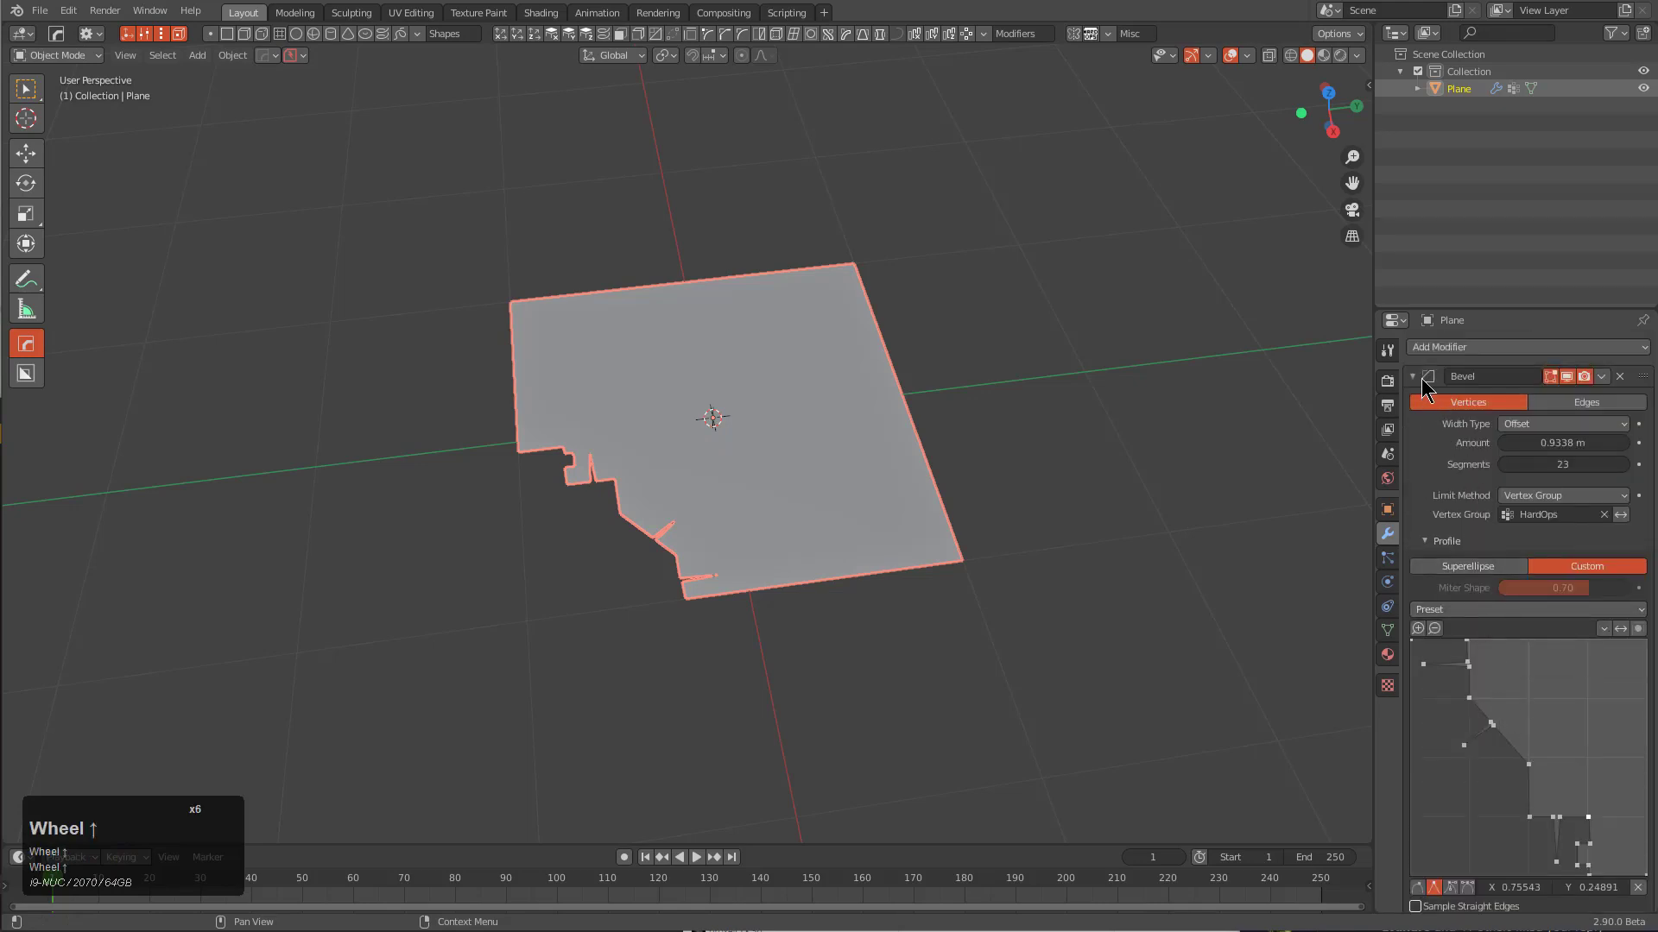
pyautogui.click(1424, 380)
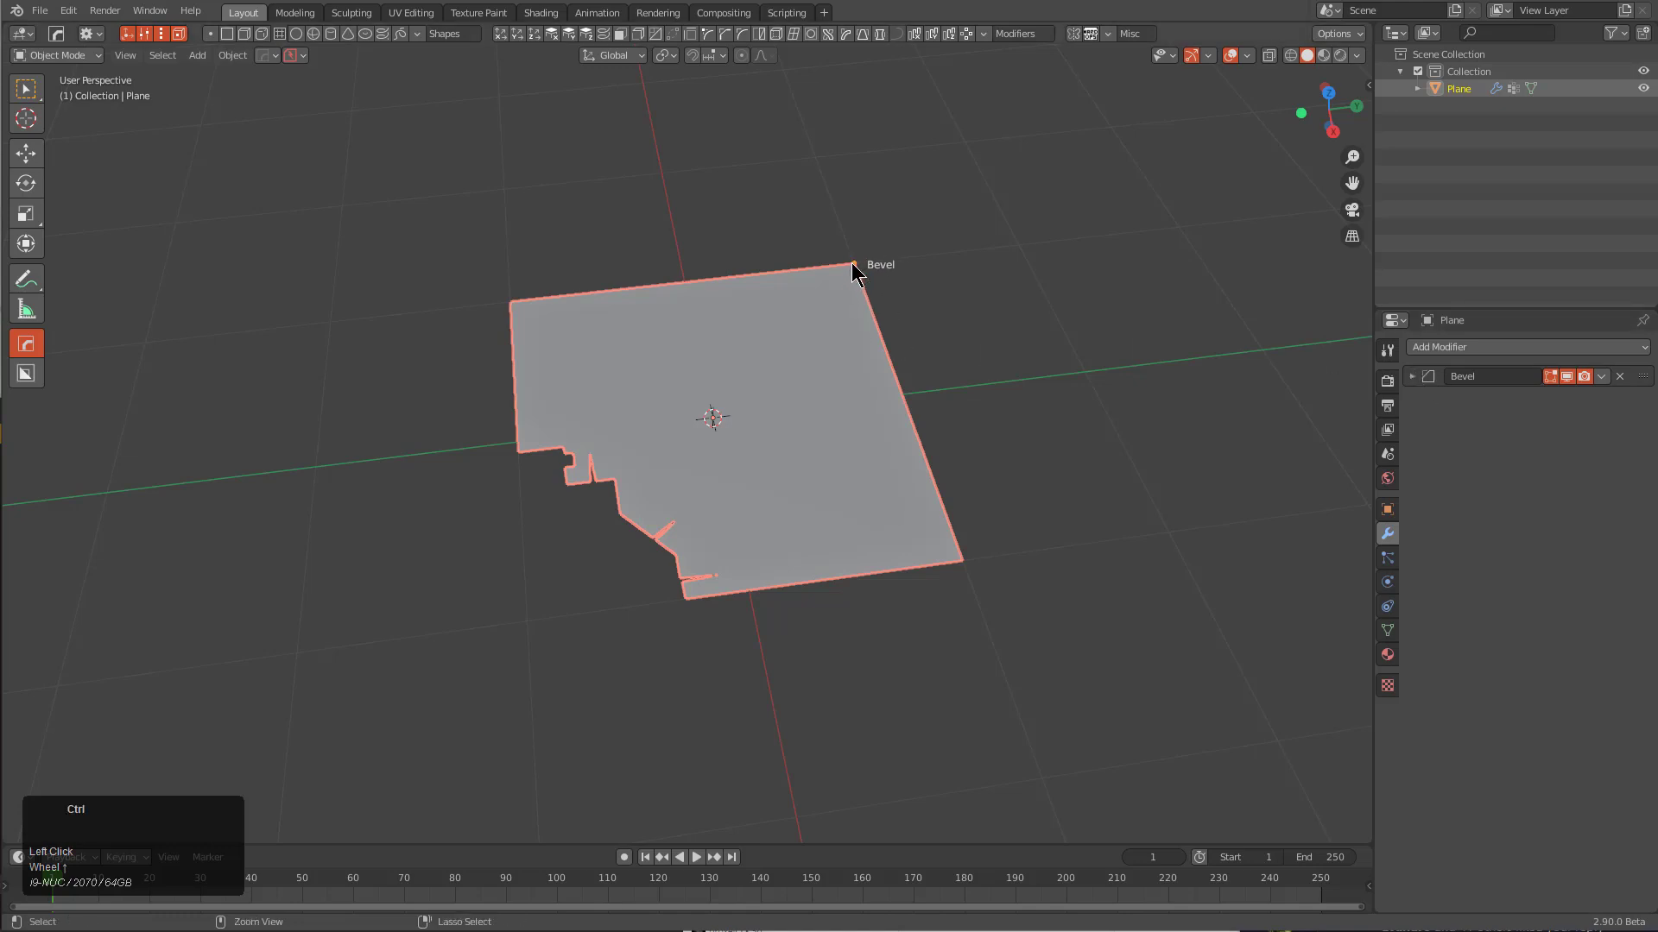
pyautogui.rightClick(854, 270)
pyautogui.moveTo(871, 247); pyautogui.dragTo(967, 433)
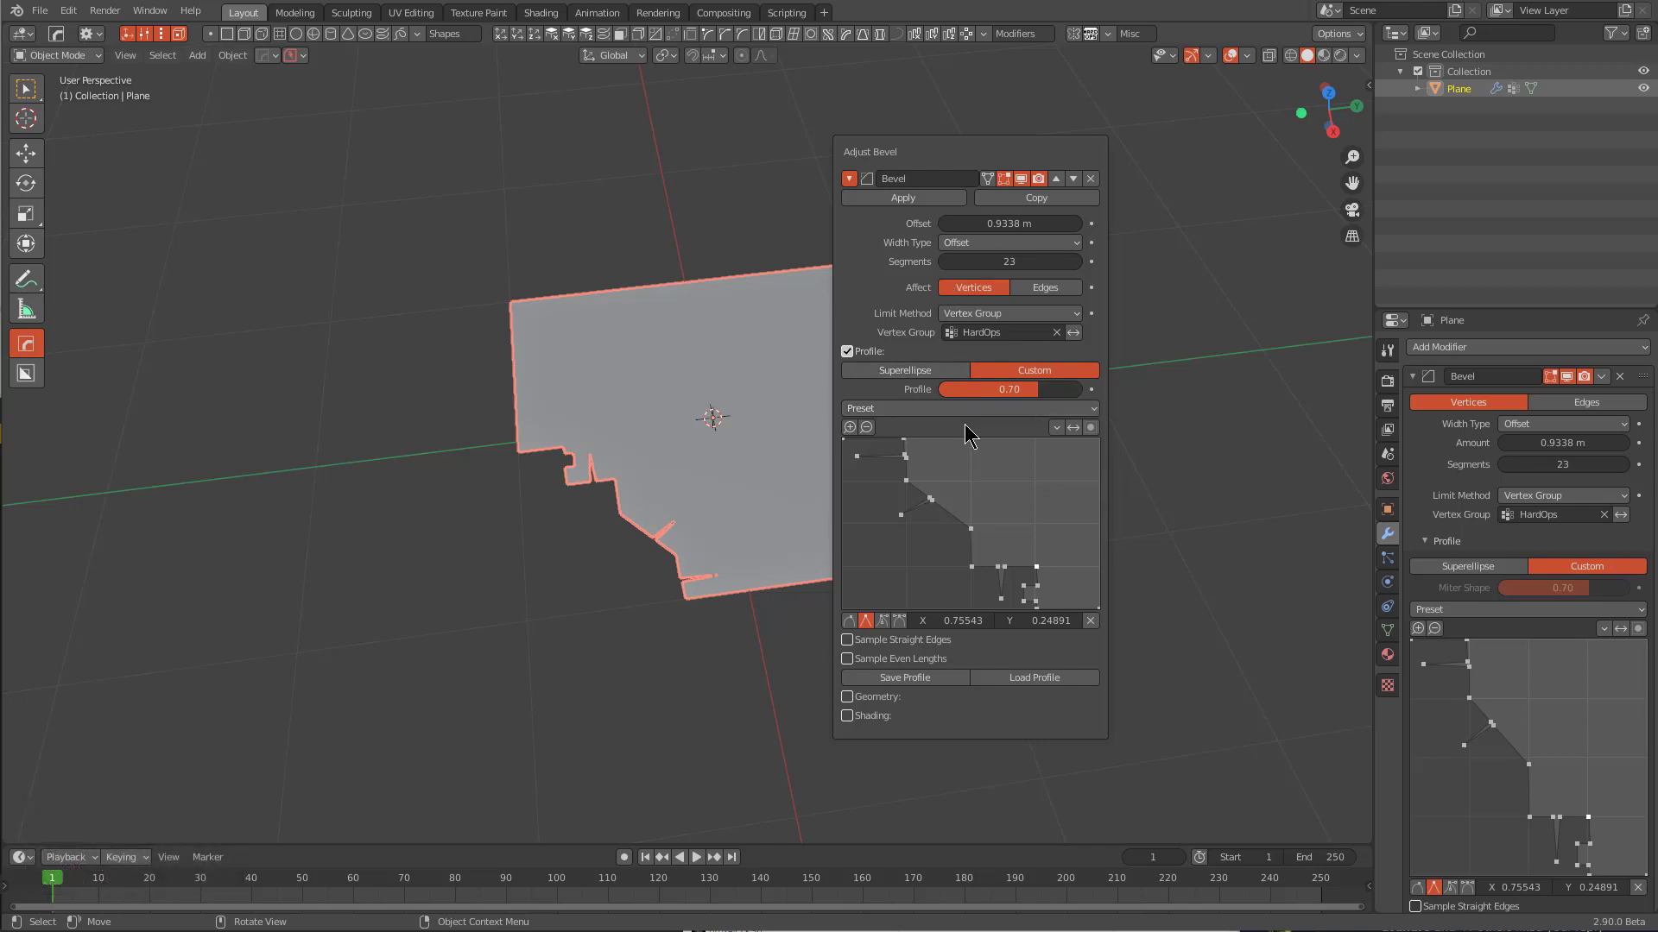
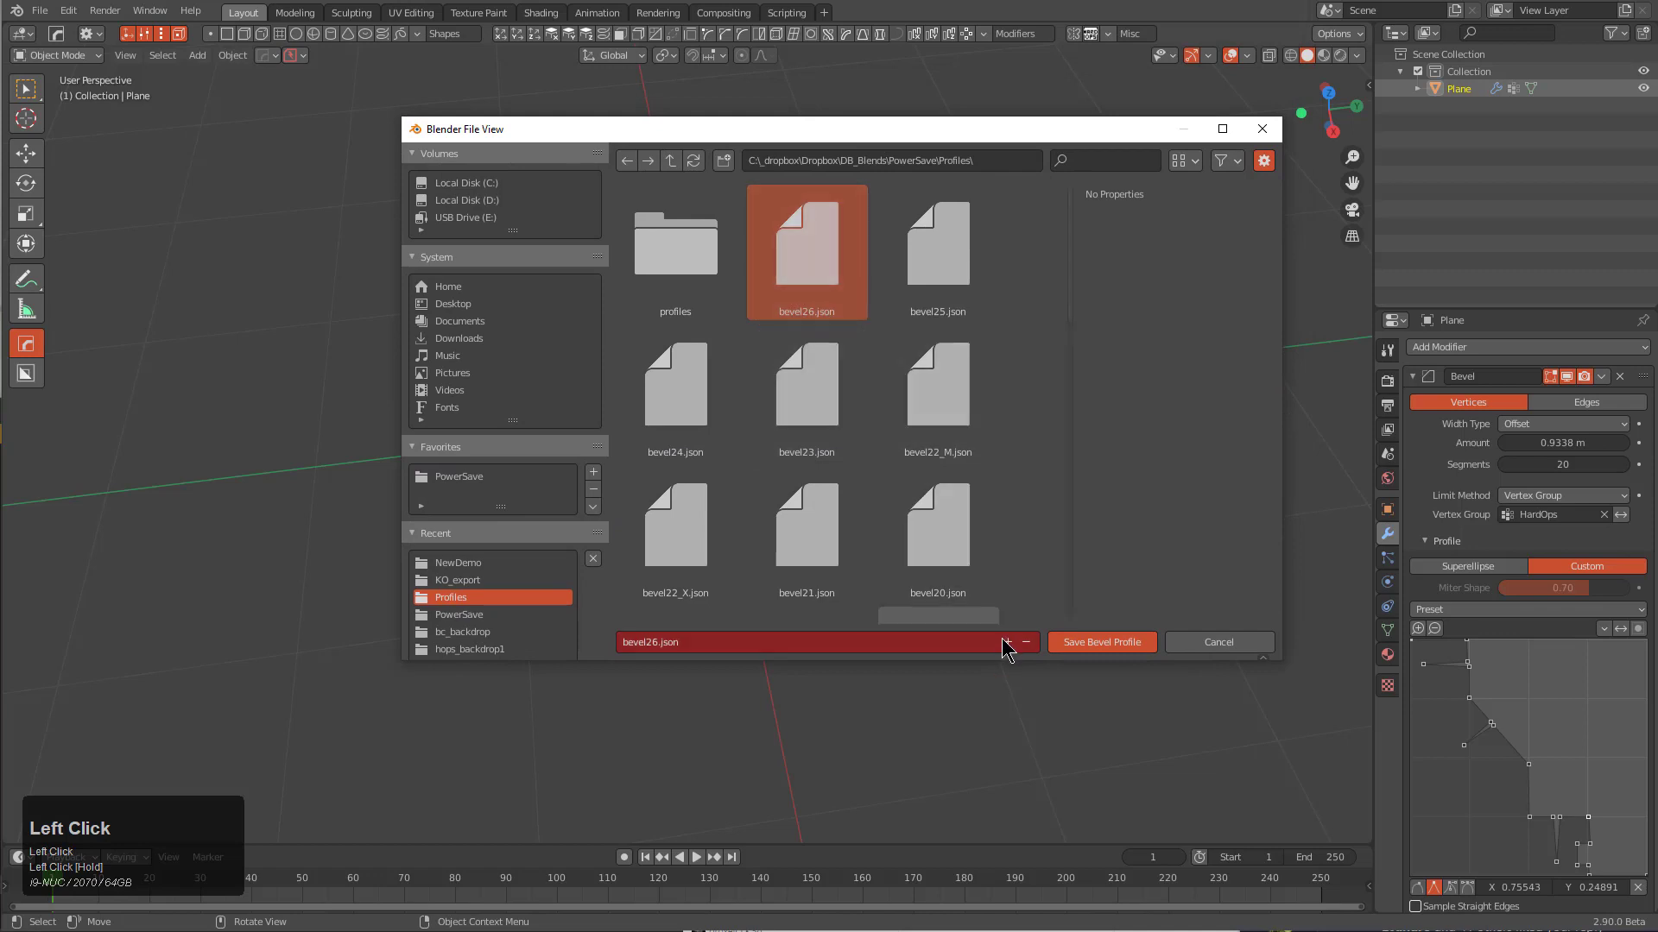
pyautogui.click(1012, 648)
# Widen the corner bevel to about 1.5 m with 20 segments
pyautogui.moveTo(1082, 644); pyautogui.dragTo(692, 492)
pyautogui.moveTo(690, 499); pyautogui.dragTo(879, 257)
pyautogui.moveTo(689, 505); pyautogui.dragTo(691, 468)
pyautogui.moveTo(879, 257); pyautogui.dragTo(691, 468)
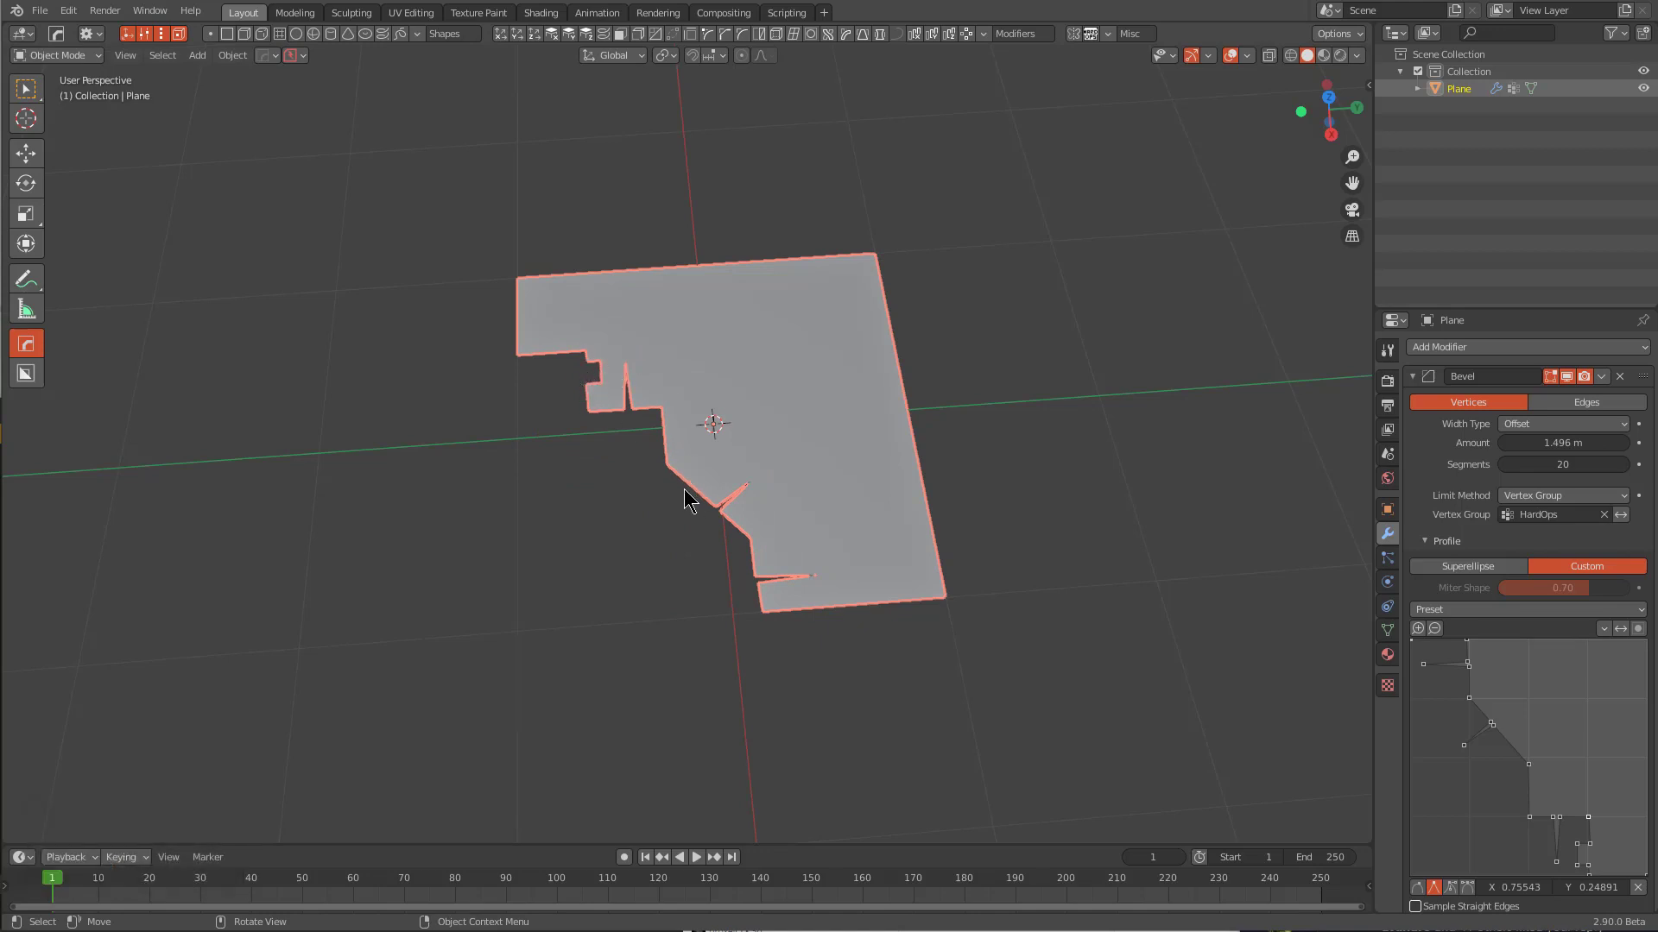
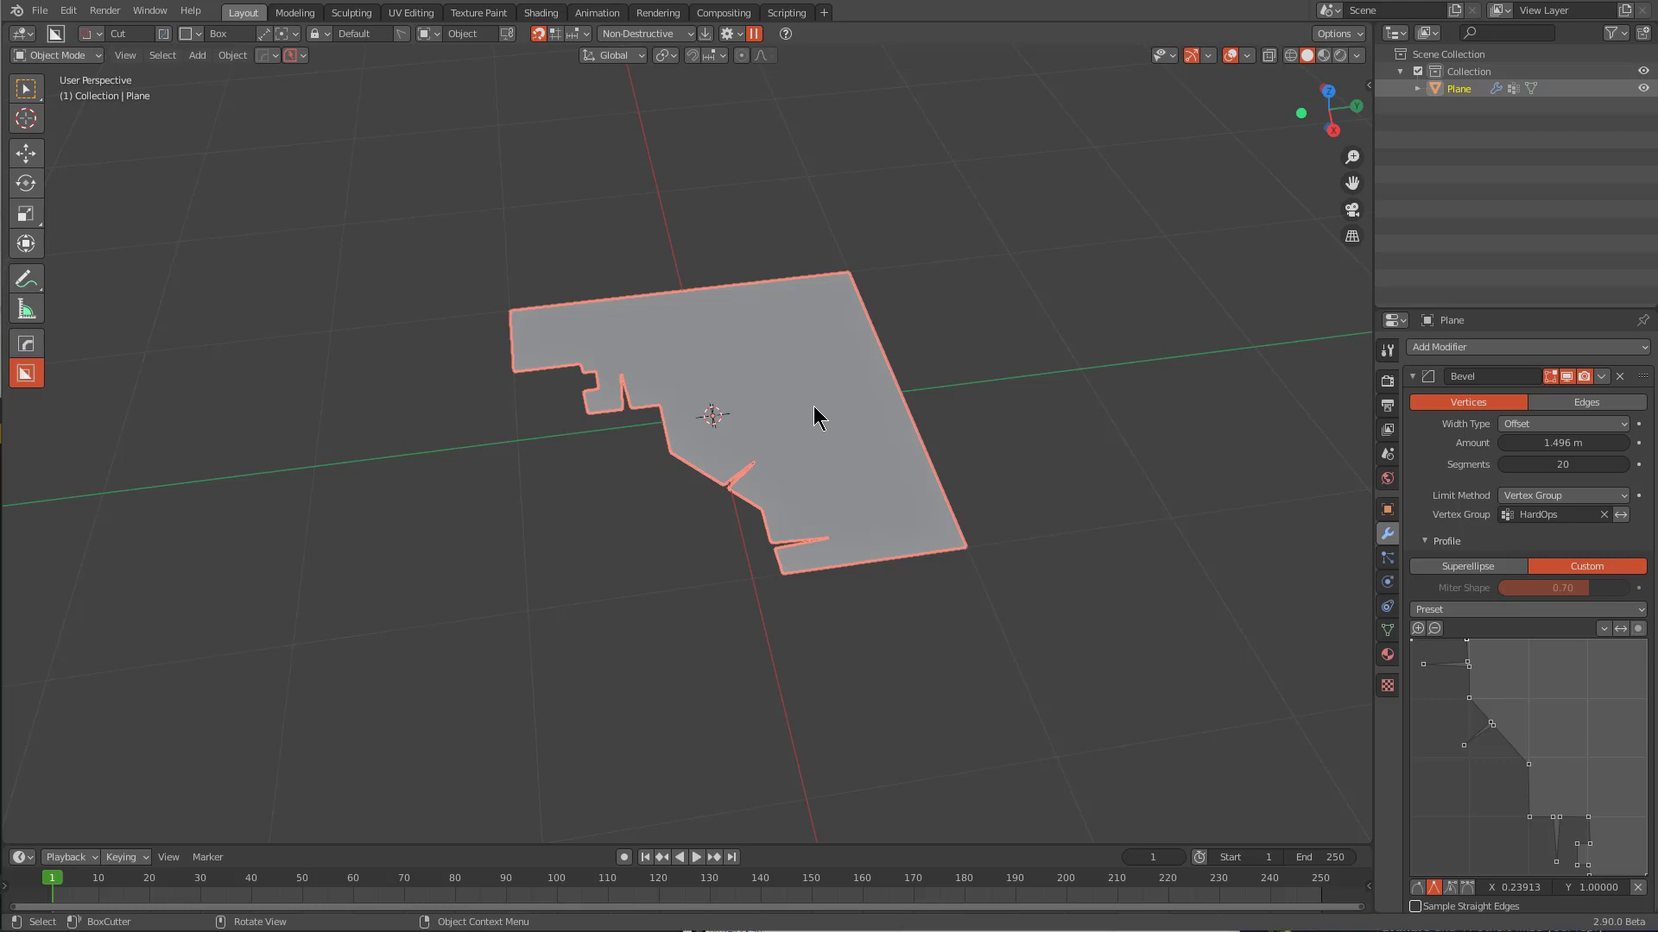
# Delete the object and add a fresh plain rectangular plane
pyautogui.middleClick(834, 421)
pyautogui.moveTo(840, 437); pyautogui.dragTo(713, 420)
pyautogui.press('x')
pyautogui.click(713, 420)
pyautogui.press('shift+a')
pyautogui.click(762, 427)
pyautogui.moveTo(648, 456); pyautogui.dragTo(717, 478)
pyautogui.press('alt+x')
pyautogui.press('d')
pyautogui.click(651, 566)
pyautogui.scroll(-3)
pyautogui.click(564, 454)
pyautogui.middleClick(718, 493)
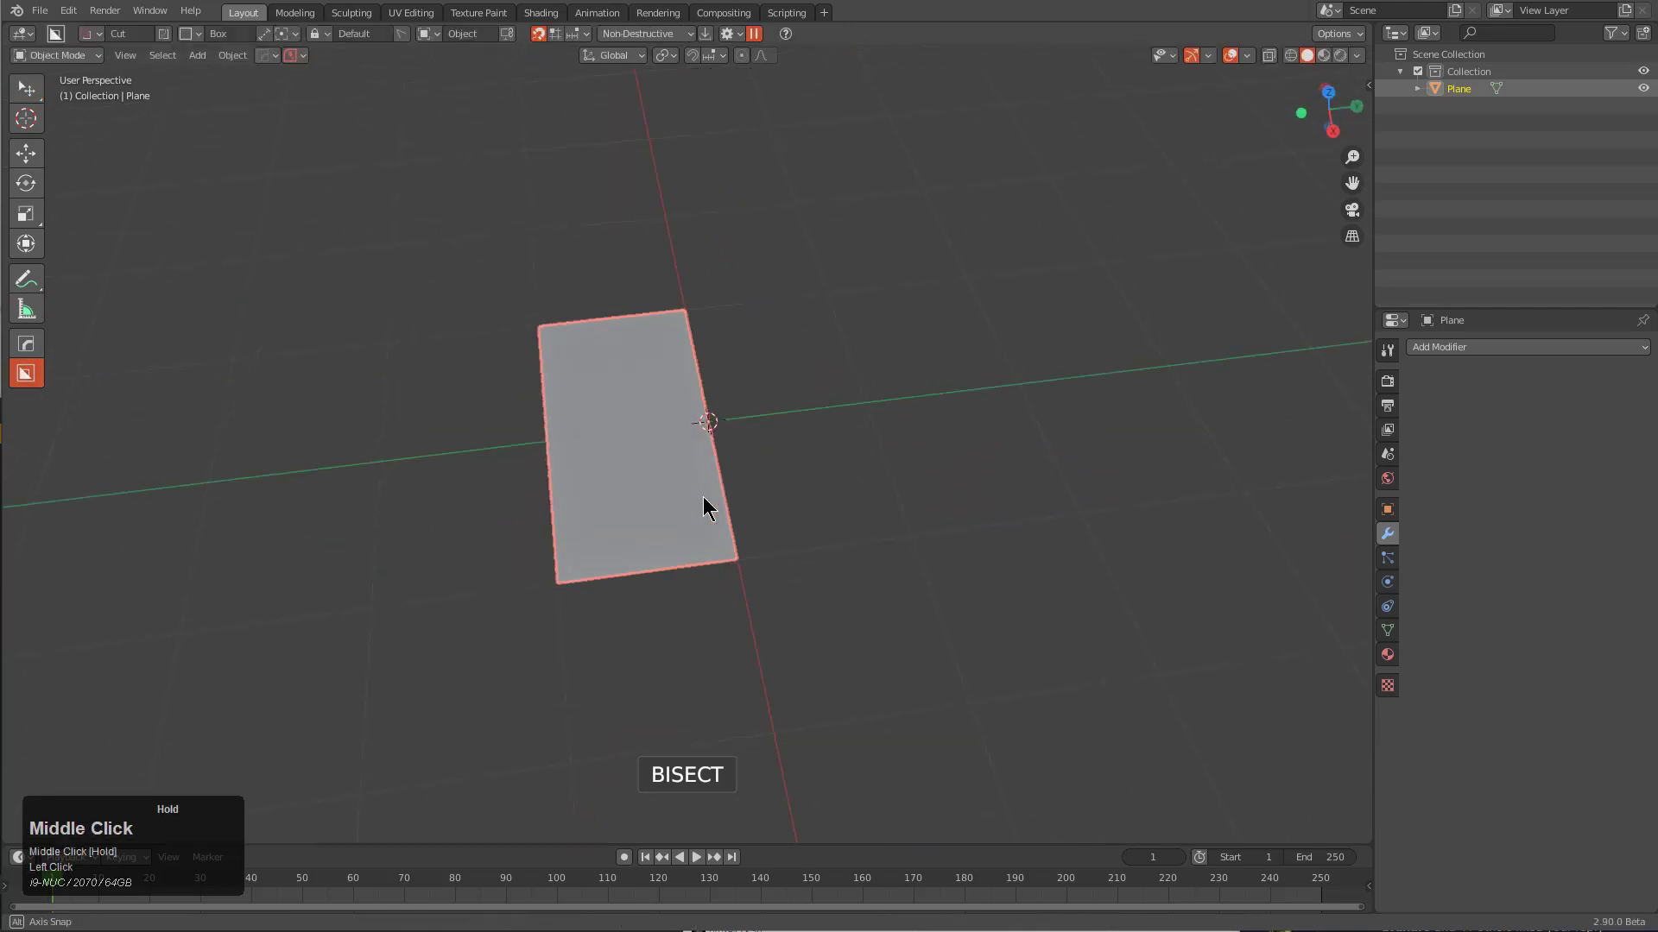
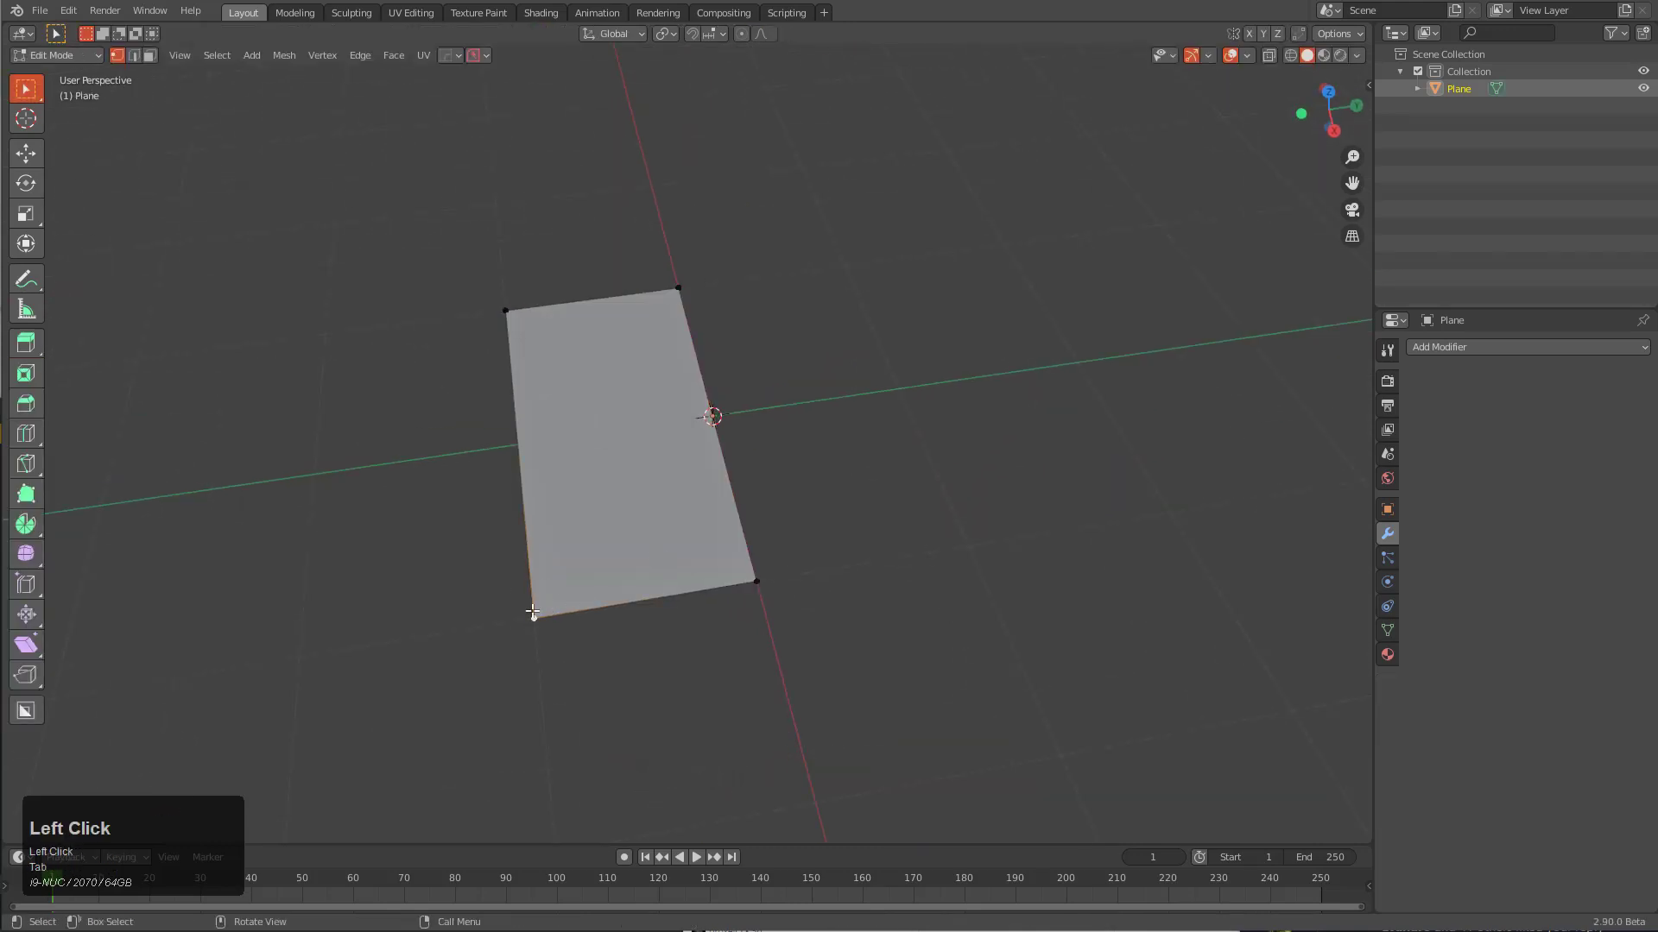
# Select the plane's lower-left vertex and add a Hard Ops vertex bevel of about 0.73 m with 12 segments
pyautogui.press('q')
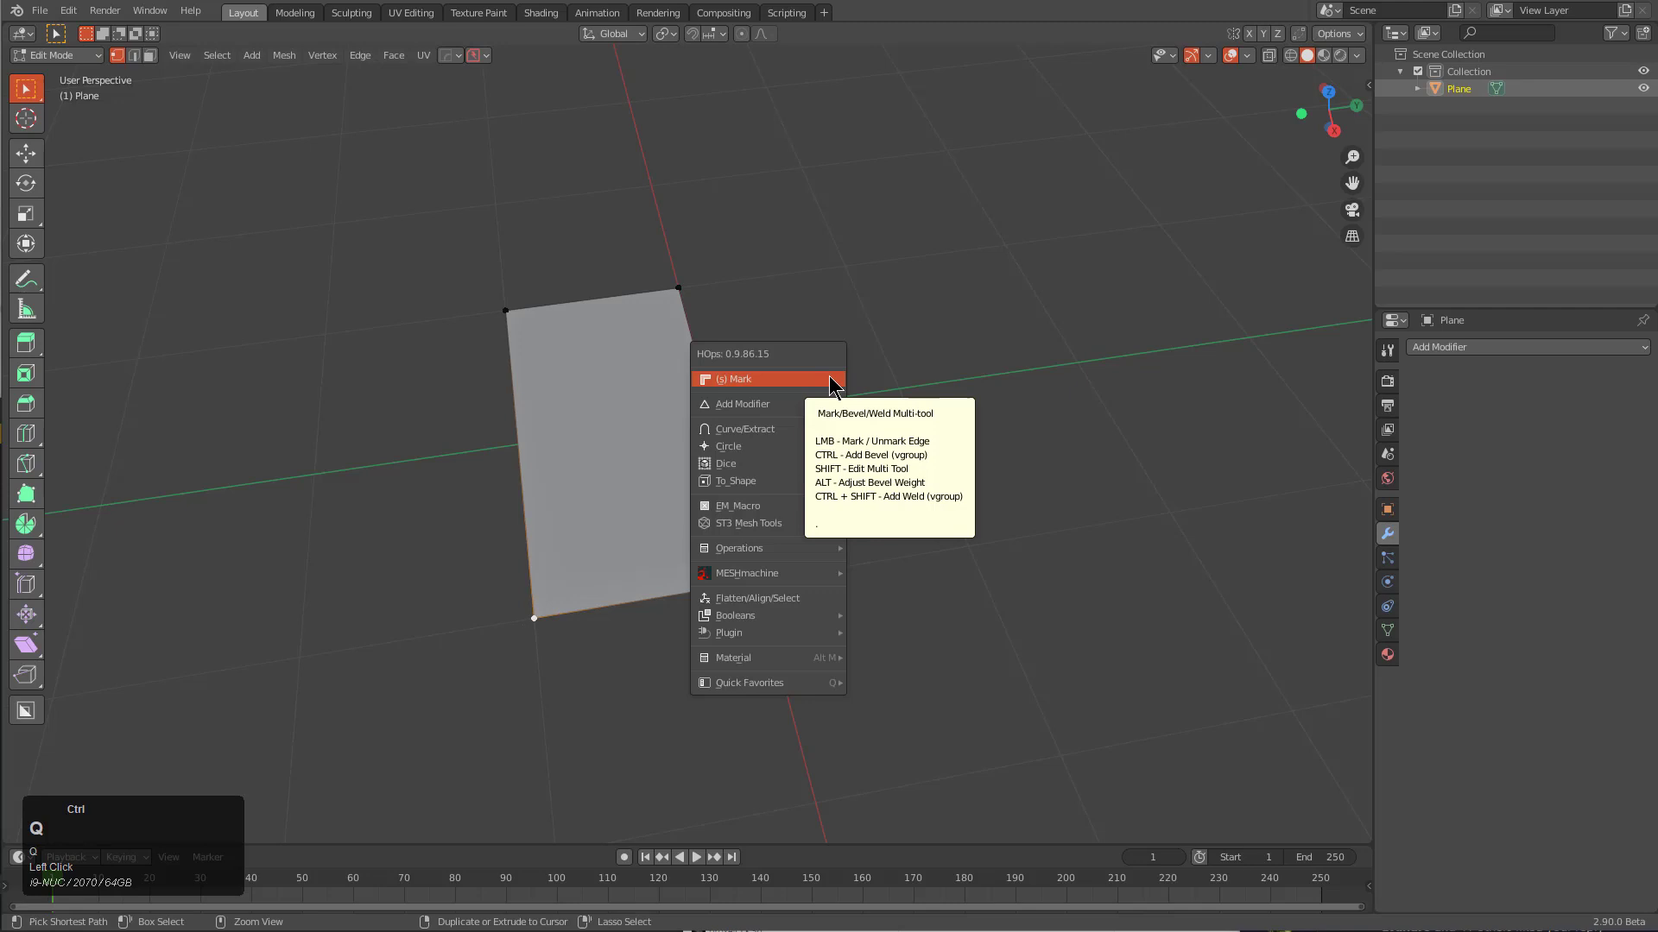
pyautogui.click(830, 385)
pyautogui.press('2')
pyautogui.scroll(3)
pyautogui.click(203, 424)
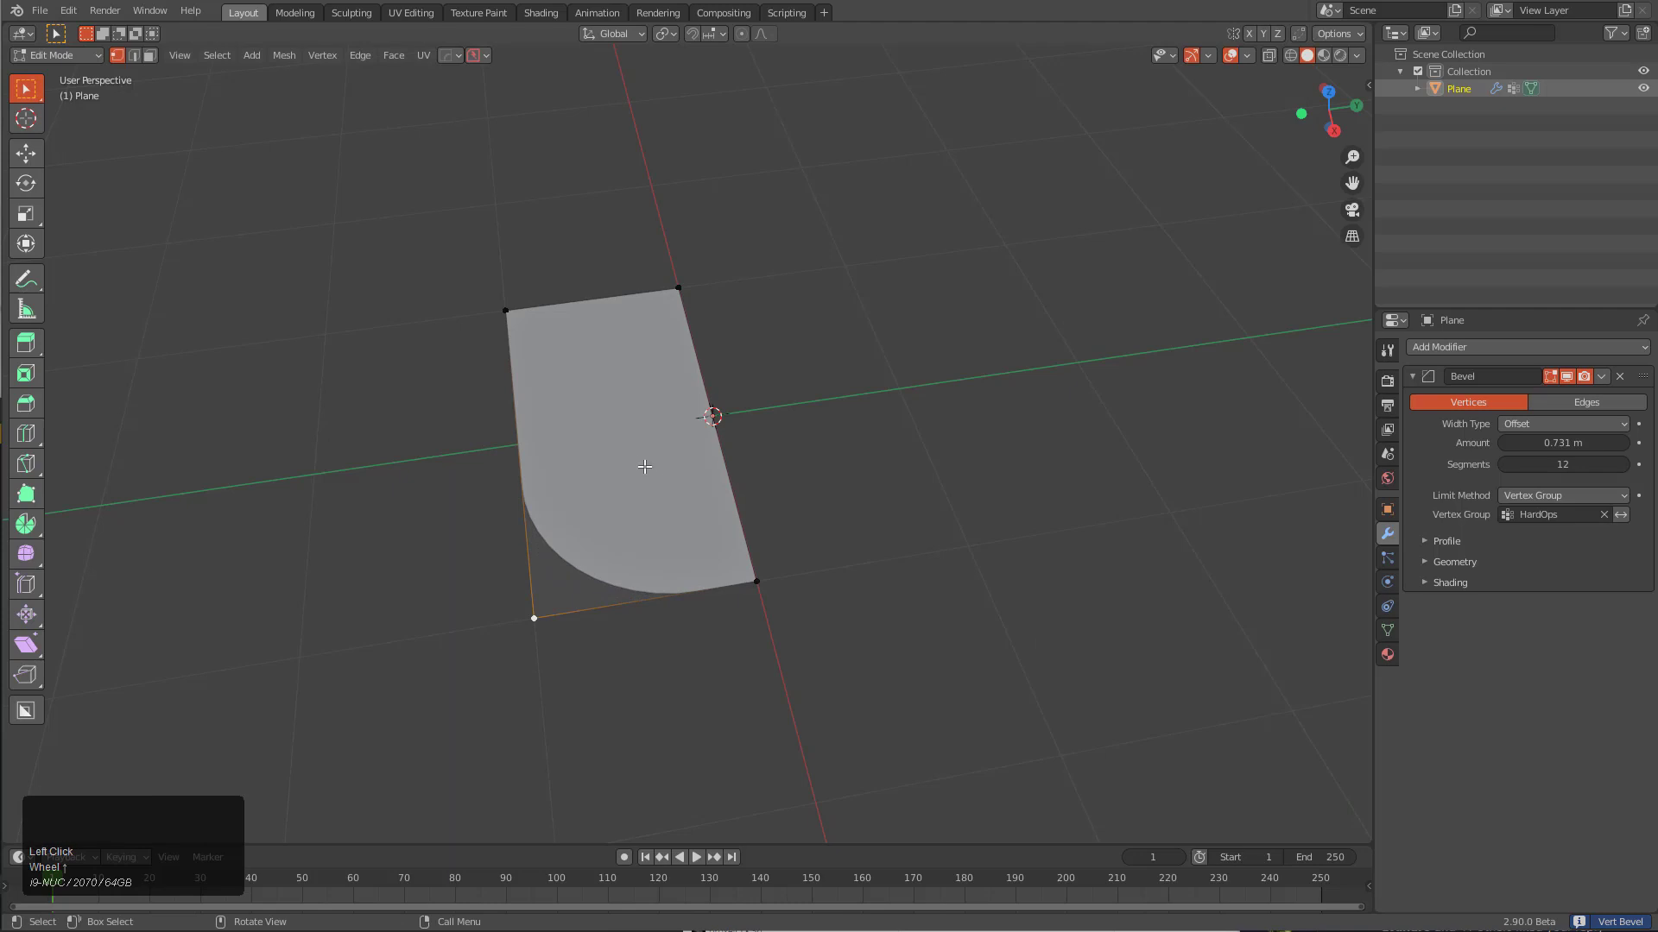
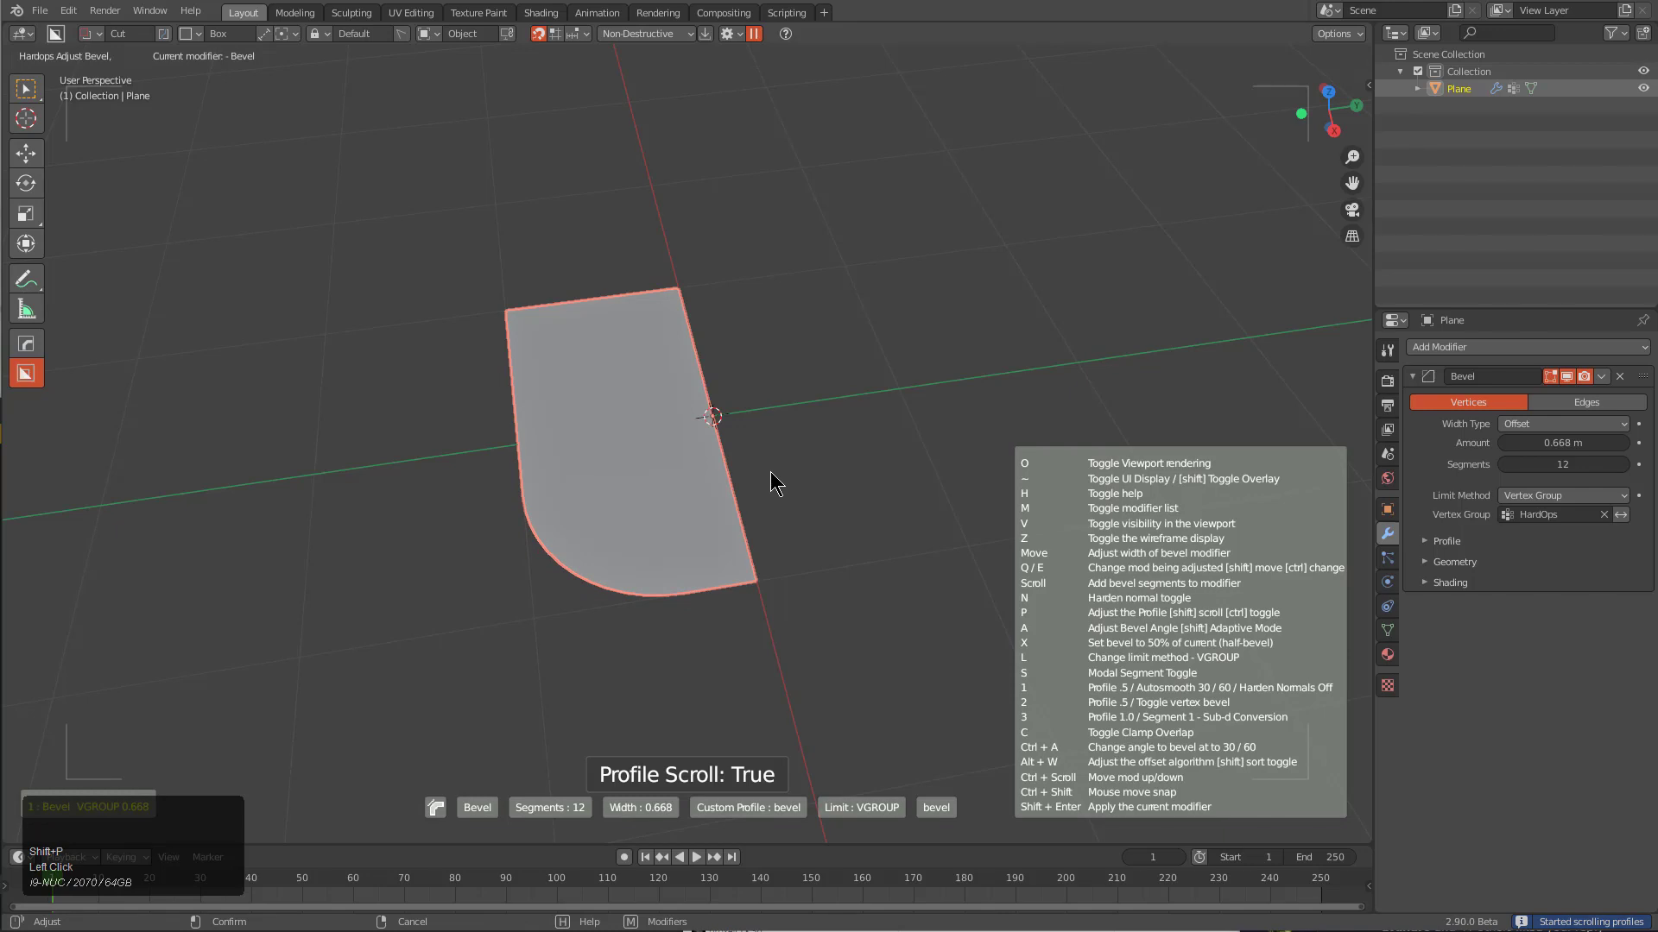
# In Hard Ops Adjust Bevel, scroll the custom profiles to bevel27 with 20 segments and confirm it on the corner
pyautogui.scroll(3)
pyautogui.scroll(-3)
pyautogui.scroll(-3)
pyautogui.scroll(-3)
pyautogui.scroll(3)
pyautogui.scroll(3)
pyautogui.scroll(3)
pyautogui.scroll(3)
pyautogui.scroll(3)
pyautogui.scroll(-3)
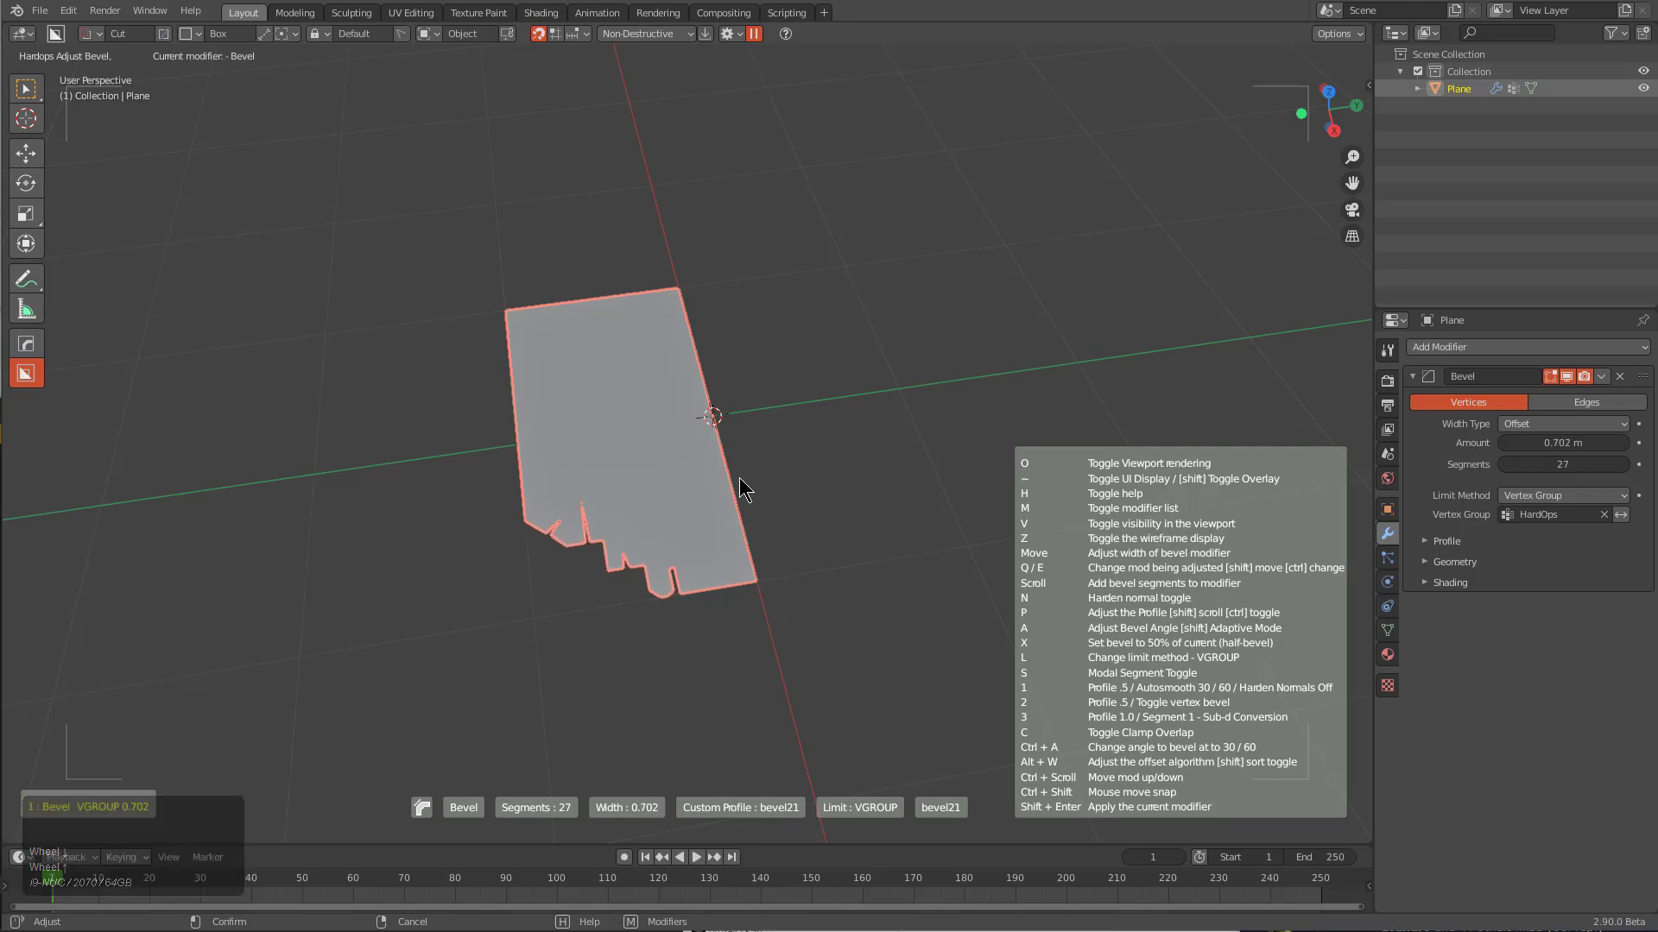
pyautogui.scroll(-3)
pyautogui.scroll(3)
pyautogui.scroll(3)
pyautogui.scroll(-3)
pyautogui.scroll(3)
pyautogui.scroll(-3)
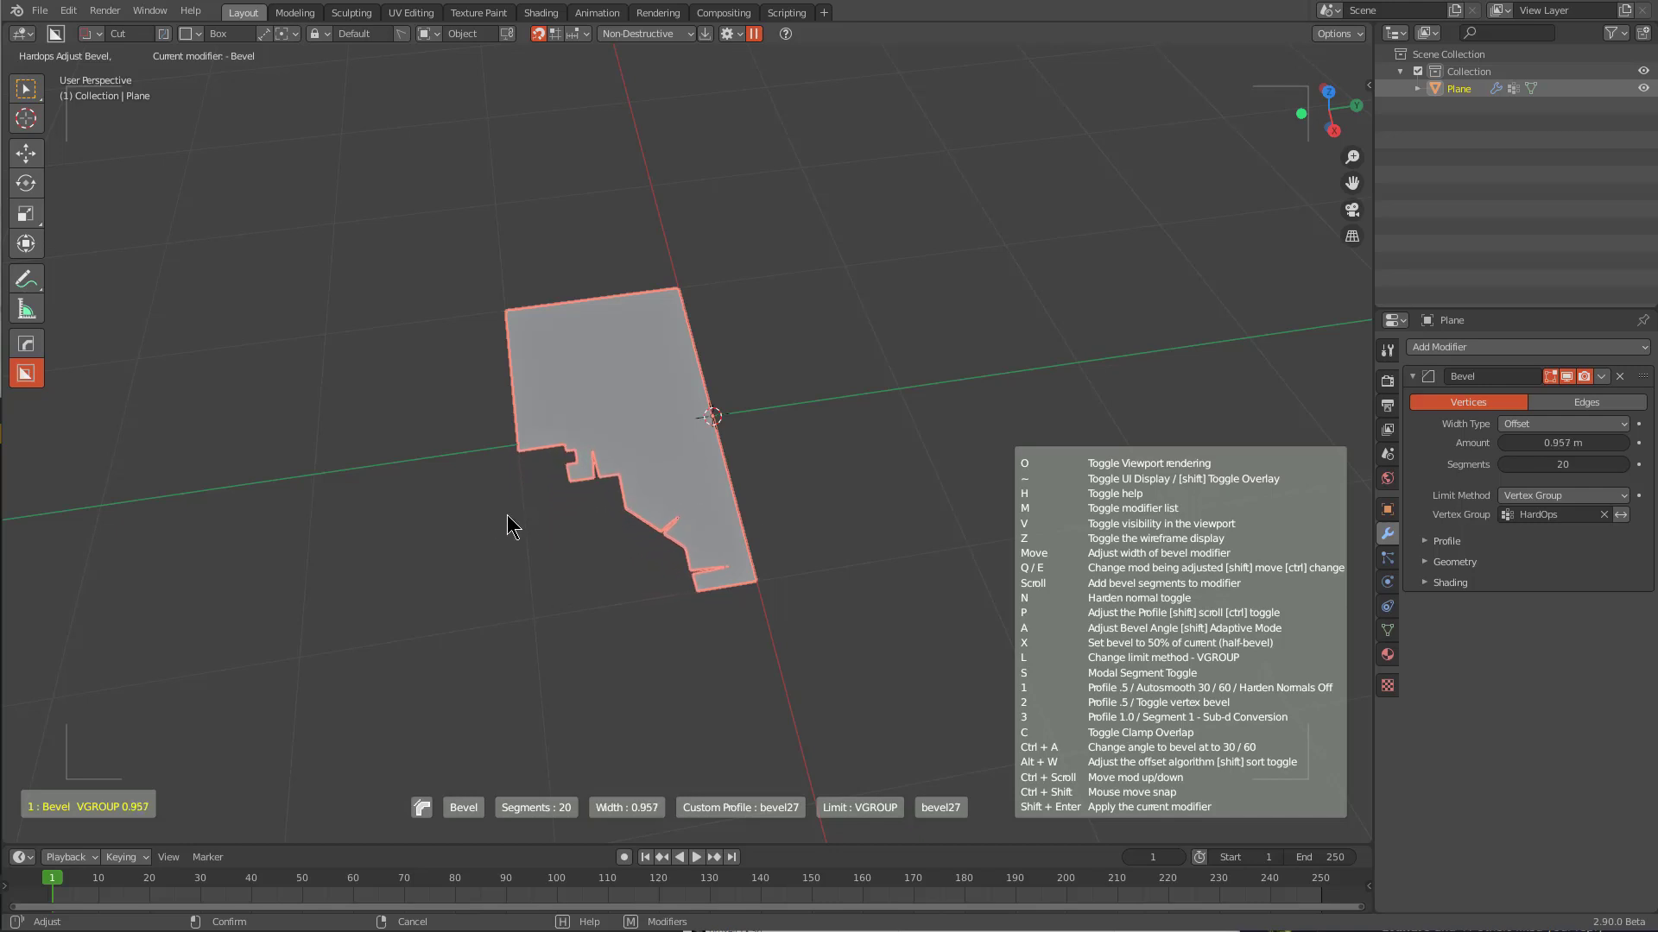
pyautogui.click(480, 532)
pyautogui.scroll(-3)
pyautogui.middleClick(655, 528)
pyautogui.scroll(3)
# Bring up the Hard Ops Q menu's Add Modifier list to revolve the outline with a Screw at 360° on X
pyautogui.press('q')
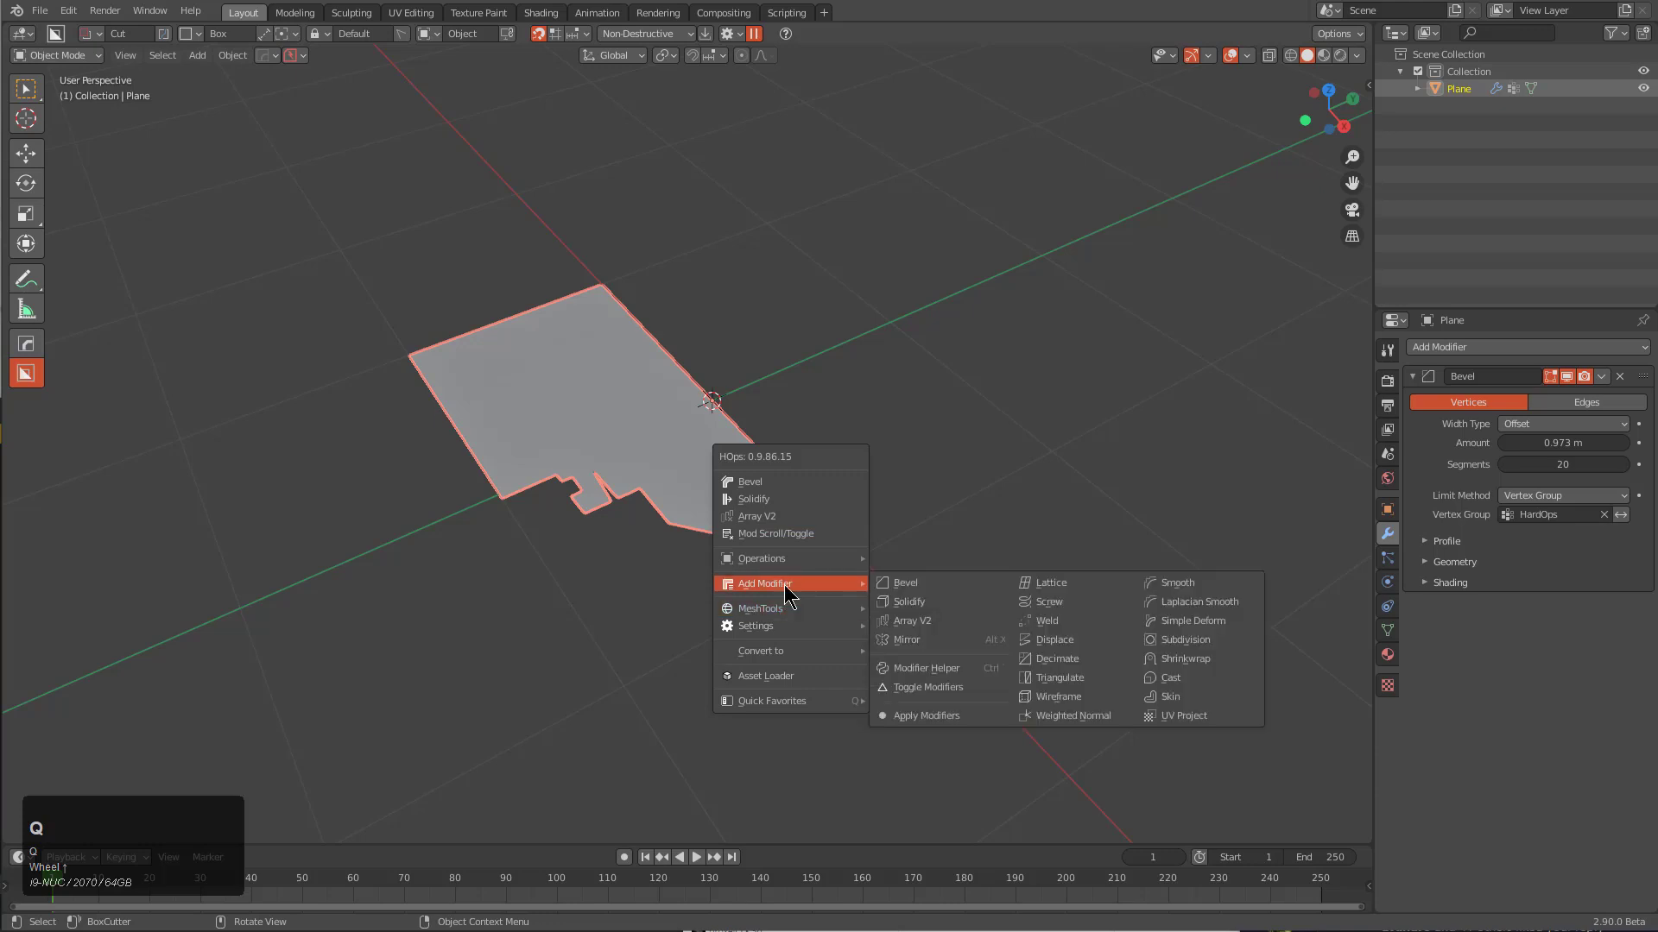
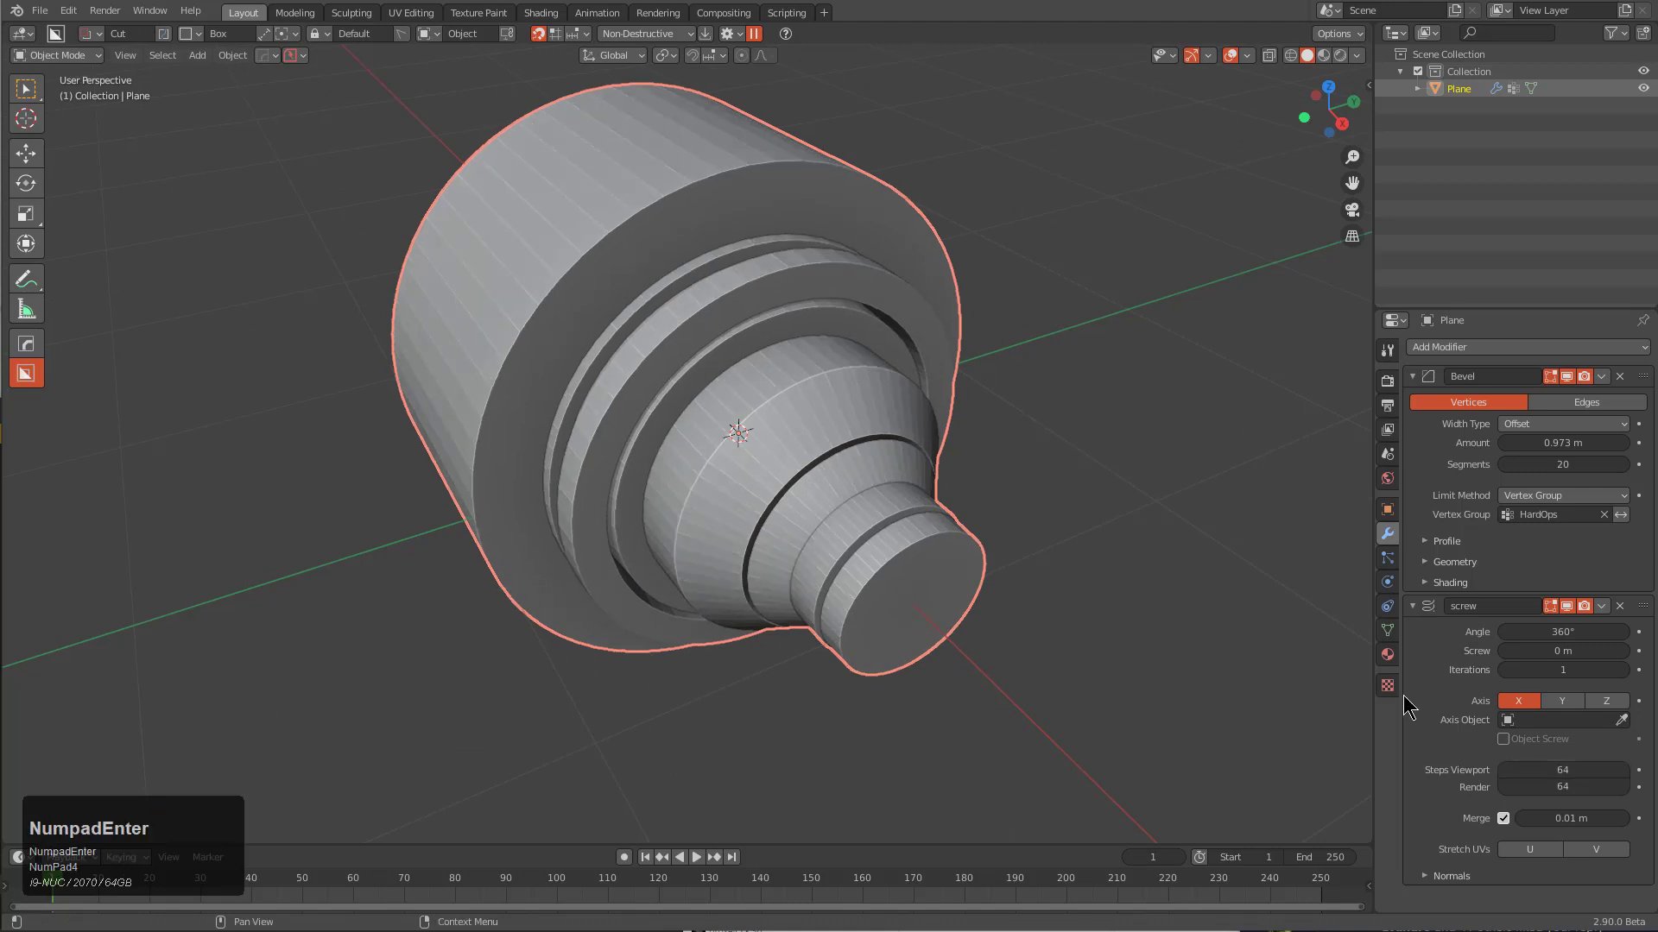
# Orbit the lathed part and scroll Hard Ops Adjust Bevel's custom profiles toward bevel22_X
pyautogui.middleClick(930, 549)
pyautogui.middleClick(803, 583)
pyautogui.moveTo(718, 532); pyautogui.dragTo(798, 511)
pyautogui.middleClick(799, 511)
pyautogui.scroll(3)
pyautogui.scroll(-3)
pyautogui.middleClick(862, 584)
pyautogui.scroll(-3)
pyautogui.scroll(-3)
pyautogui.middleClick(864, 544)
pyautogui.scroll(-3)
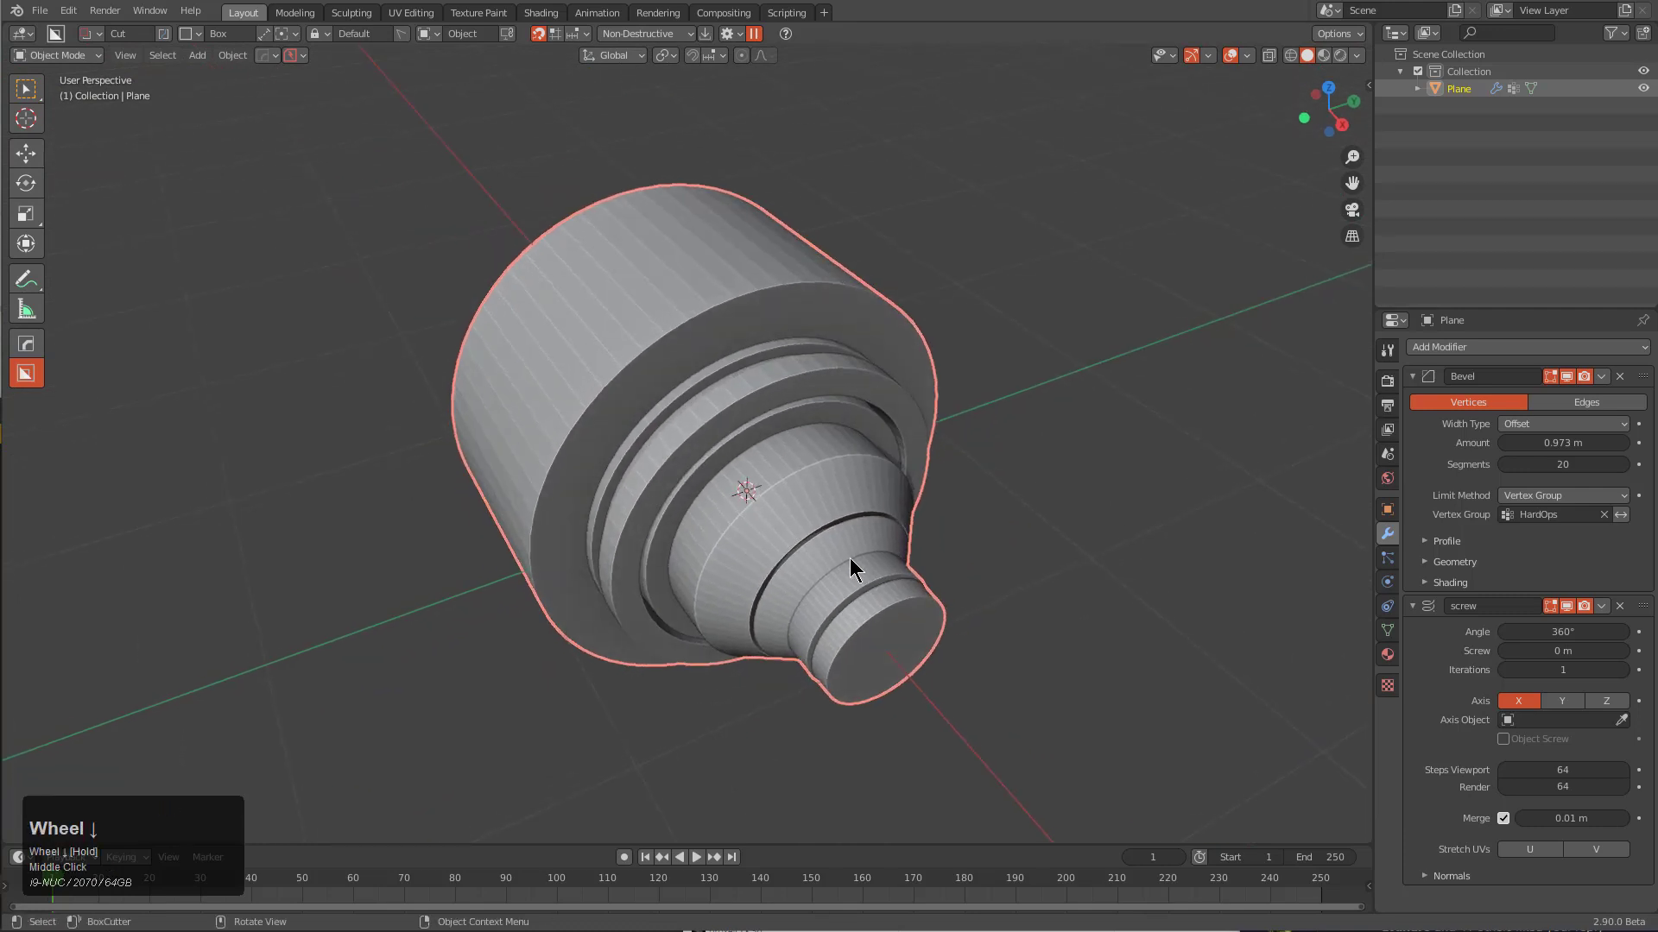
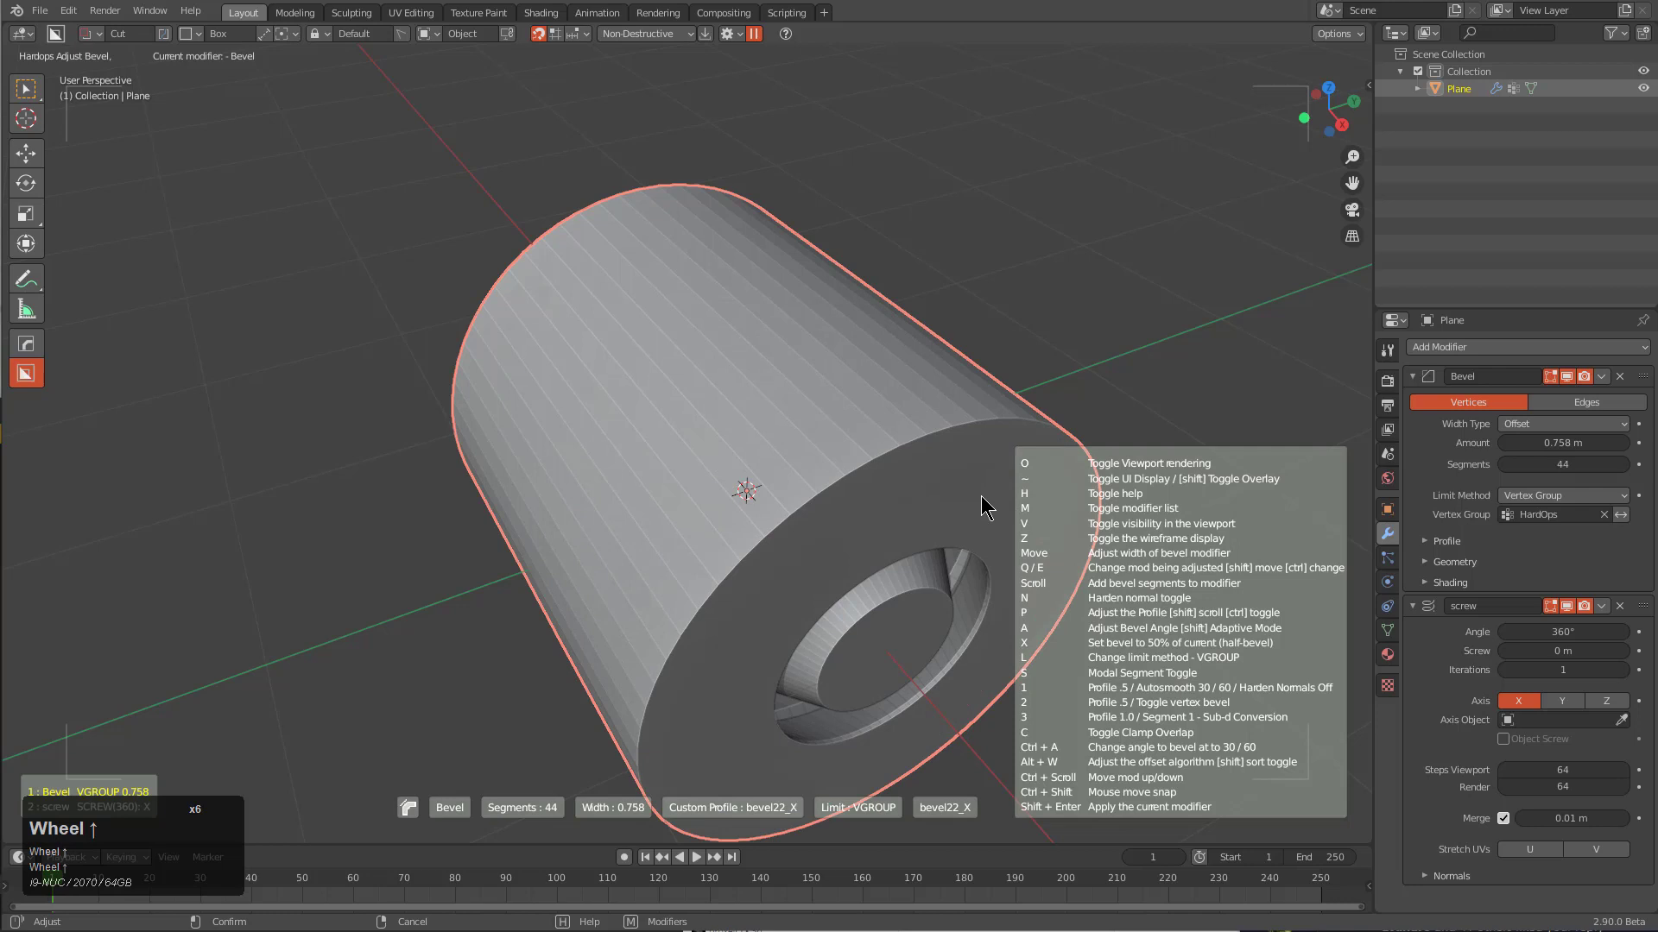
# Cycle through more saved profiles (bevel4, bevel6) in Adjust Bevel, then cancel to restore the original bevel
pyautogui.scroll(3)
pyautogui.scroll(3)
pyautogui.scroll(3)
pyautogui.scroll(3)
pyautogui.scroll(3)
pyautogui.scroll(3)
pyautogui.scroll(3)
pyautogui.scroll(3)
pyautogui.scroll(3)
pyautogui.scroll(3)
pyautogui.scroll(3)
pyautogui.scroll(3)
pyautogui.scroll(3)
pyautogui.scroll(3)
pyautogui.scroll(3)
pyautogui.scroll(3)
pyautogui.scroll(3)
pyautogui.scroll(-3)
pyautogui.scroll(3)
pyautogui.scroll(3)
pyautogui.scroll(3)
pyautogui.scroll(3)
pyautogui.scroll(3)
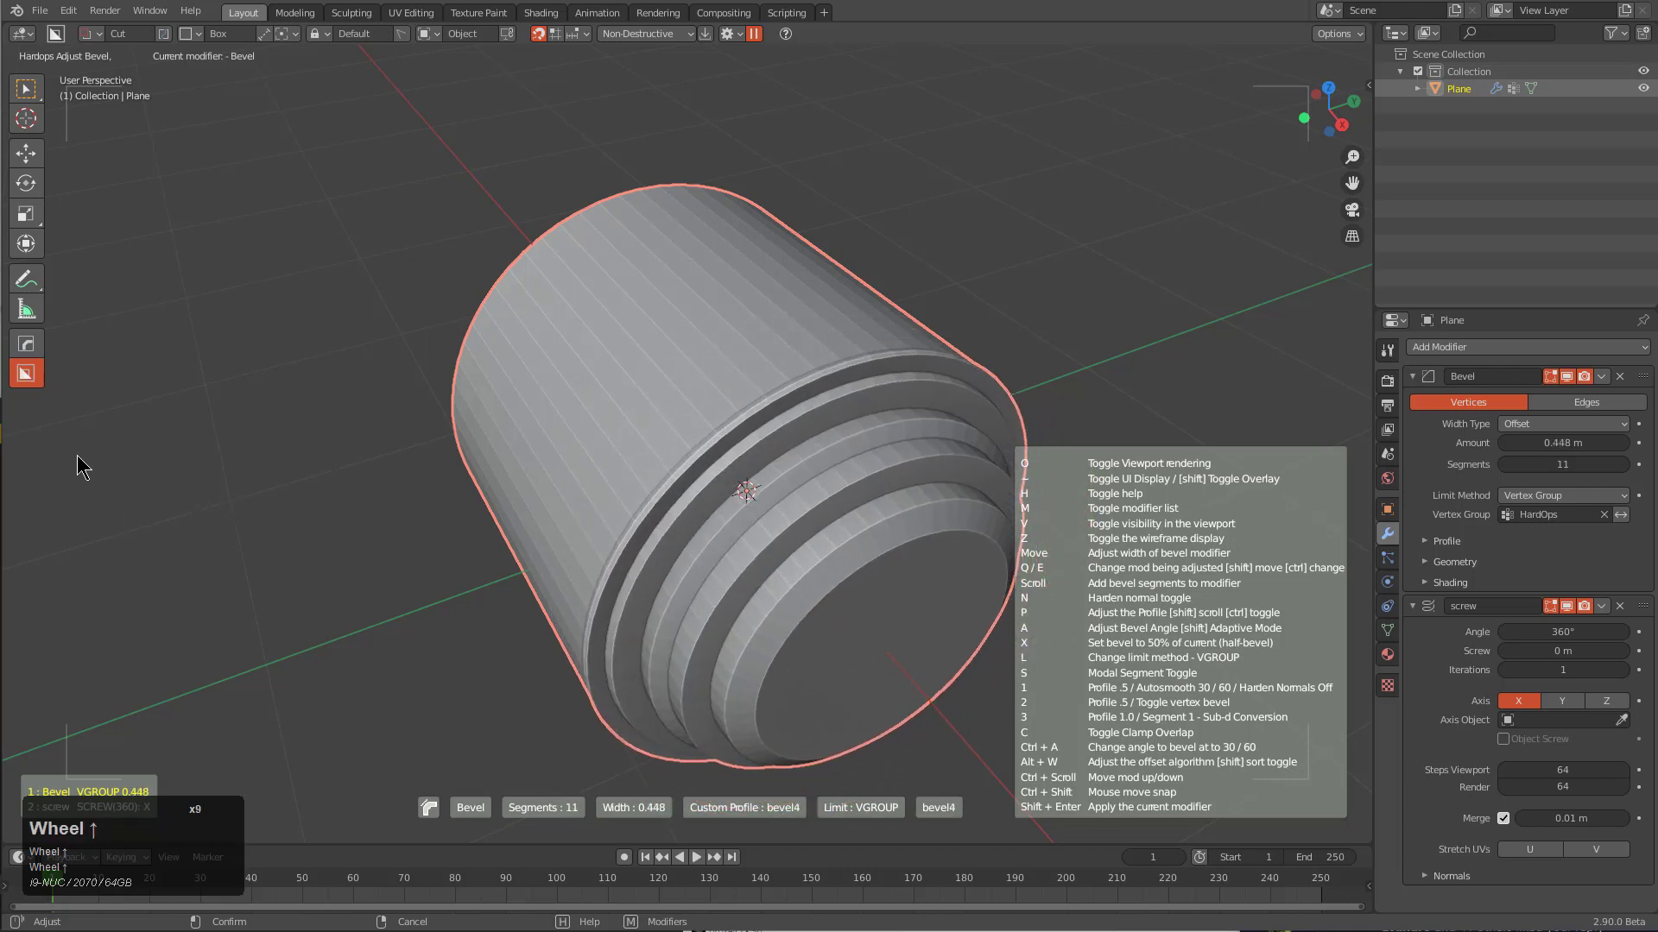
pyautogui.scroll(3)
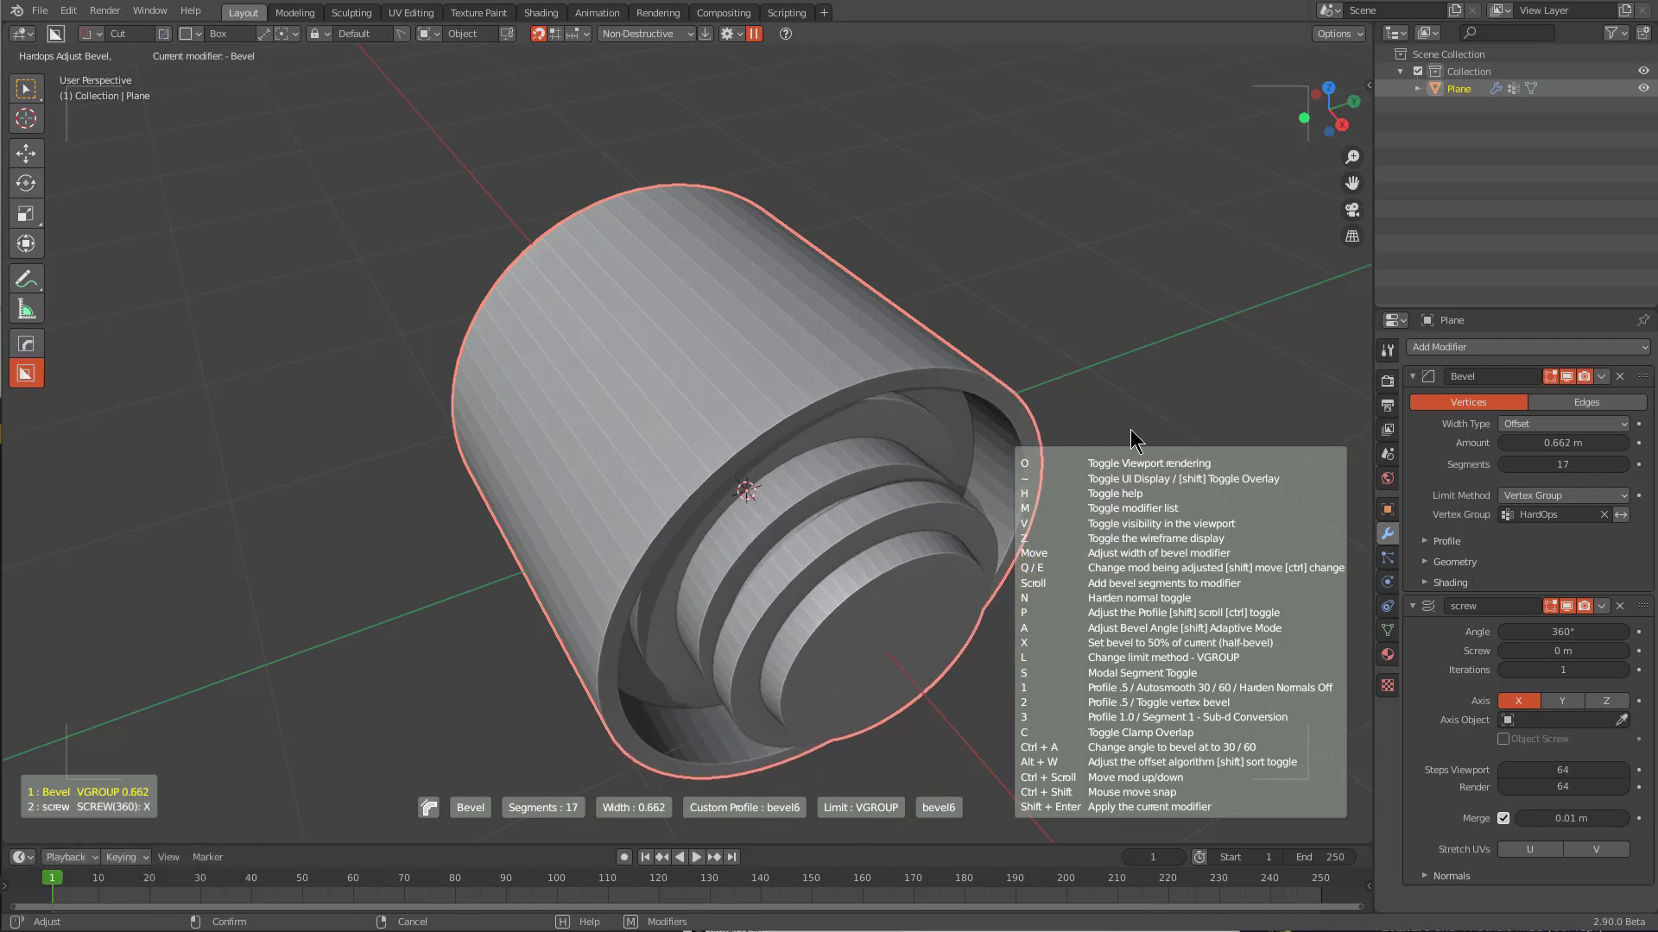
pyautogui.rightClick(1098, 434)
pyautogui.scroll(3)
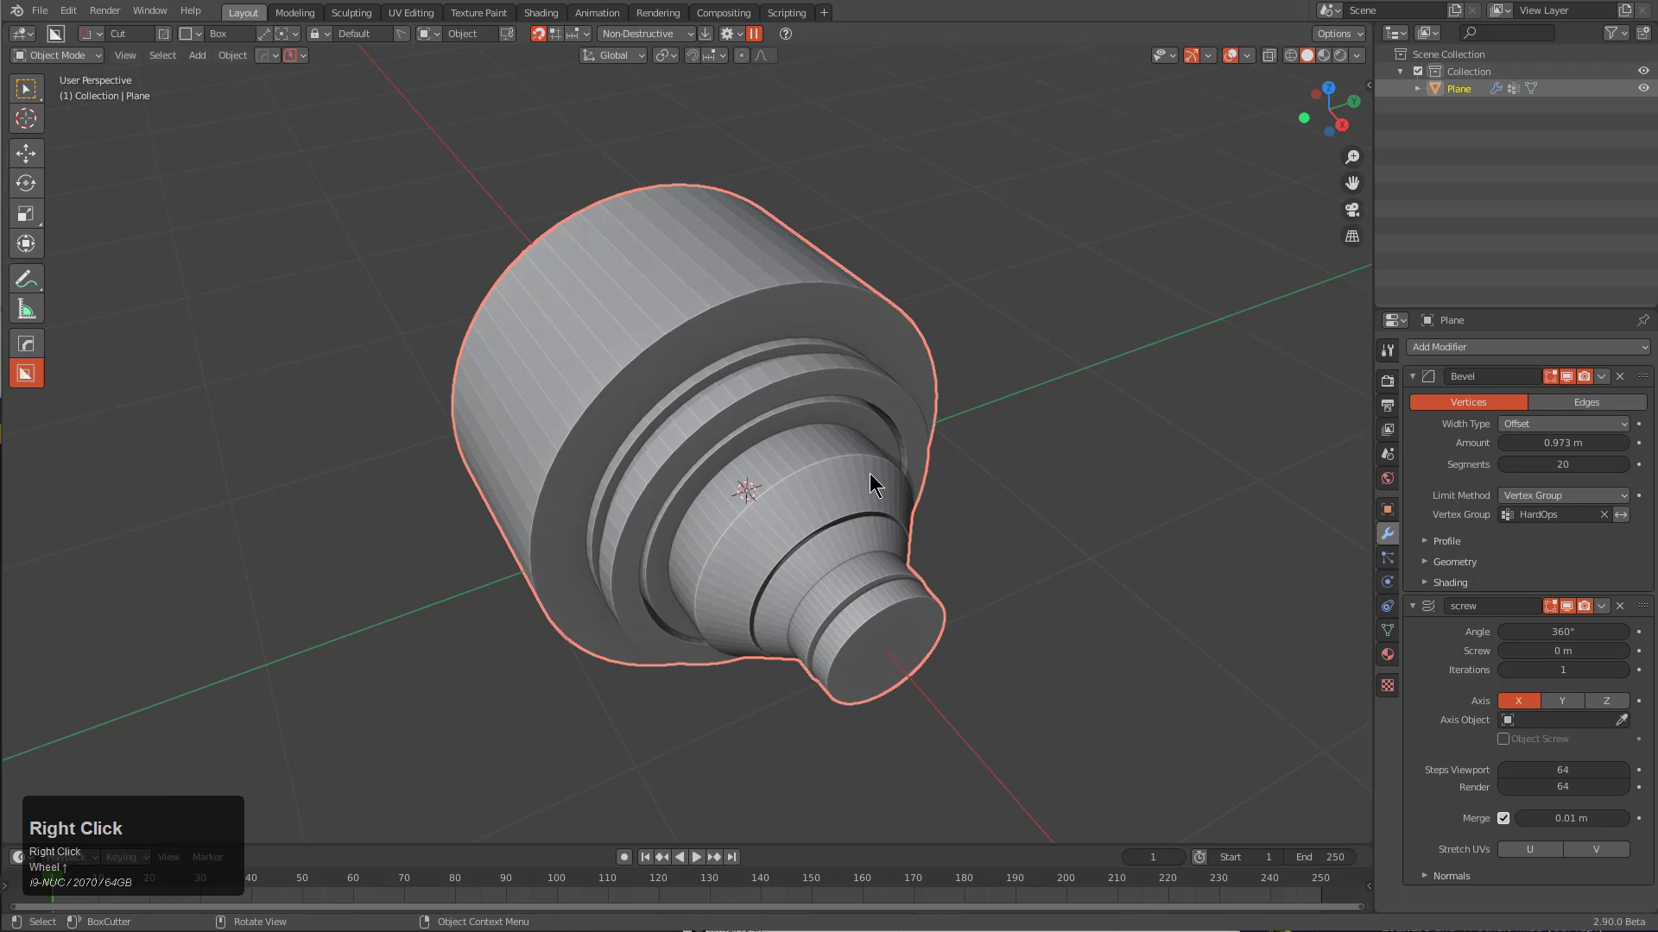
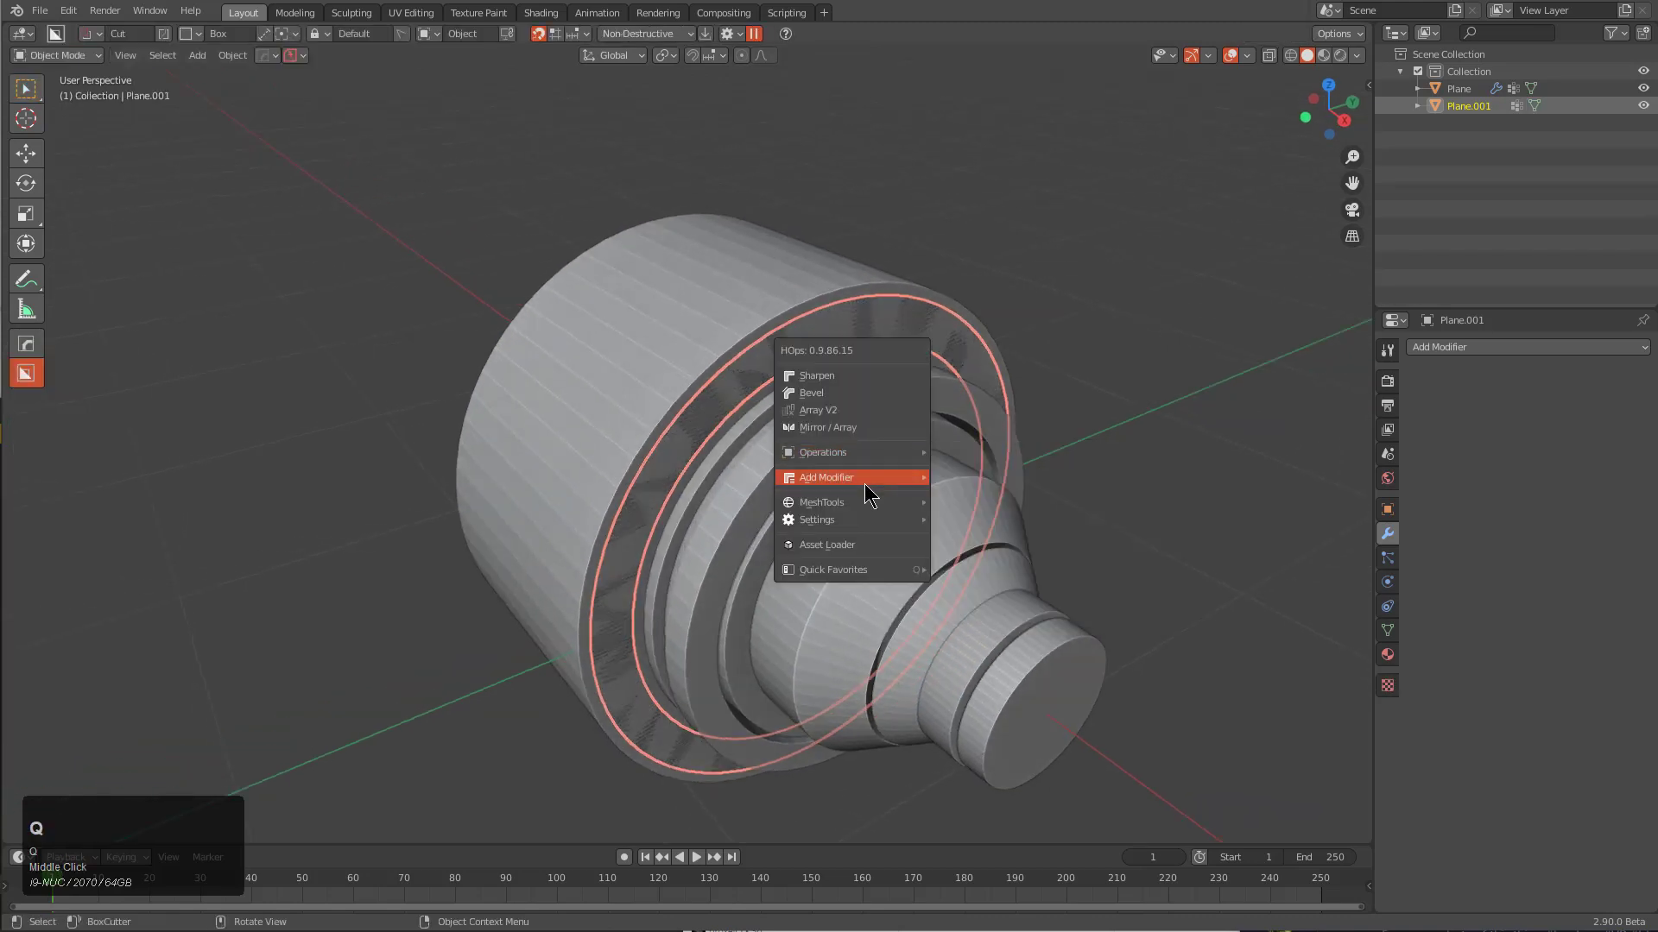
# Give the ring object thickness and view it end-on
pyautogui.click(987, 504)
pyautogui.press('2')
pyautogui.click(782, 409)
pyautogui.press('q')
pyautogui.moveTo(895, 430); pyautogui.dragTo(184, 86)
pyautogui.press('KP_5')
pyautogui.doubleClick(184, 85)
pyautogui.click(273, 37)
pyautogui.click(266, 41)
# Cut several gaps through the ring with repeated box cuts, making it slotted
pyautogui.moveTo(596, 262); pyautogui.dragTo(820, 415)
pyautogui.press('t')
pyautogui.press('space')
pyautogui.moveTo(454, 481); pyautogui.dragTo(750, 692)
pyautogui.press('space')
pyautogui.press('space')
pyautogui.moveTo(750, 693); pyautogui.dragTo(760, 360)
pyautogui.press('space')
pyautogui.moveTo(774, 229); pyautogui.dragTo(830, 345)
pyautogui.press('space')
pyautogui.moveTo(859, 377); pyautogui.dragTo(662, 592)
pyautogui.press('alt+x')
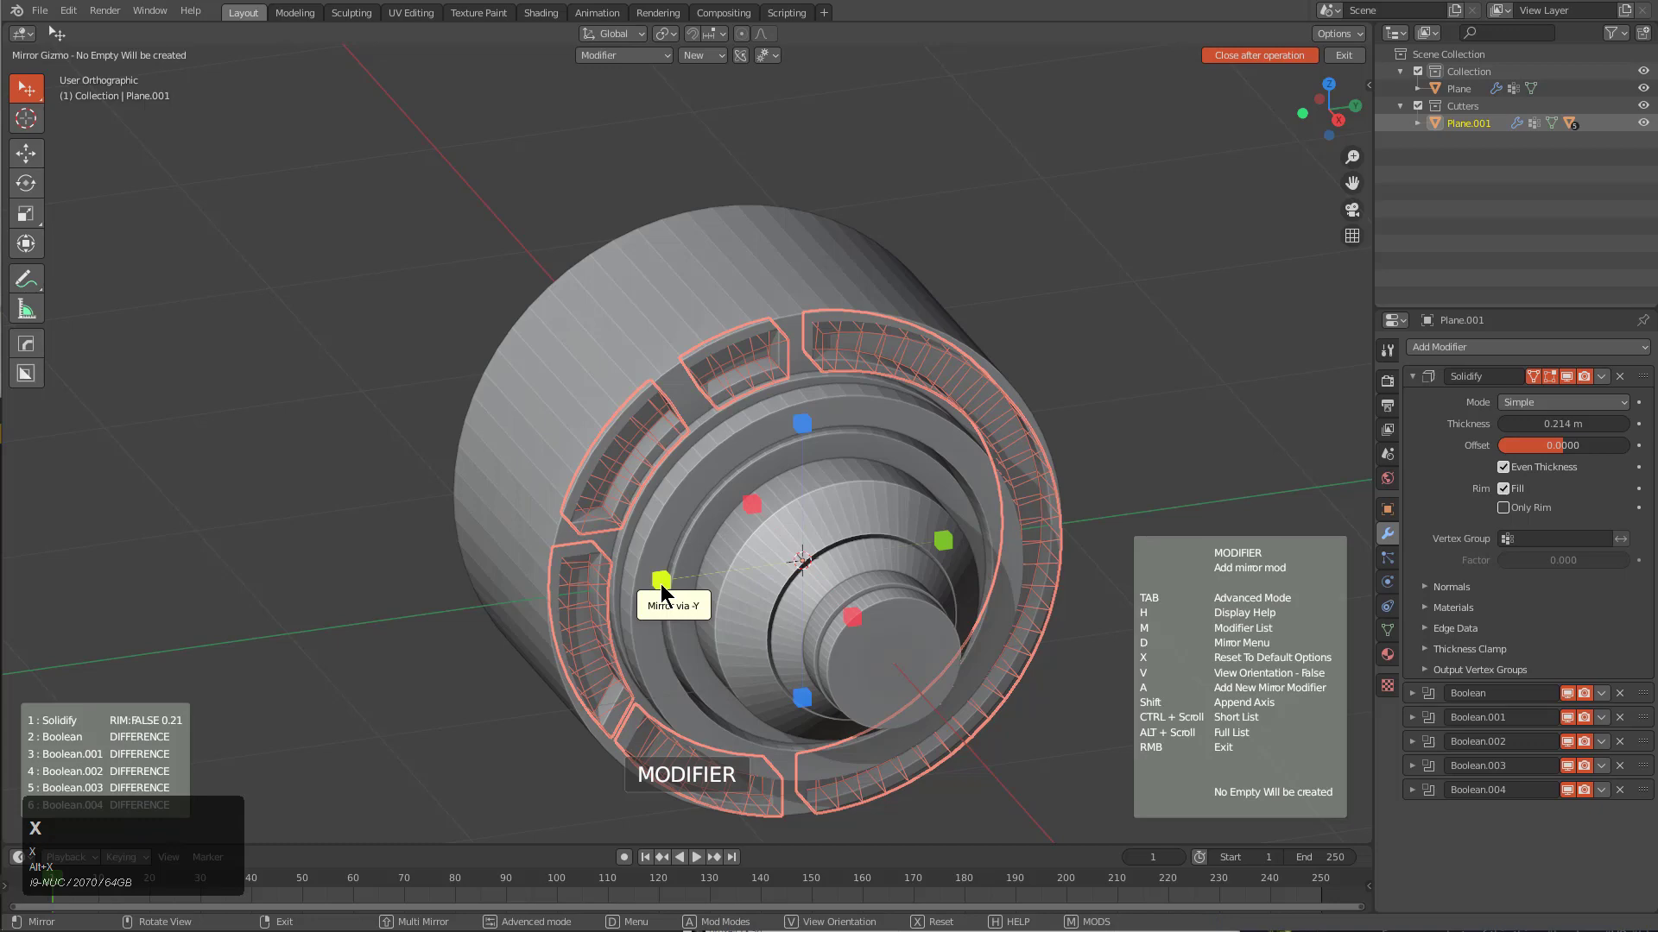
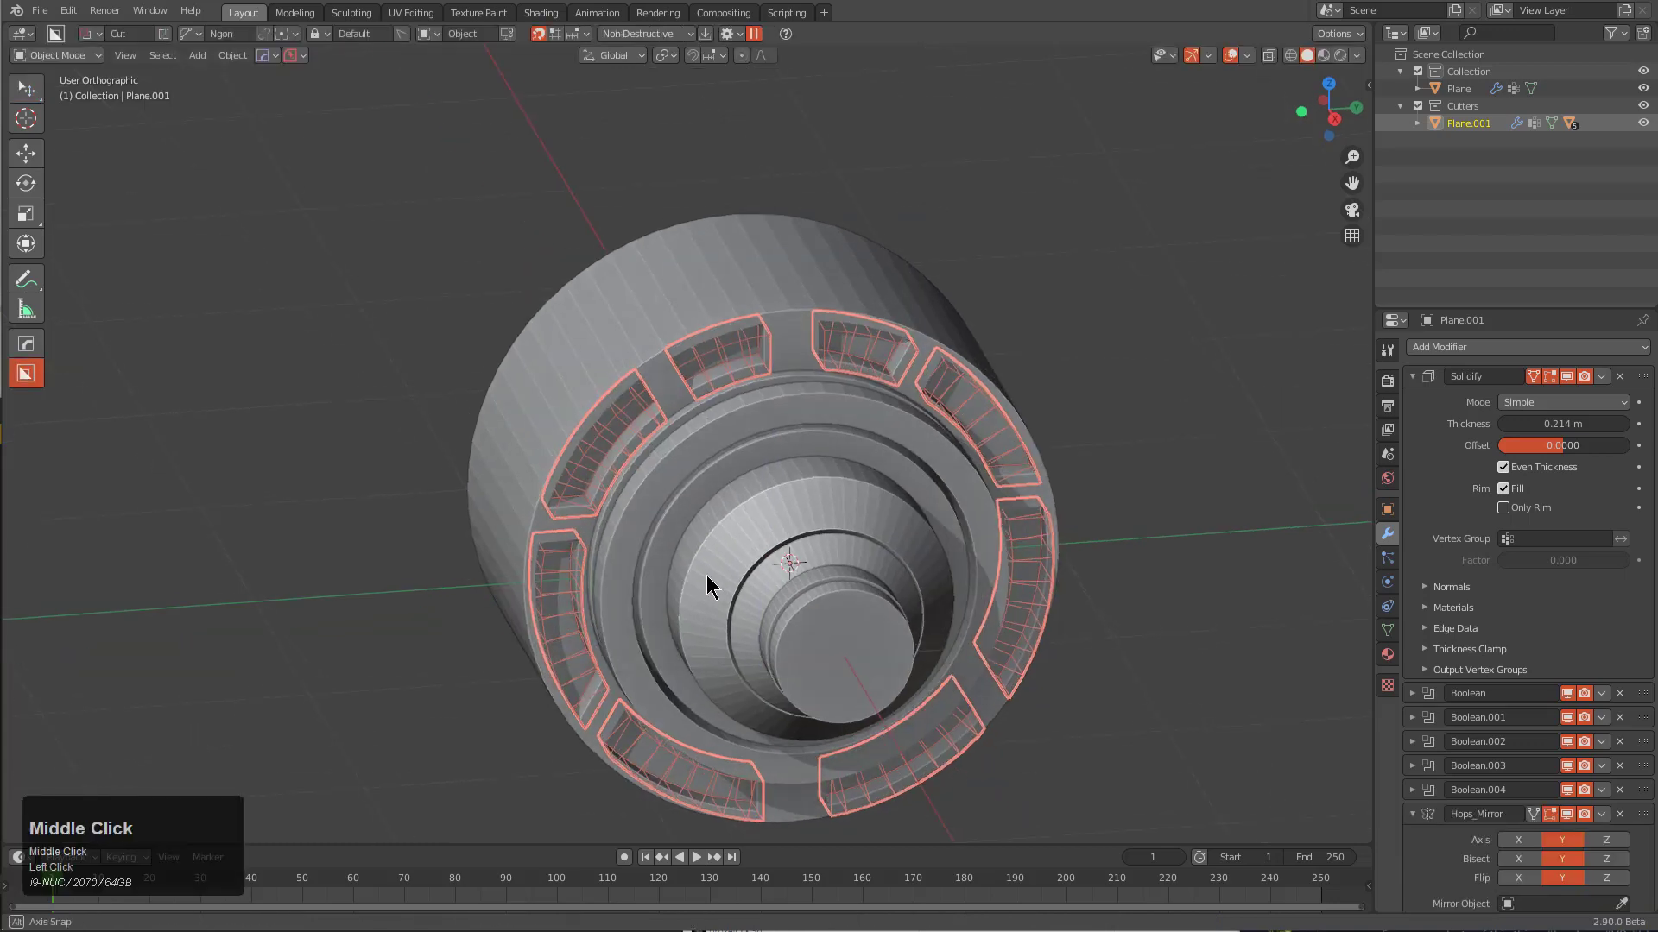
# Select the lathed cylinder and hide the Cutters collection so only the cut result shows
pyautogui.press('1')
pyautogui.moveTo(713, 545); pyautogui.dragTo(801, 550)
pyautogui.click(797, 556)
pyautogui.press('alt+w')
pyautogui.scroll(-3)
pyautogui.moveTo(844, 496); pyautogui.dragTo(826, 453)
pyautogui.scroll(-3)
pyautogui.moveTo(825, 453); pyautogui.dragTo(991, 437)
pyautogui.moveTo(931, 210); pyautogui.dragTo(910, 451)
pyautogui.moveTo(990, 437); pyautogui.dragTo(910, 451)
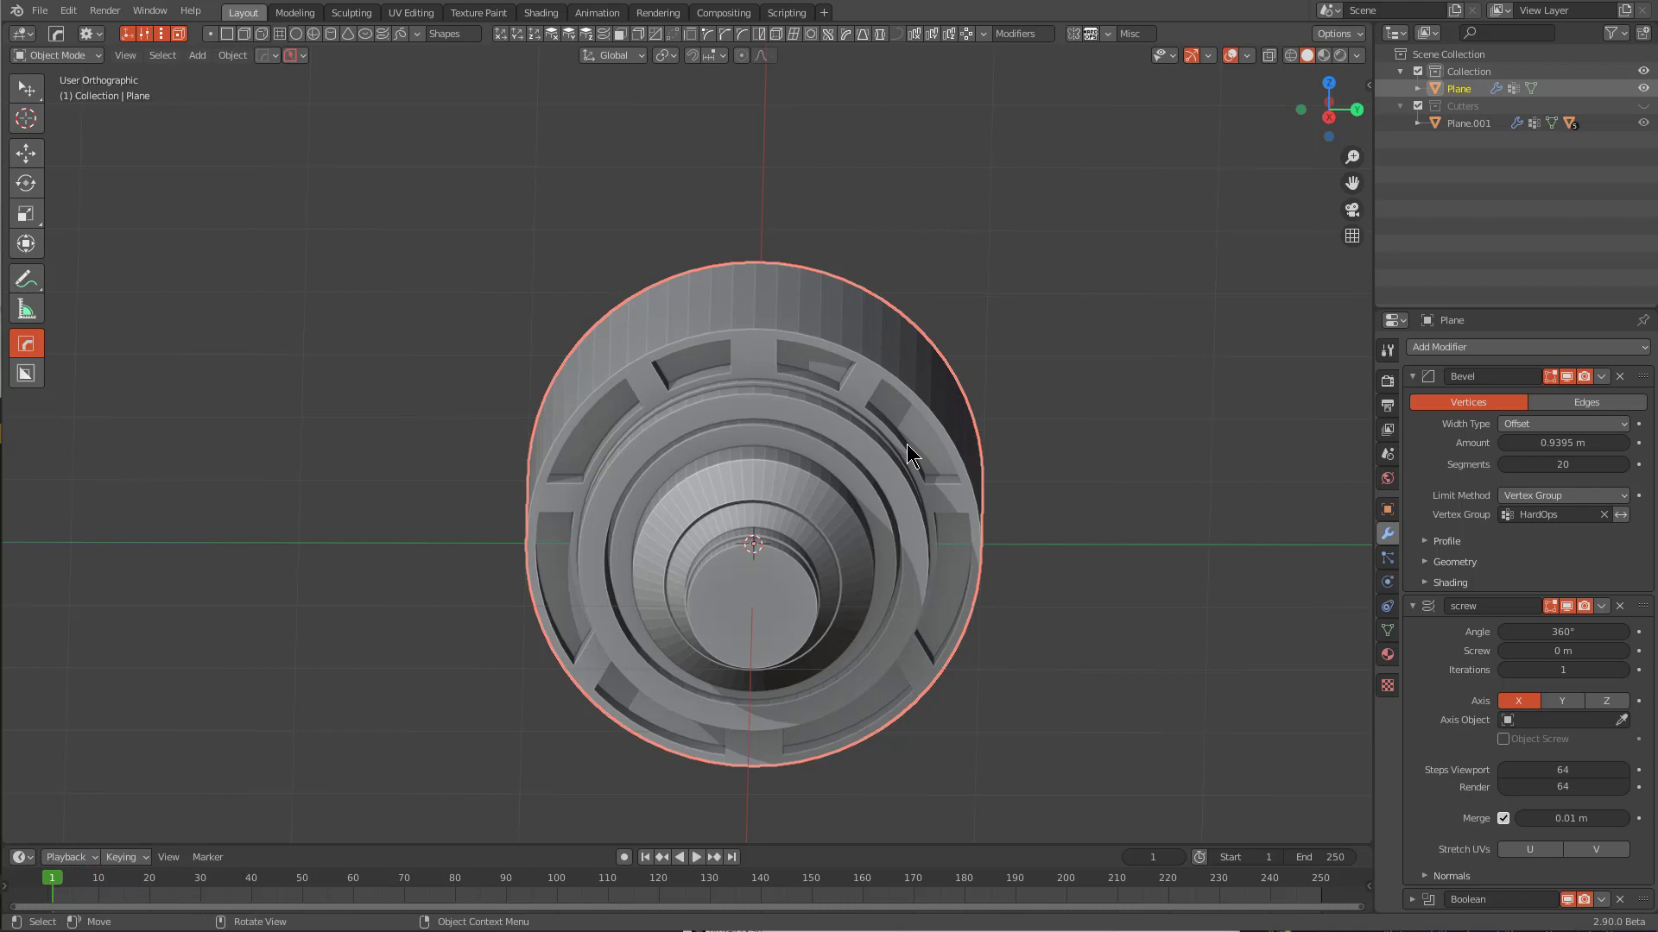
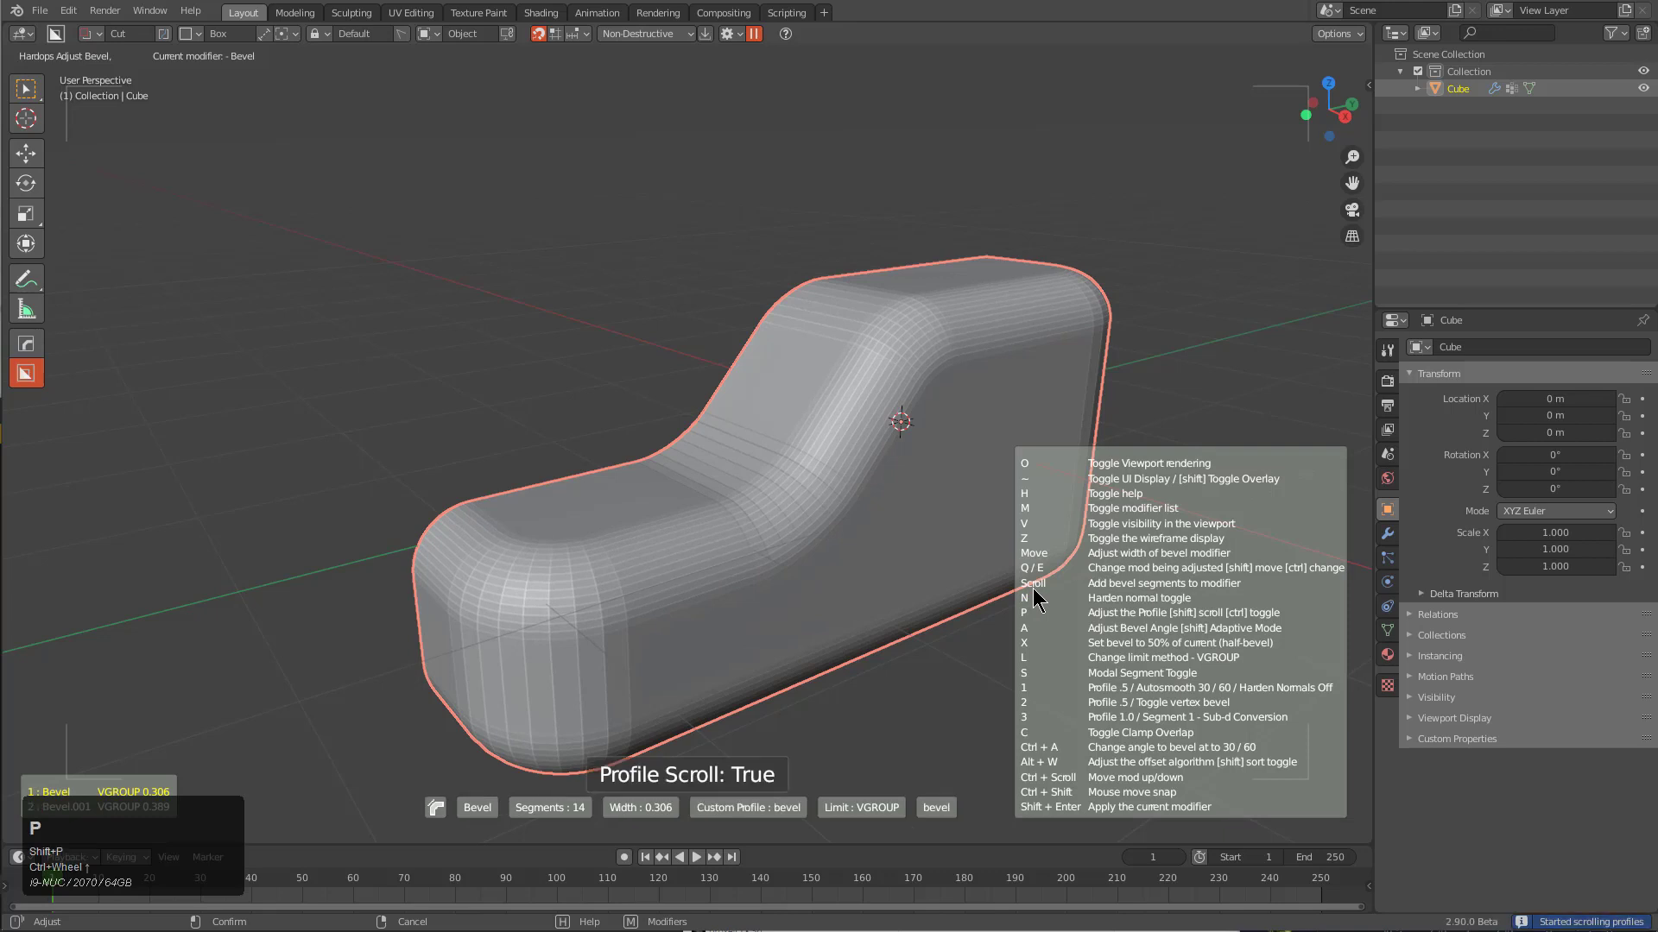
# Scroll the custom profiles until bevel27 is applied, 0.373 m wide with 20 segments
pyautogui.scroll(3)
pyautogui.scroll(3)
pyautogui.scroll(3)
pyautogui.scroll(3)
pyautogui.scroll(3)
pyautogui.scroll(3)
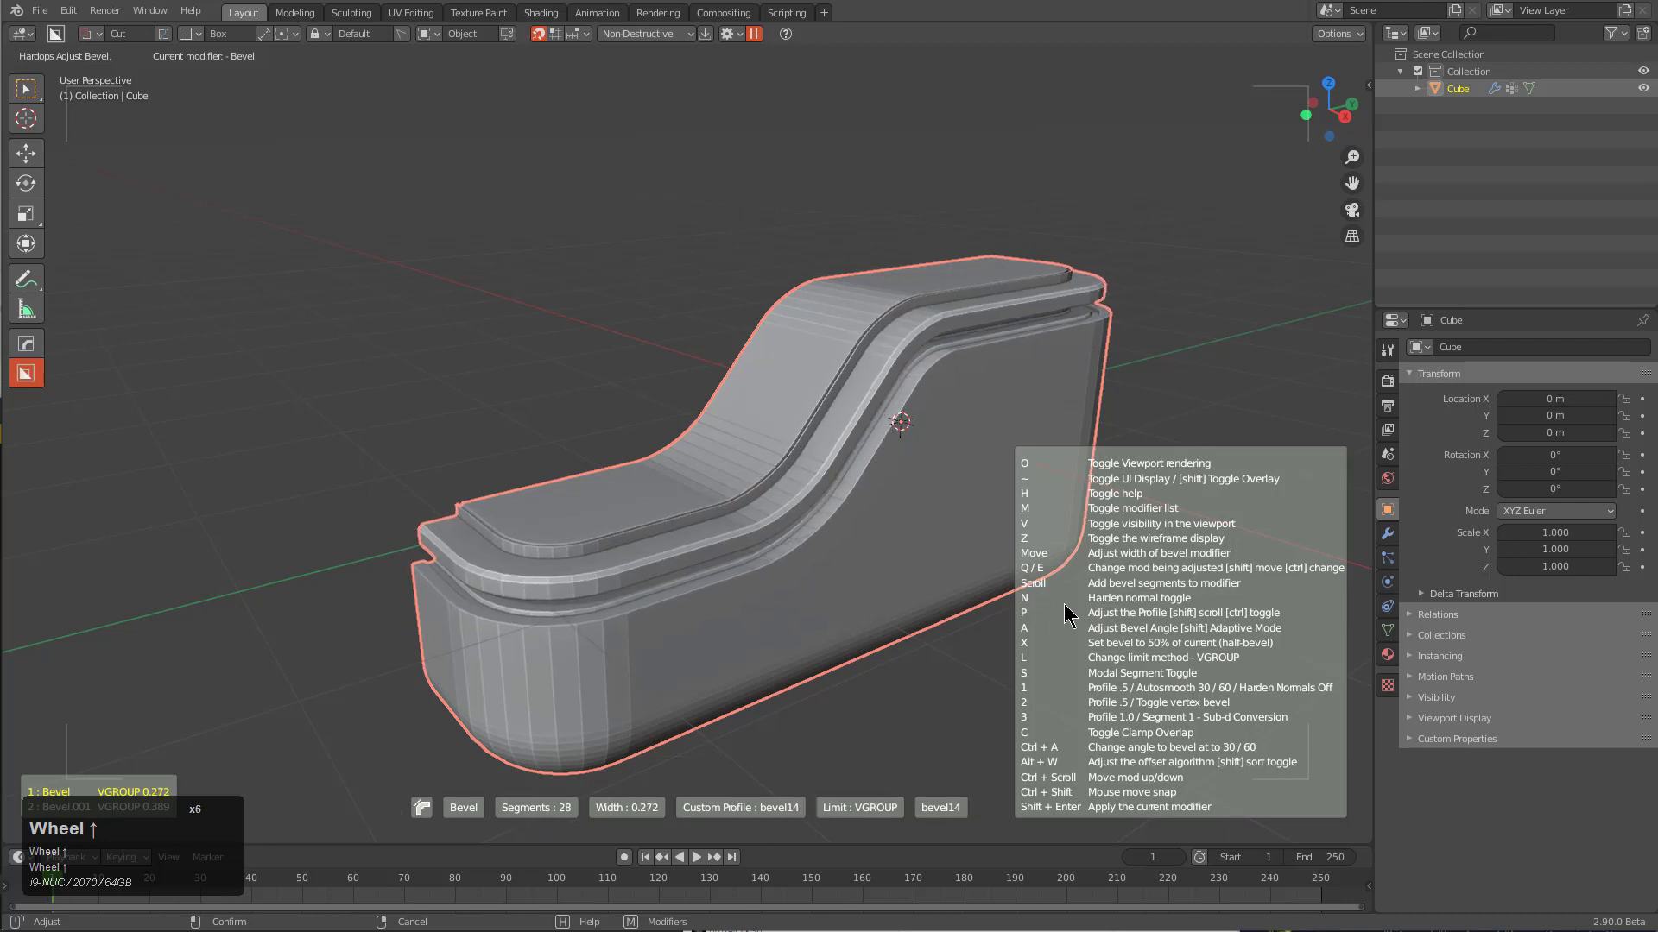
pyautogui.scroll(3)
pyautogui.scroll(3)
pyautogui.scroll(3)
pyautogui.scroll(3)
pyautogui.scroll(3)
pyautogui.scroll(3)
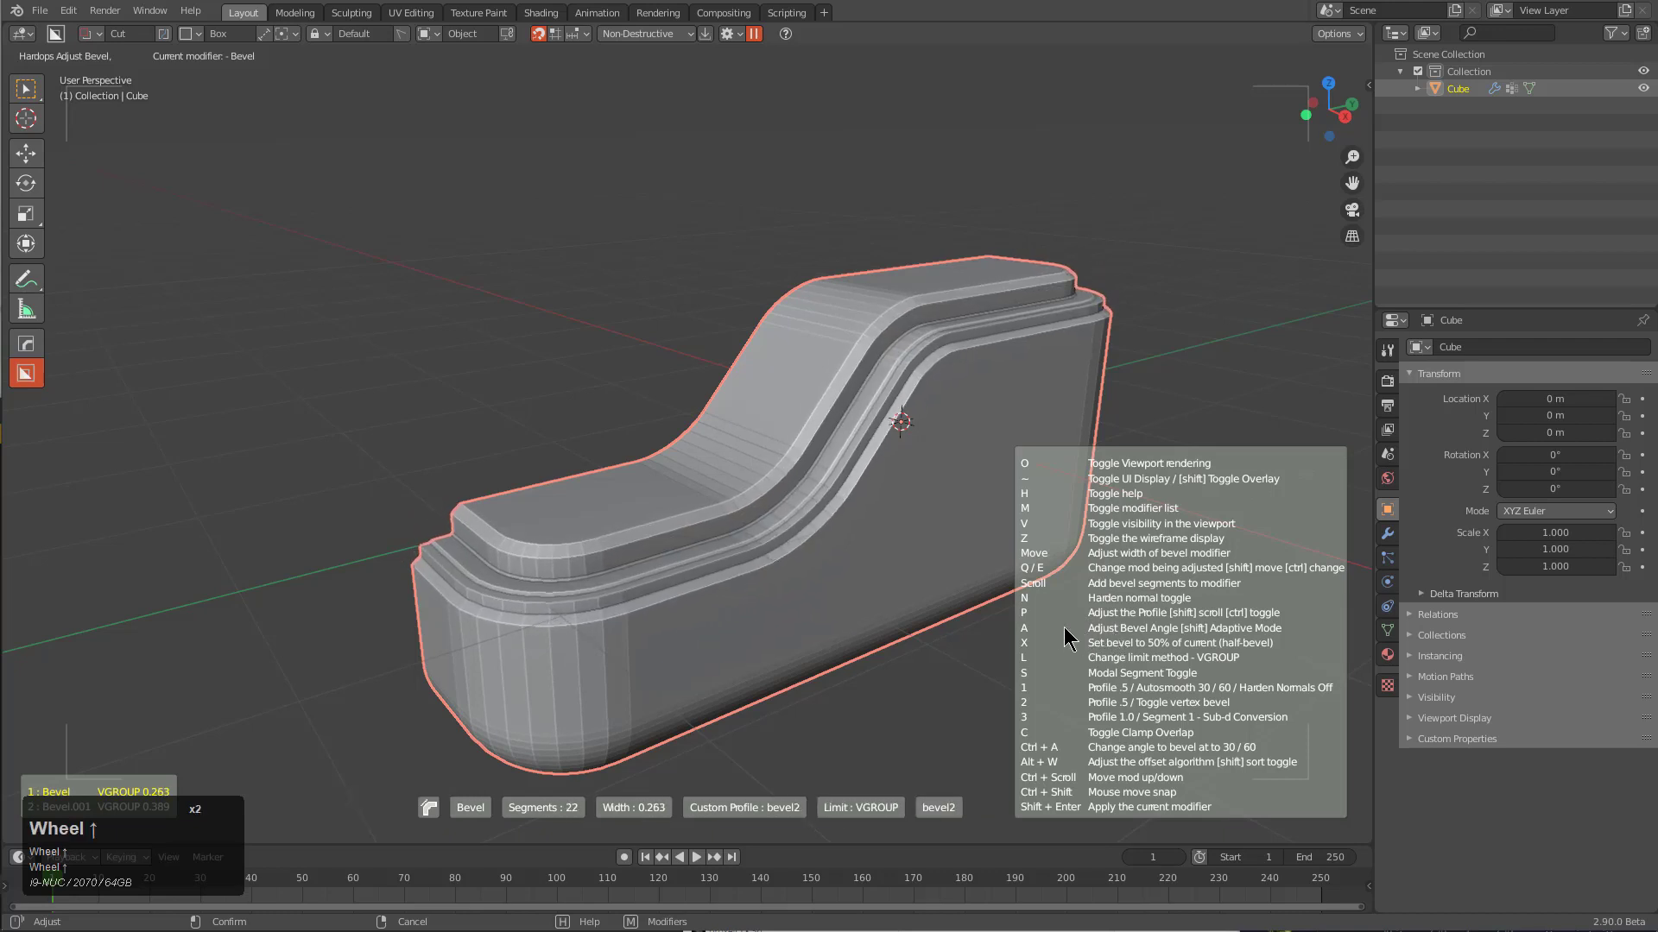
pyautogui.scroll(3)
pyautogui.scroll(3)
pyautogui.scroll(3)
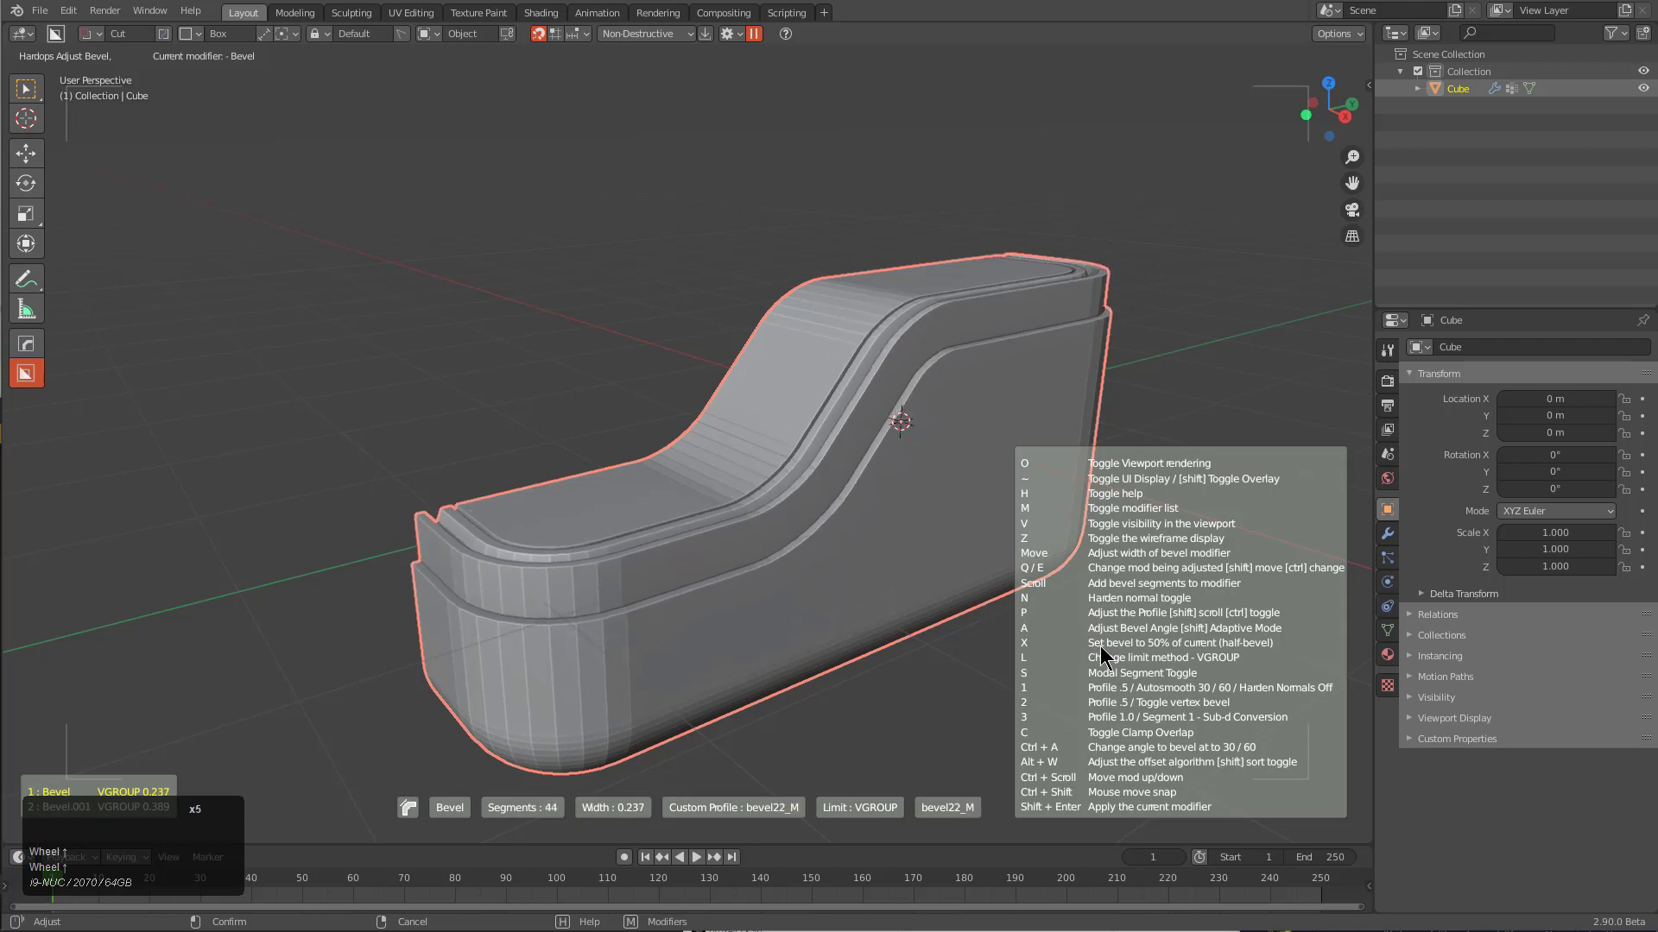
pyautogui.scroll(3)
pyautogui.scroll(3)
pyautogui.scroll(3)
pyautogui.scroll(3)
pyautogui.scroll(3)
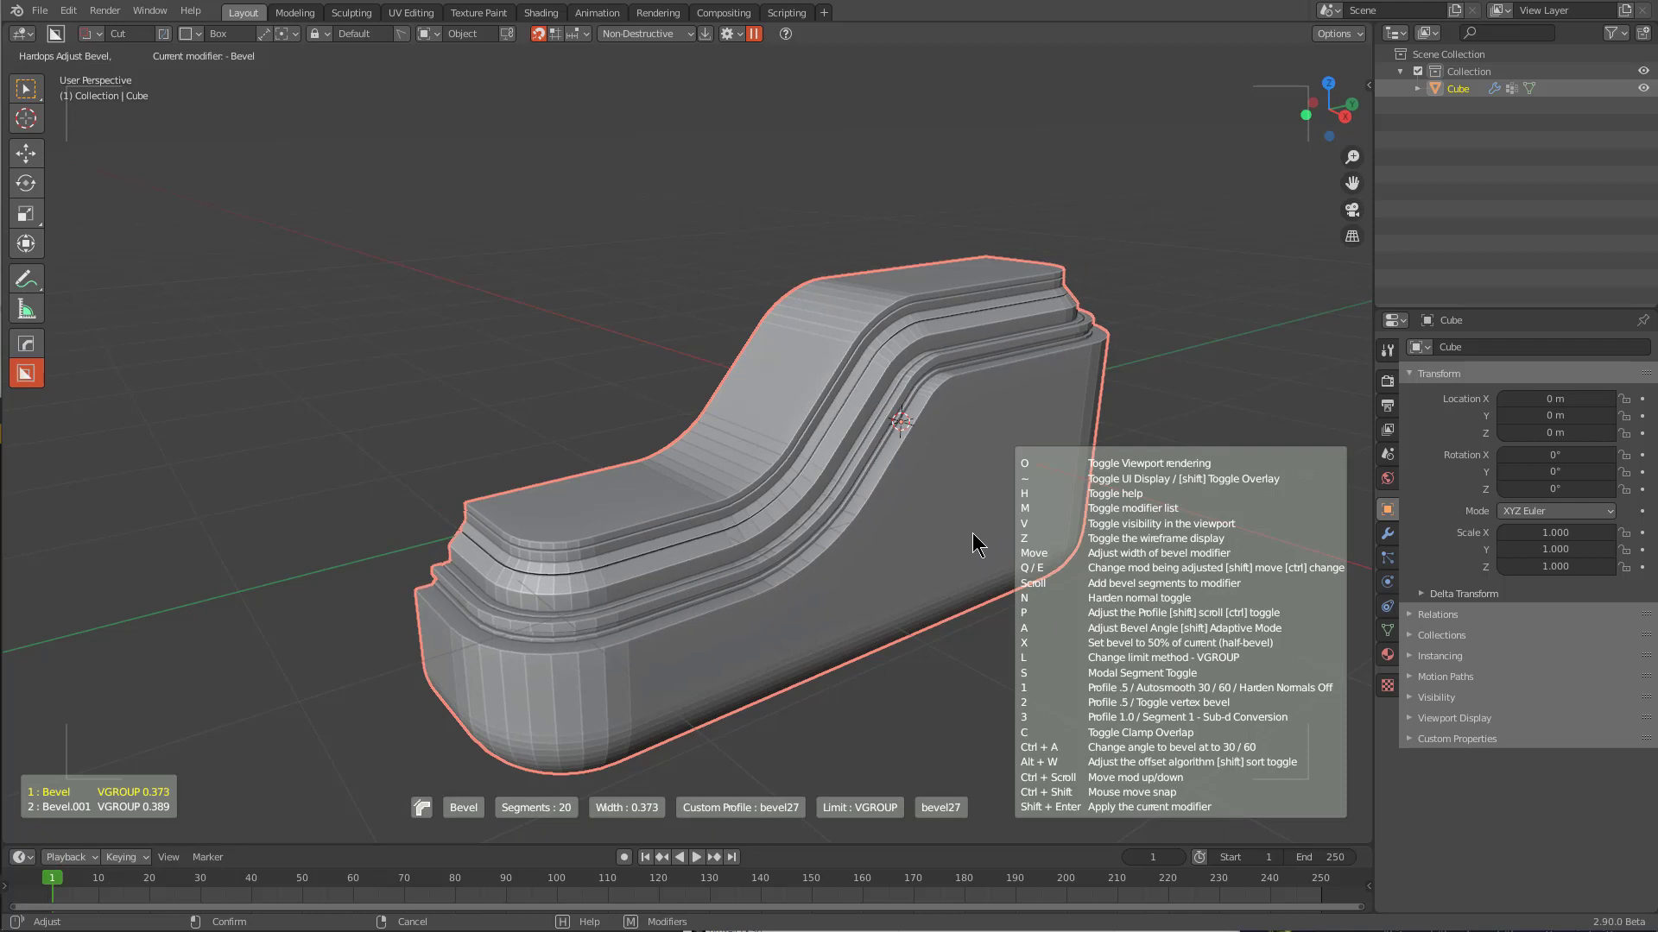
pyautogui.scroll(3)
pyautogui.scroll(-3)
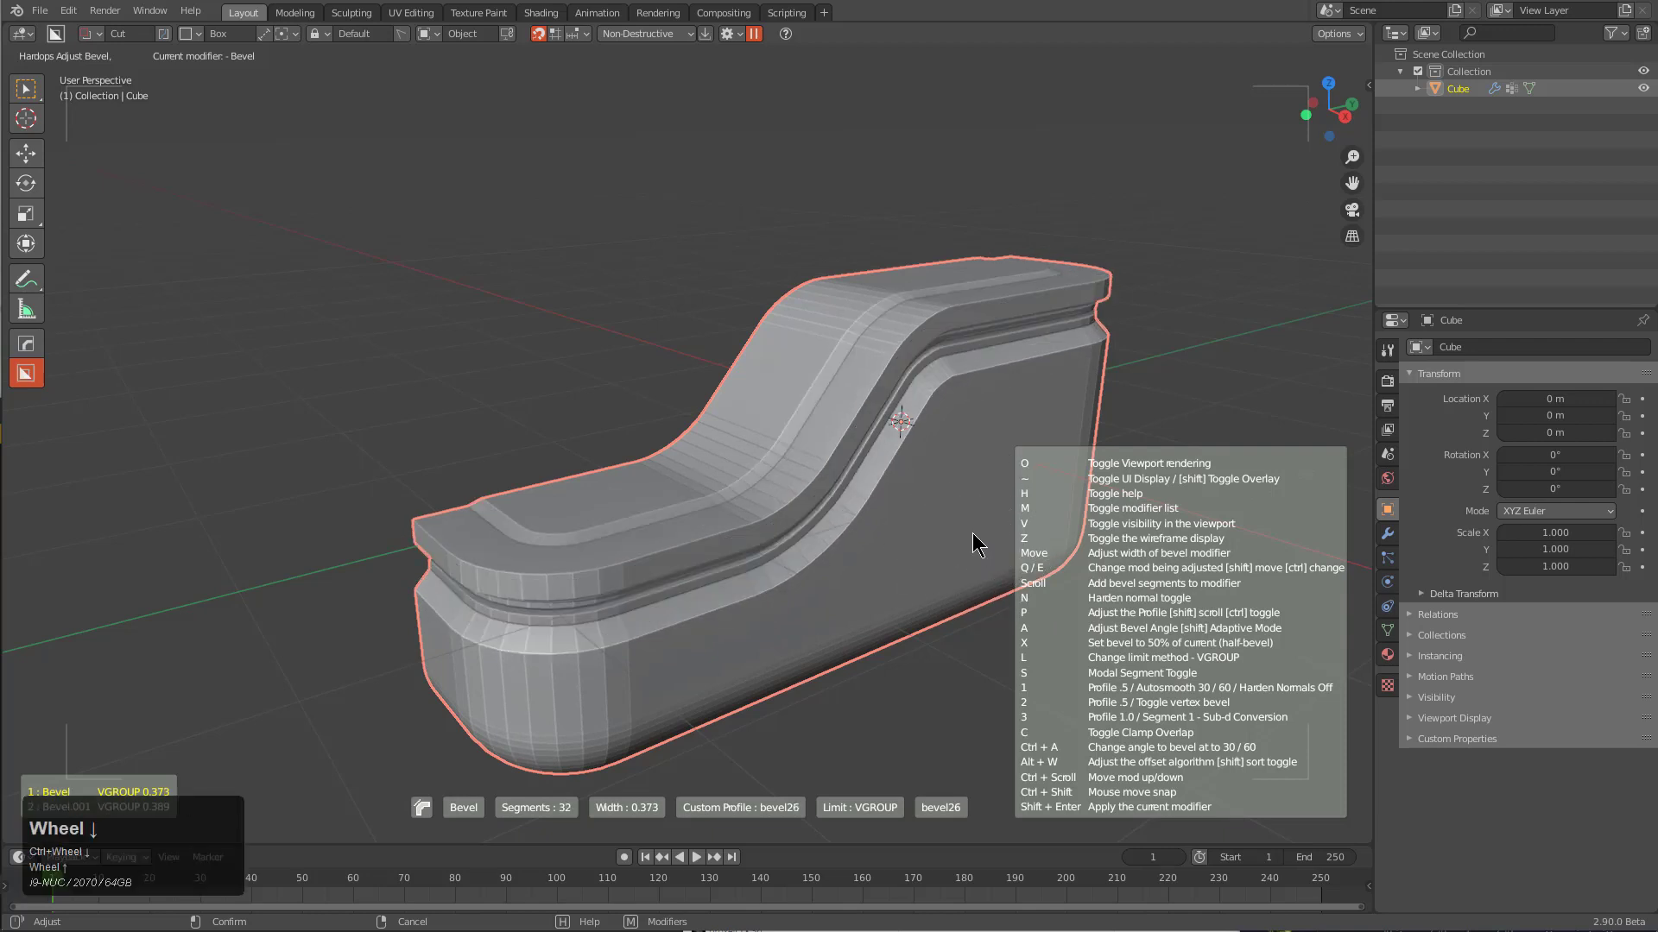
pyautogui.scroll(3)
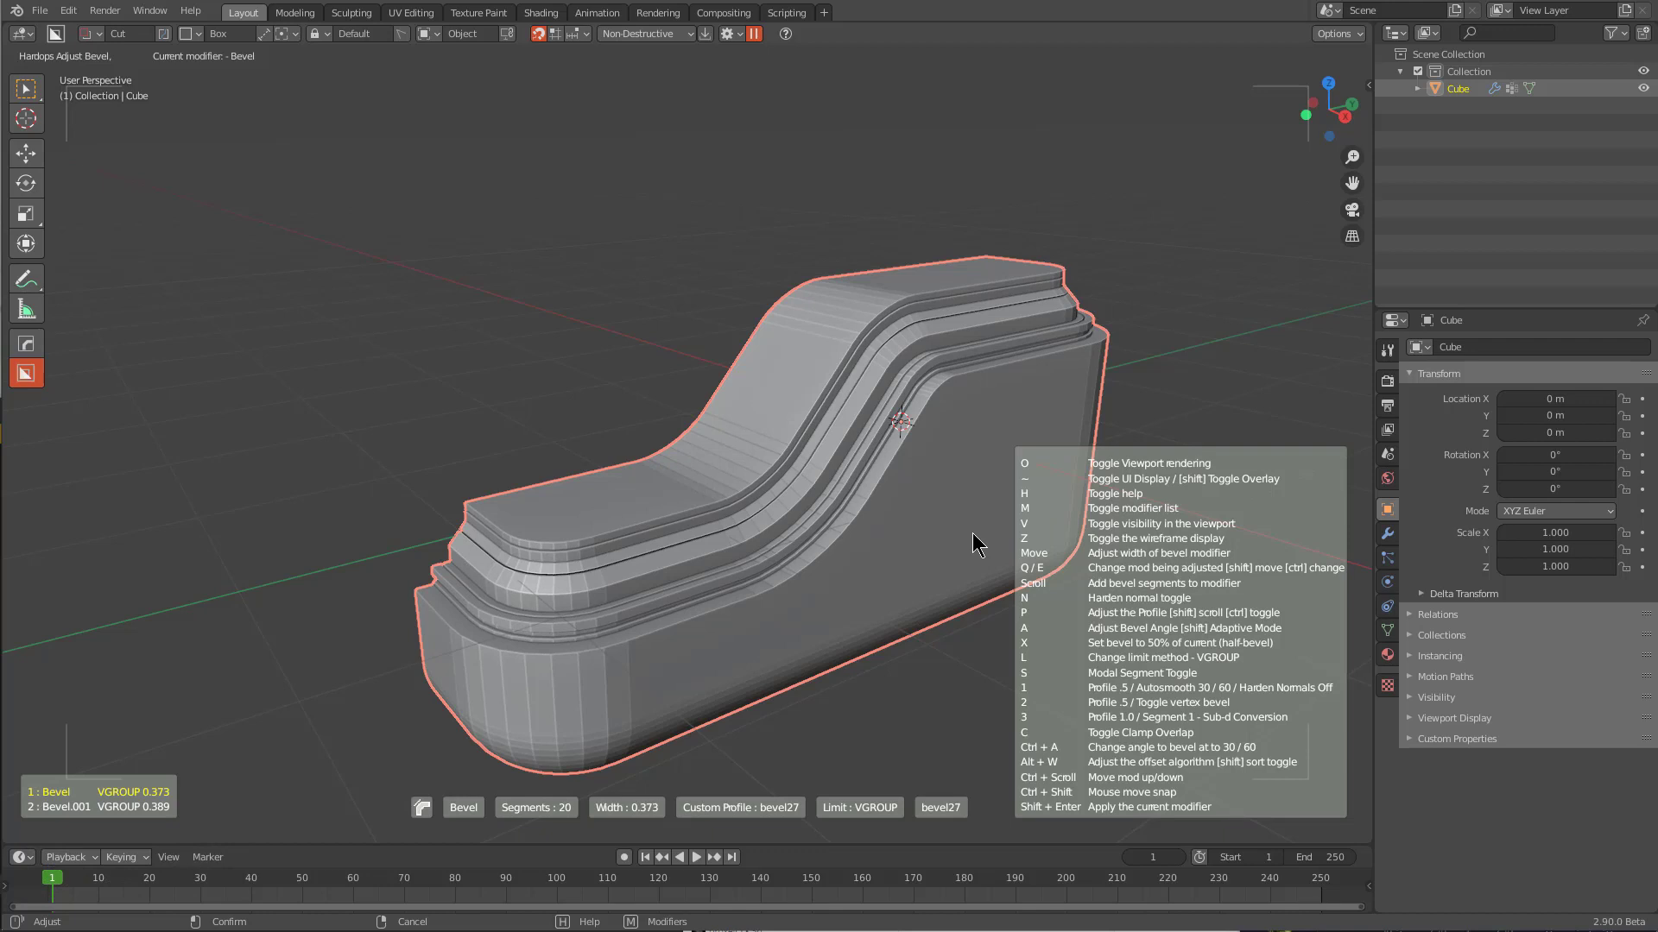
# Add a second bevel (Bevel.001) in the Hard Ops modal with custom profile scrolling enabled
pyautogui.press('p')
pyautogui.scroll(3)
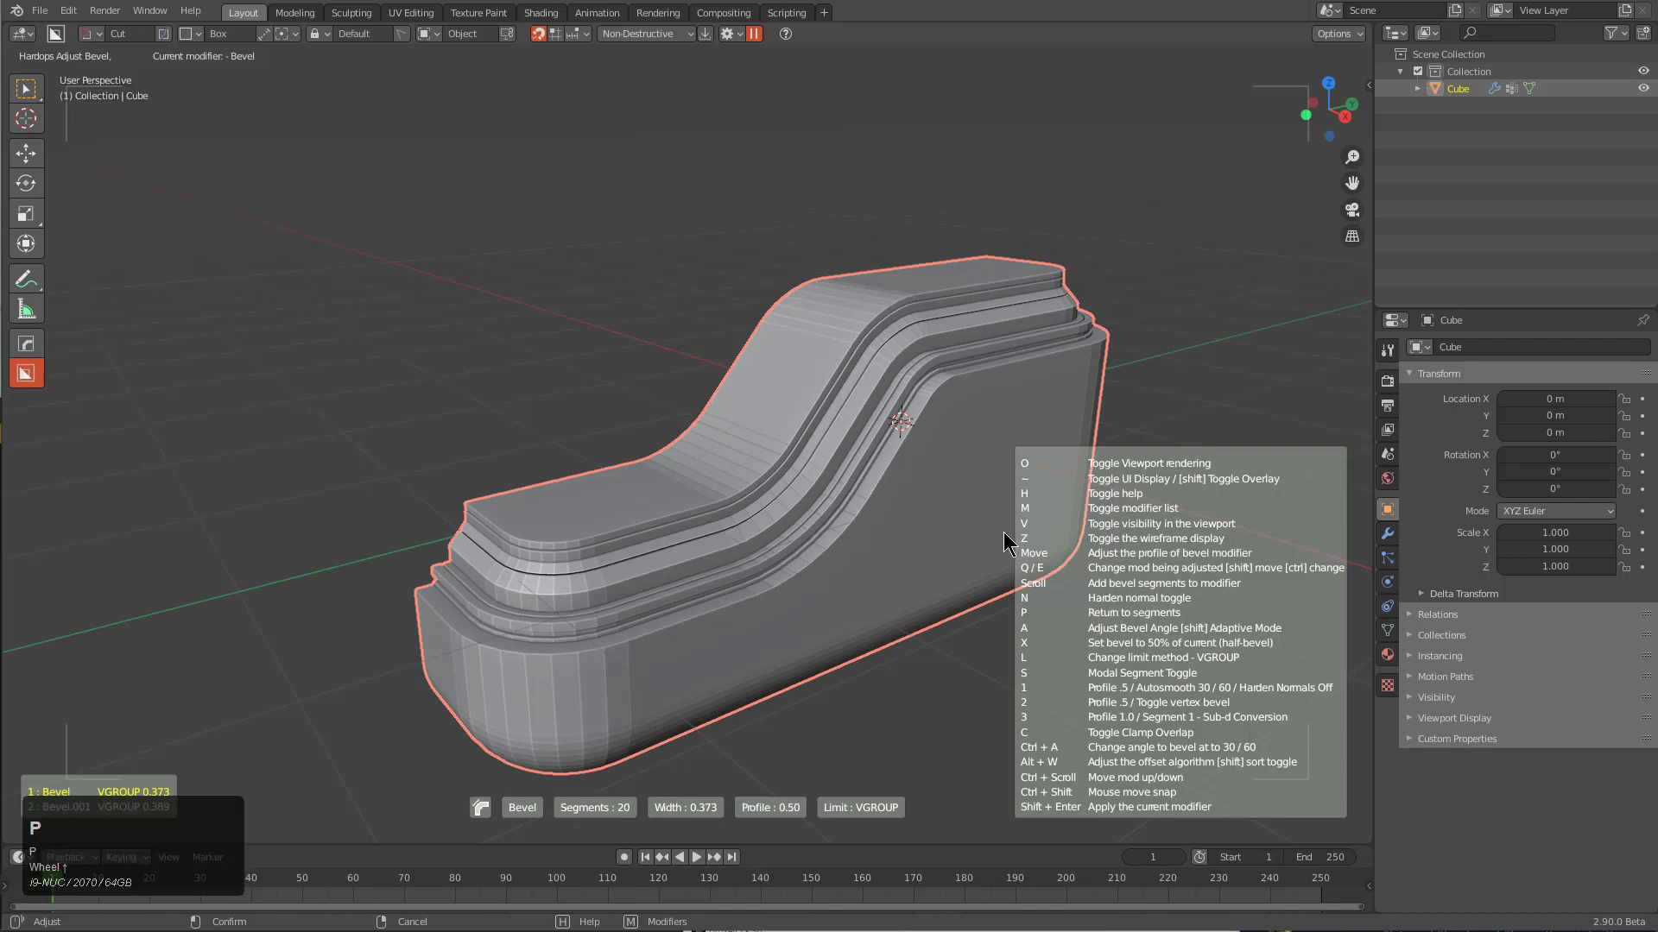
pyautogui.middleClick(823, 523)
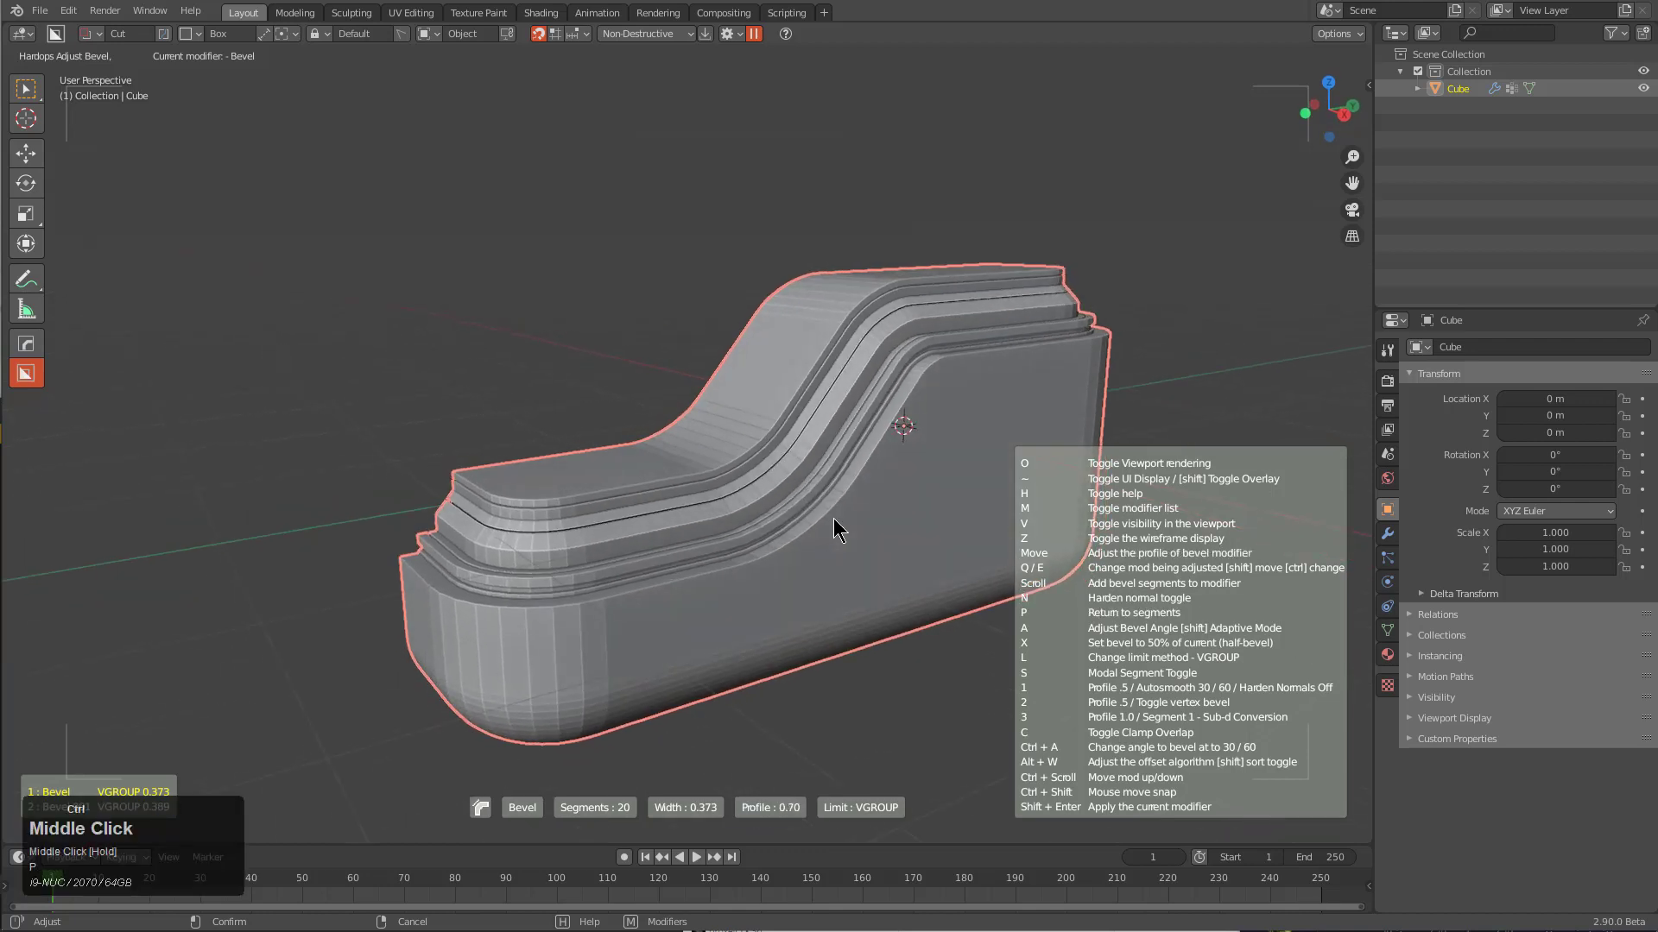
pyautogui.scroll(-3)
pyautogui.moveTo(835, 526); pyautogui.dragTo(757, 542)
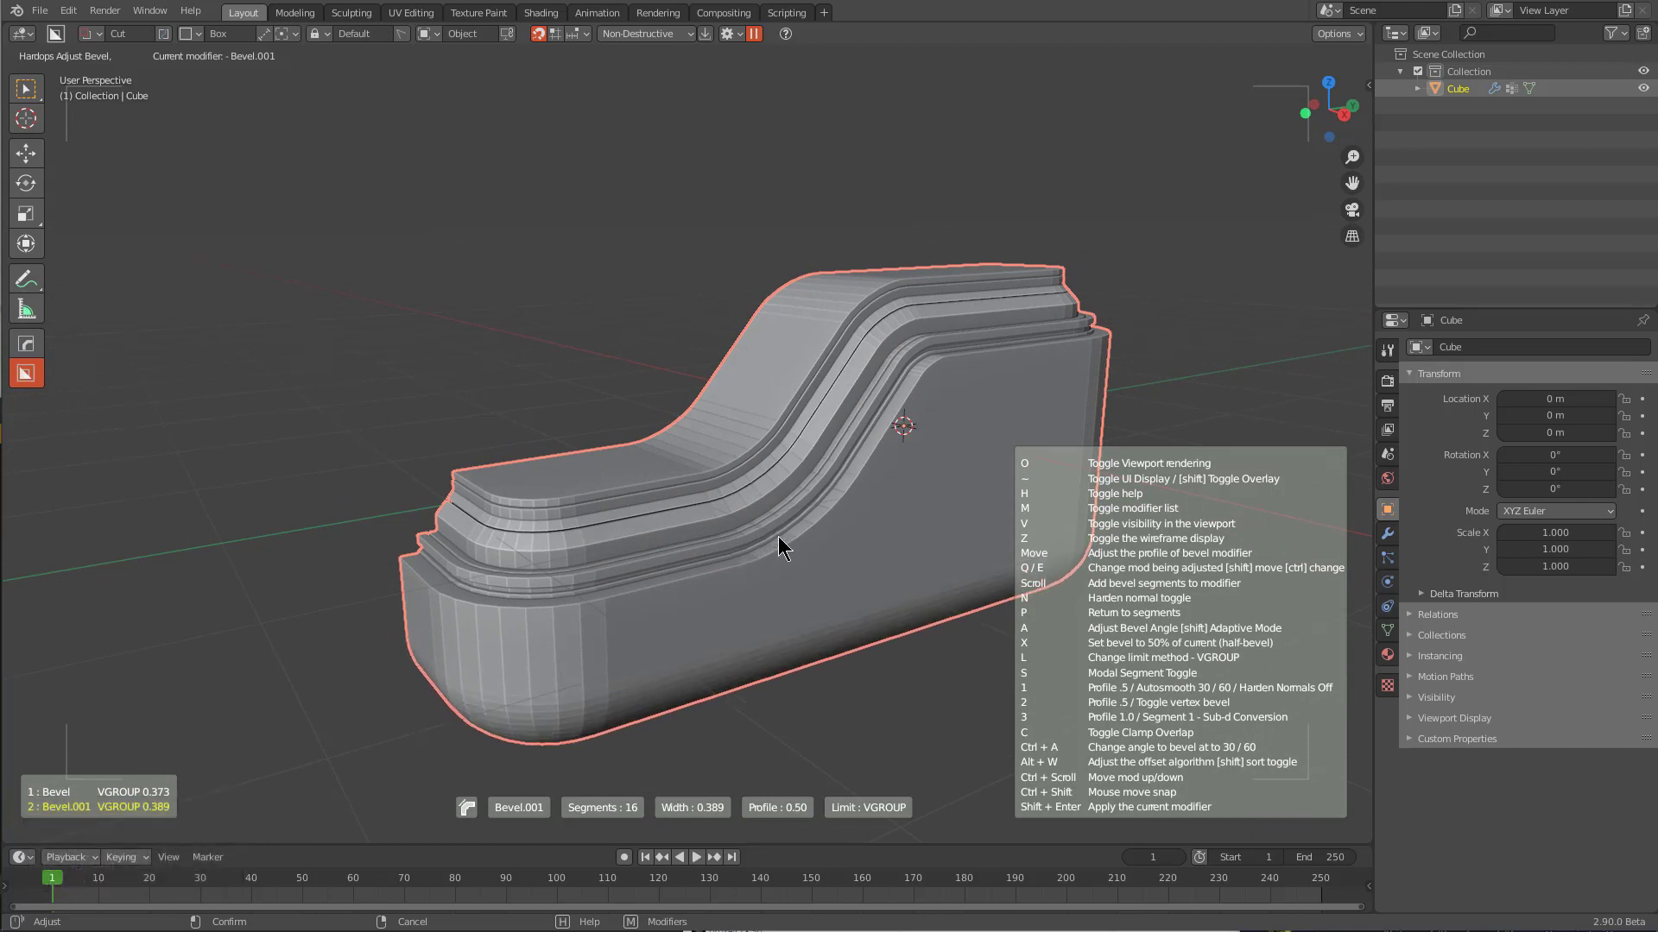
pyautogui.middleClick(790, 547)
pyautogui.scroll(-3)
pyautogui.press('shift+p')
# Scroll to the bevel16 profile for the bottom edges and confirm the stepped base lip
pyautogui.moveTo(790, 546); pyautogui.dragTo(796, 459)
pyautogui.scroll(3)
pyautogui.scroll(3)
pyautogui.scroll(3)
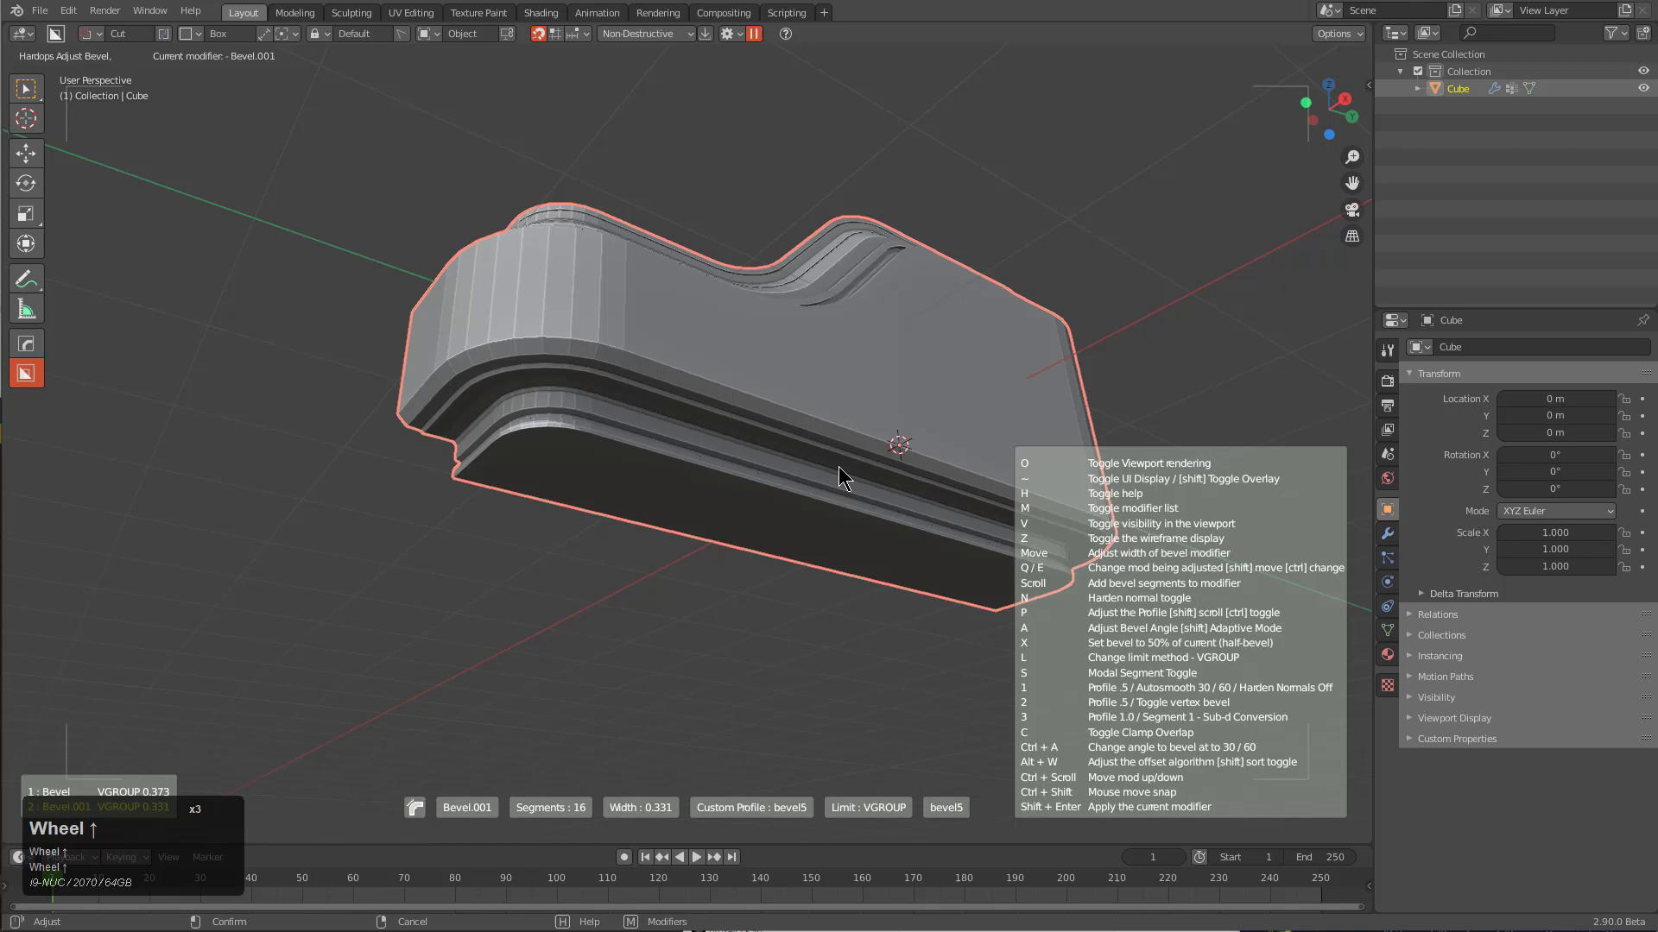
pyautogui.scroll(3)
pyautogui.scroll(3)
pyautogui.scroll(-3)
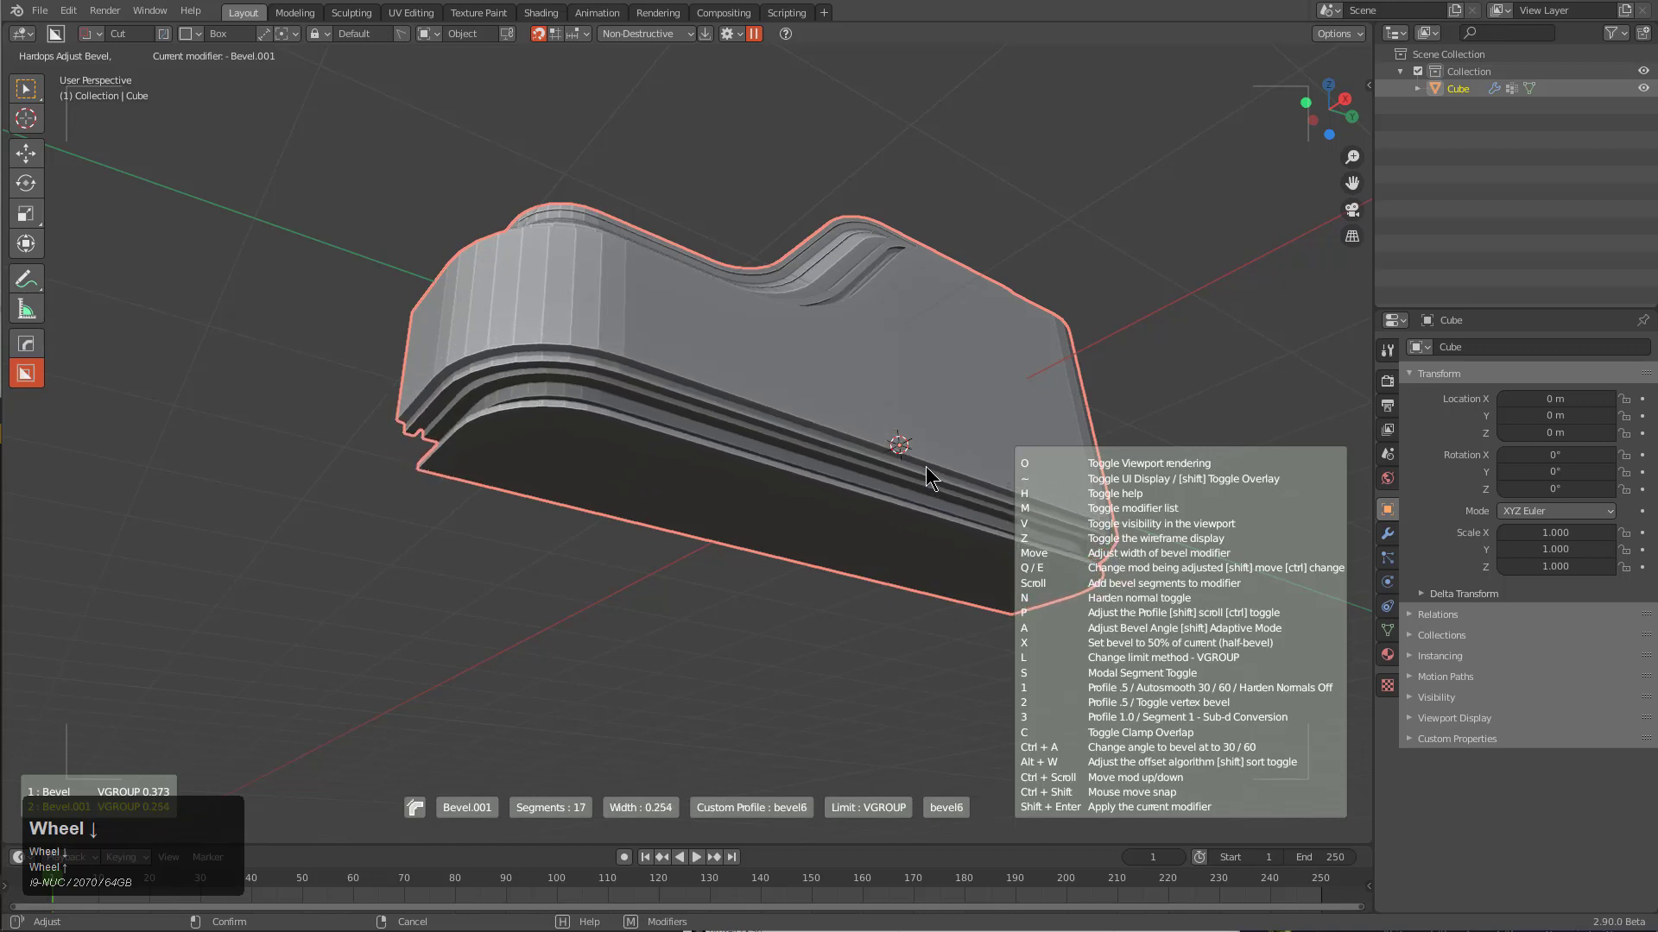
pyautogui.scroll(-3)
pyautogui.scroll(-3)
pyautogui.scroll(3)
pyautogui.scroll(3)
pyautogui.scroll(3)
pyautogui.scroll(3)
pyautogui.scroll(3)
pyautogui.scroll(3)
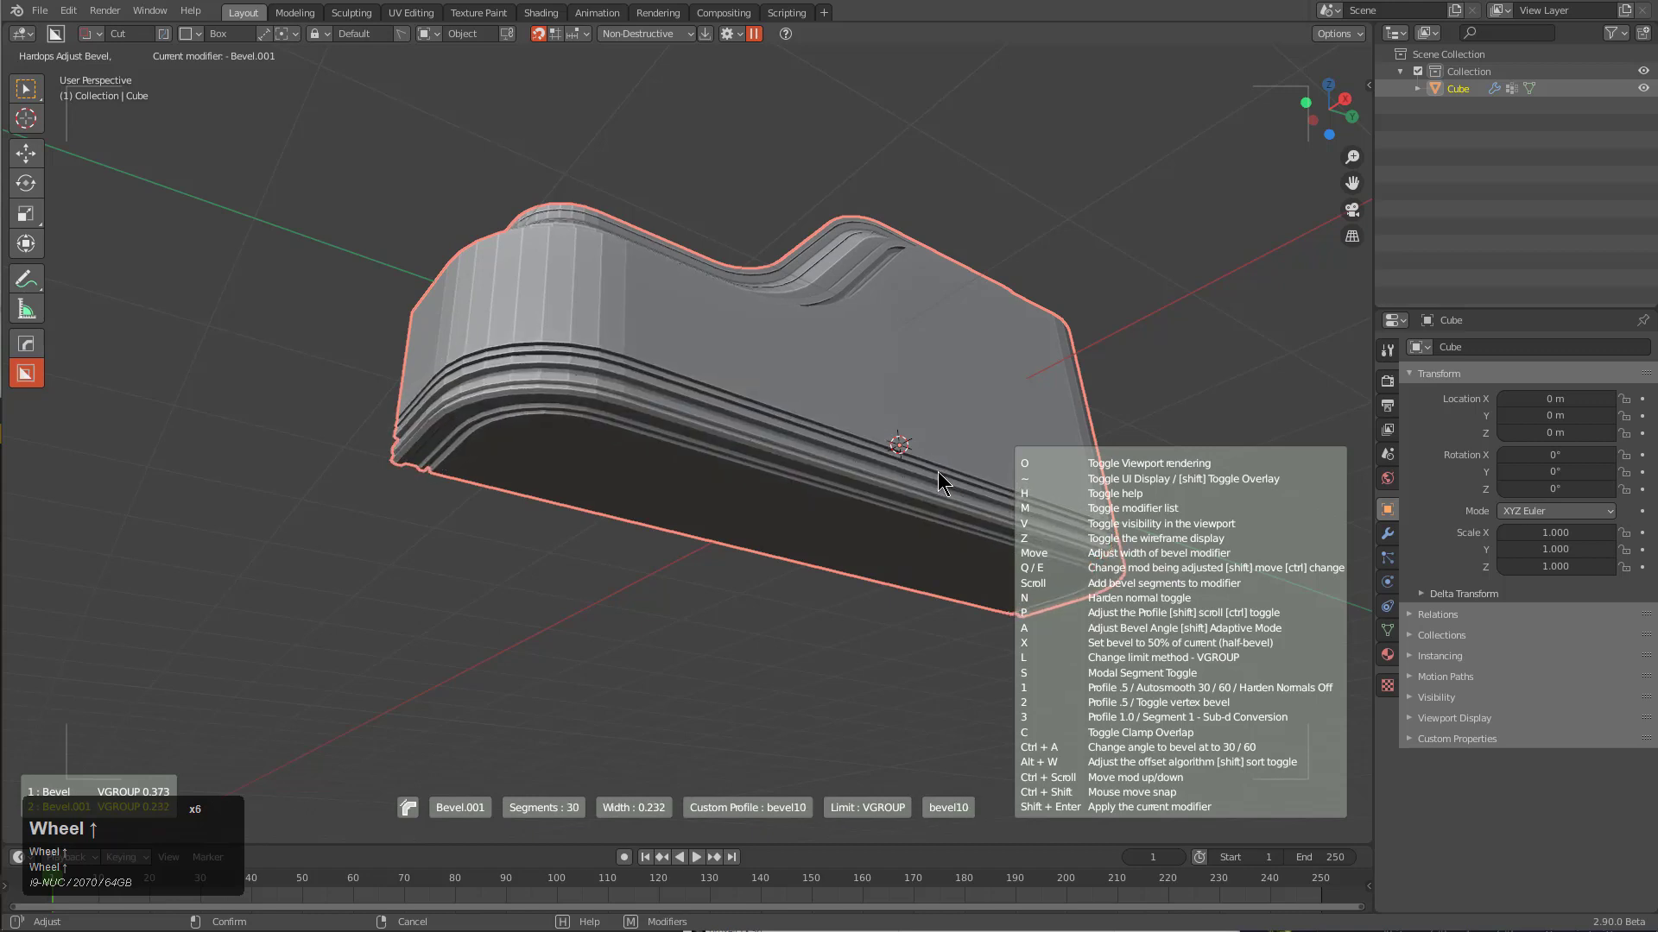
pyautogui.scroll(3)
pyautogui.scroll(3)
pyautogui.scroll(3)
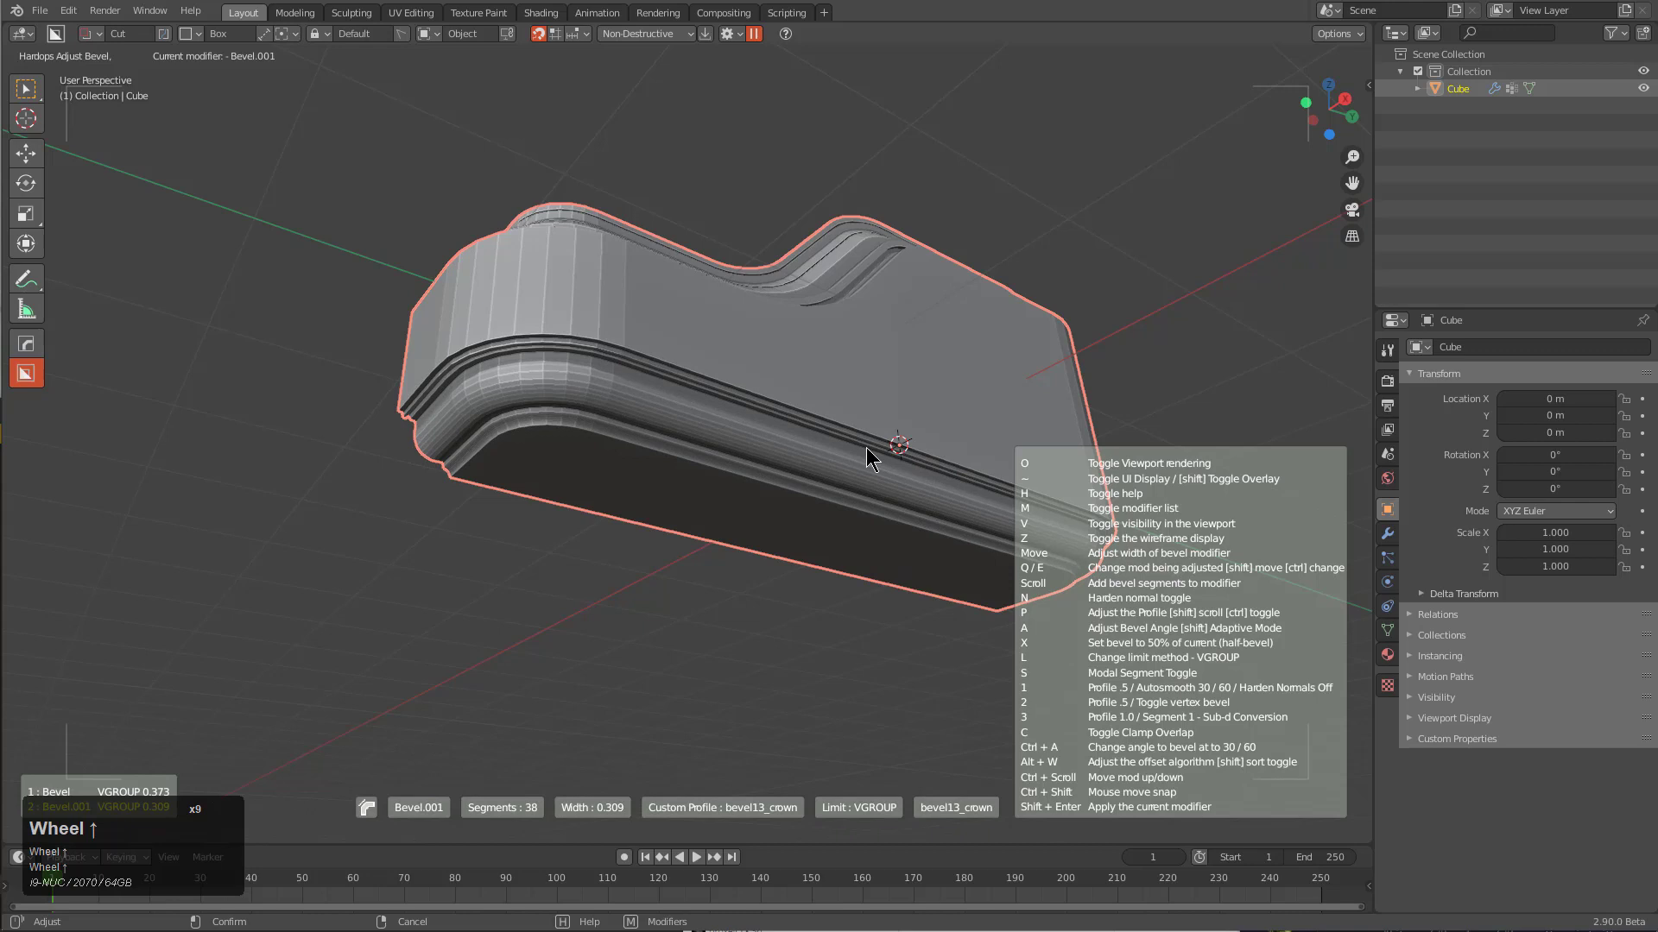
pyautogui.scroll(3)
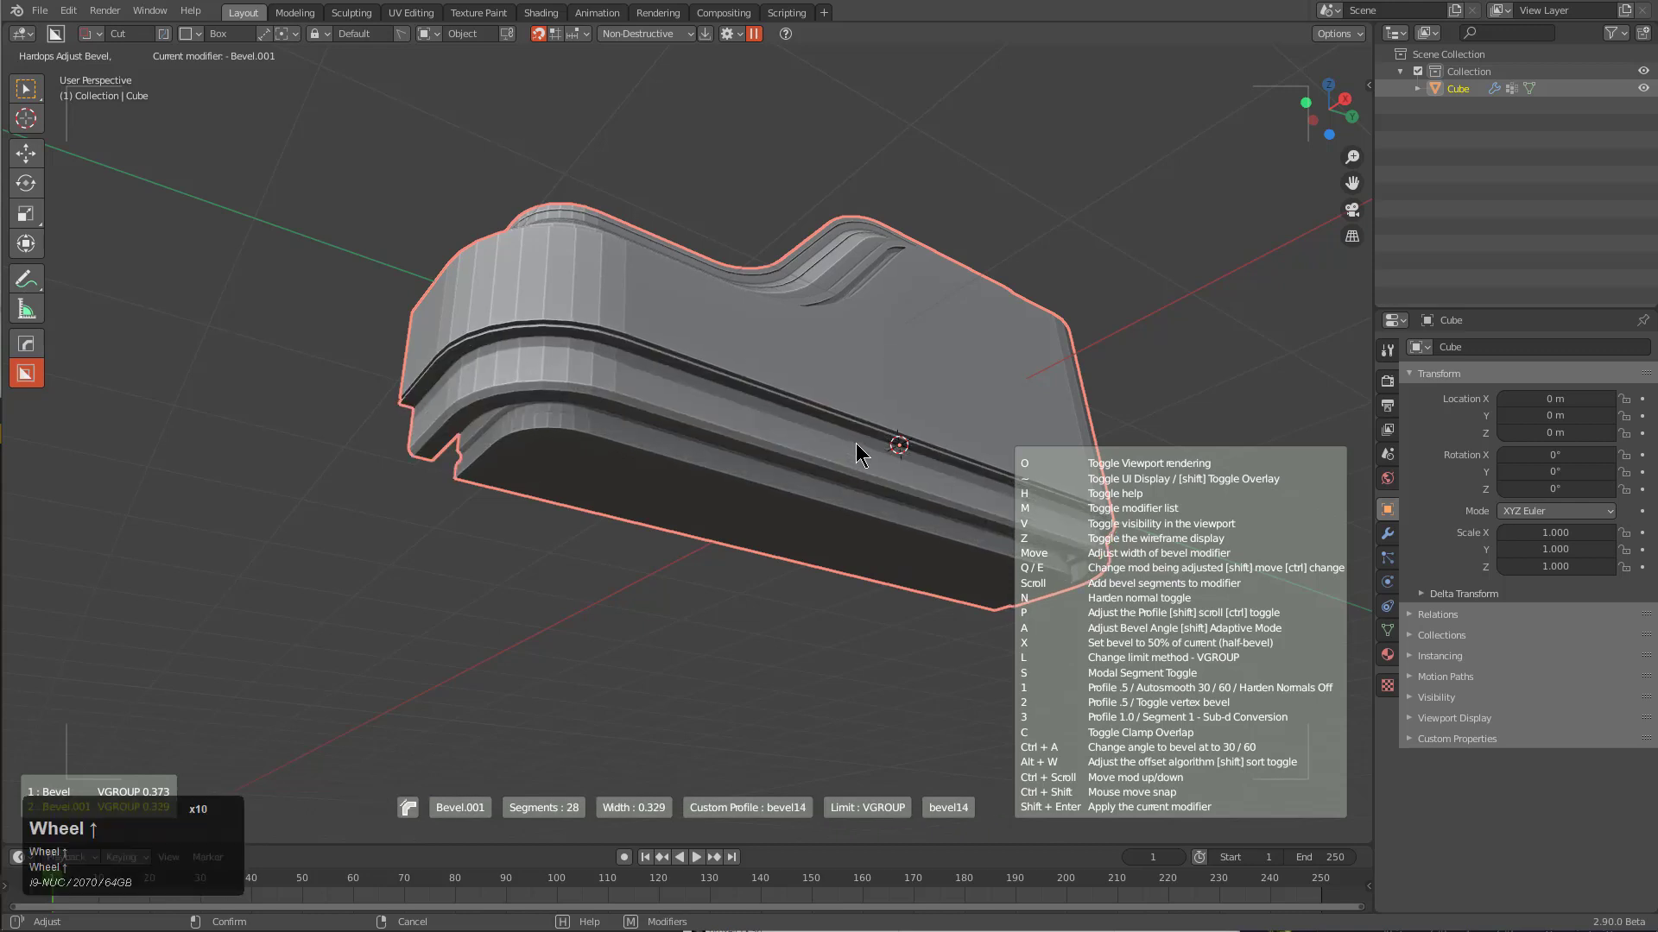
pyautogui.scroll(3)
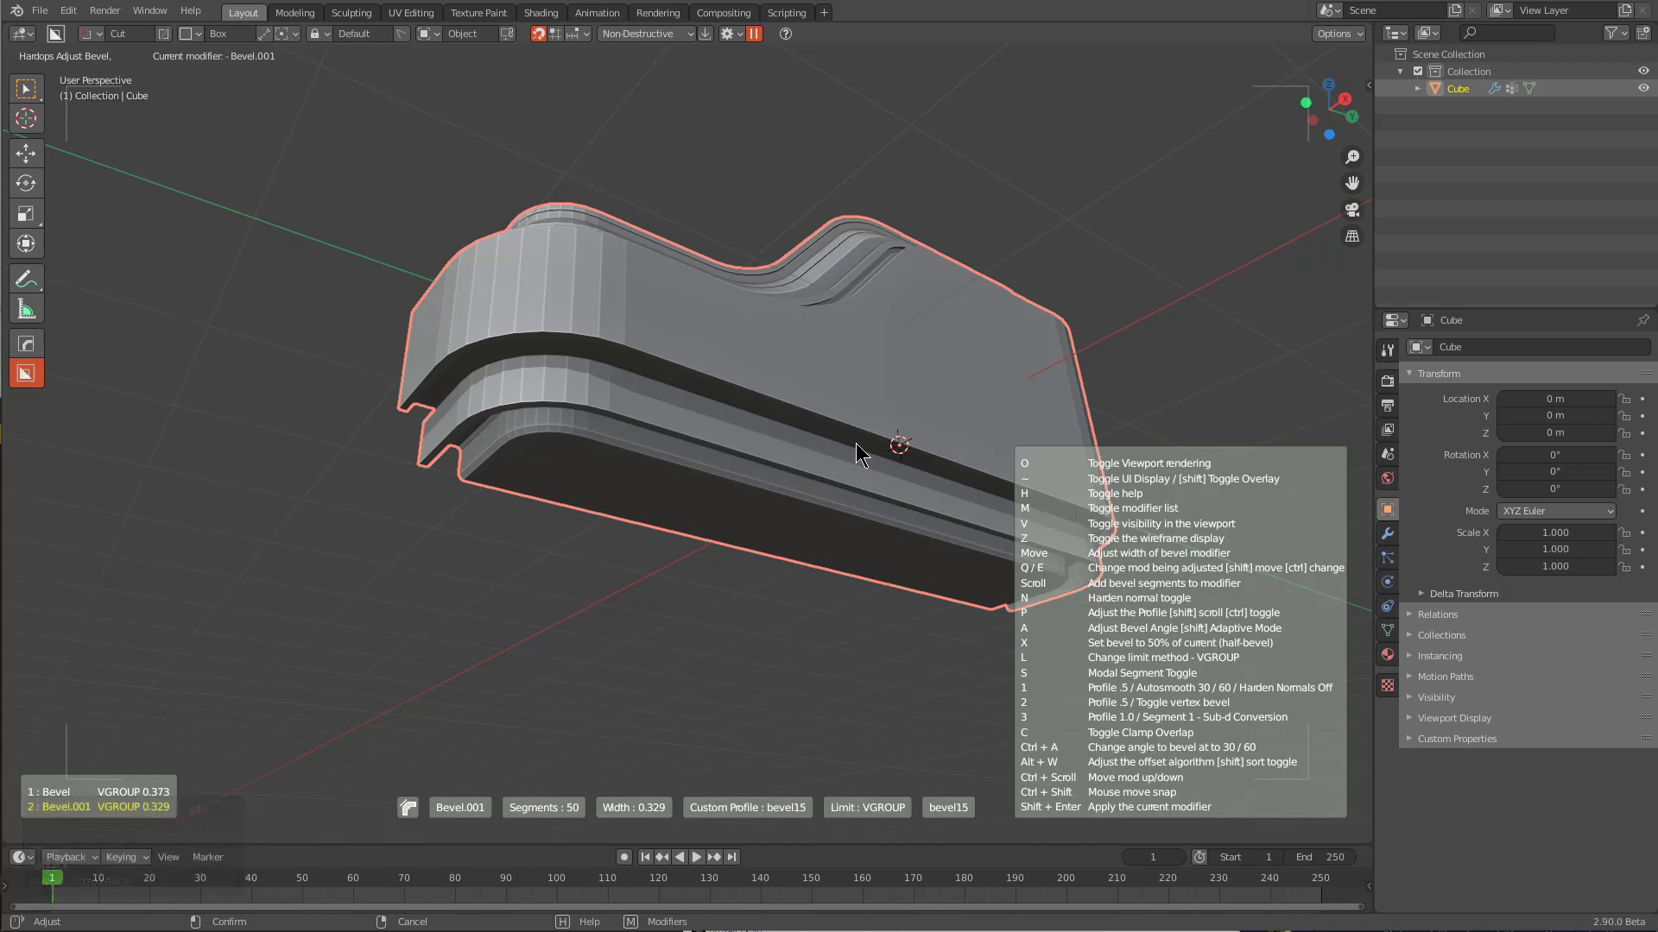
pyautogui.scroll(3)
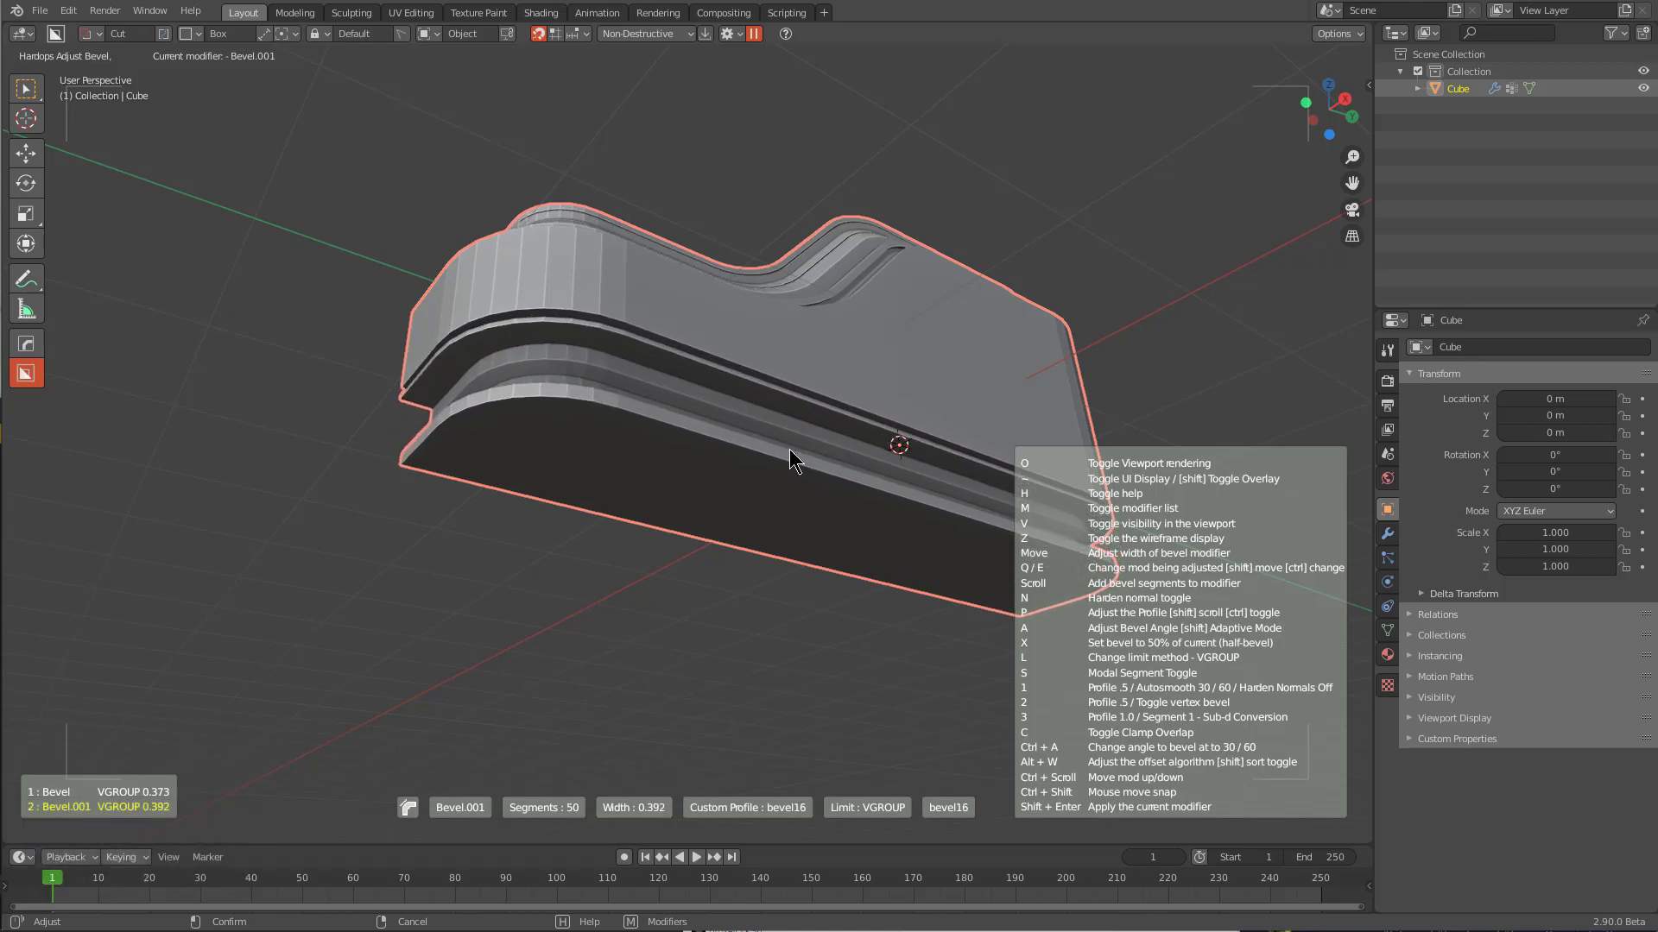
pyautogui.click(801, 457)
pyautogui.scroll(3)
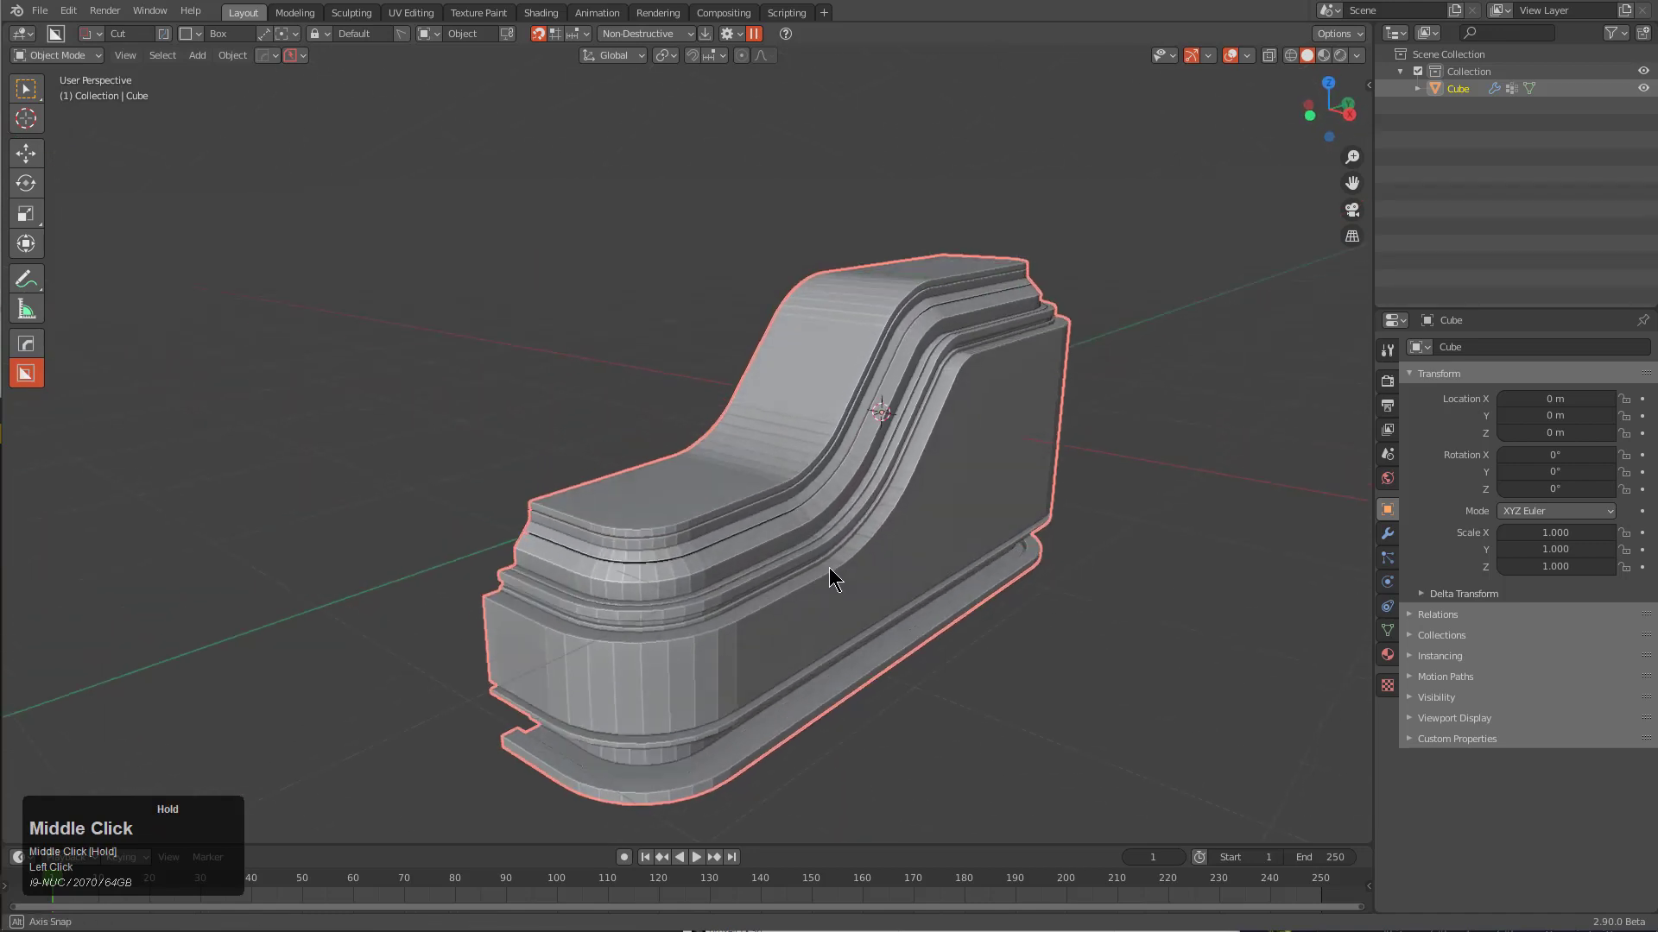